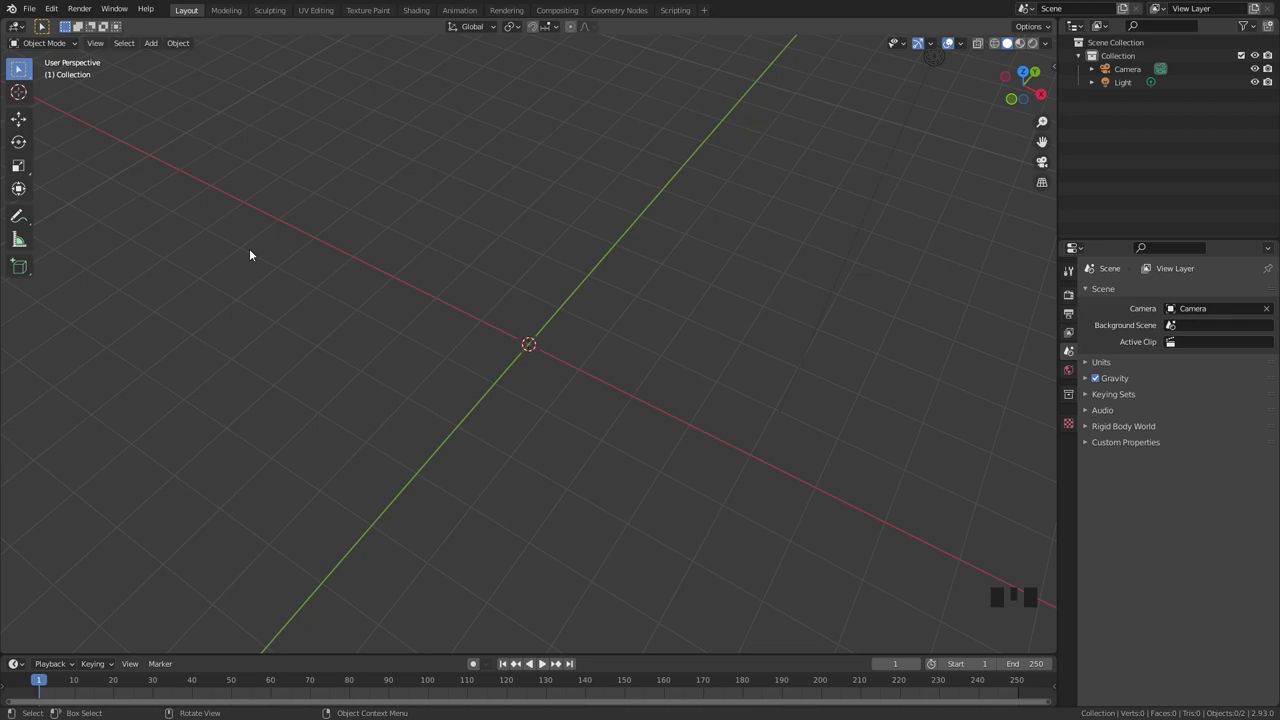
Import jigsaw.svg into the empty scene as curve objects via the SVG importer
{"action": "left_click_drag", "start_coordinate": [39, 16], "coordinate": [220, 248]}
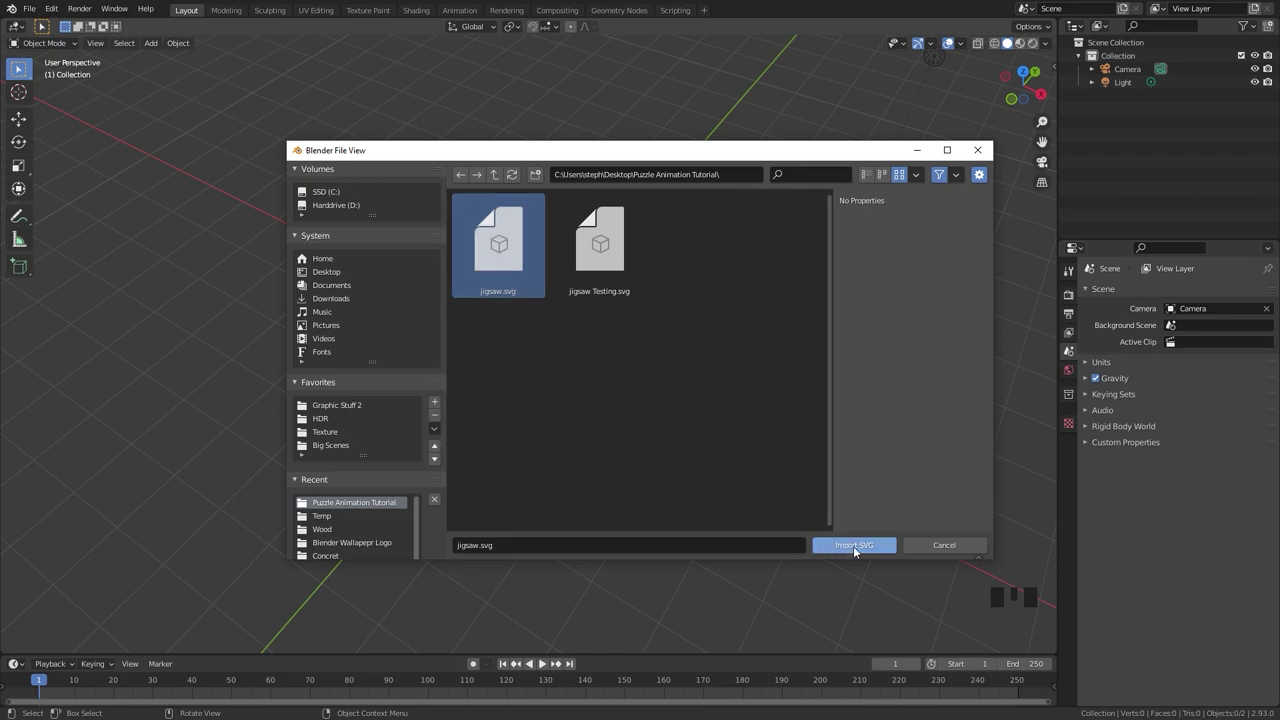
{"action": "left_click_drag", "start_coordinate": [537, 333], "coordinate": [572, 360]}
{"action": "scroll", "scroll_direction": "up", "scroll_amount": 3}
{"action": "left_click", "coordinate": [503, 320]}
View the imported curves from the top, scale them up and move them over the origin
{"action": "key", "text": "KP_7"}
{"action": "key", "text": "s"}
{"action": "key", "text": "g"}
{"action": "key", "text": "s"}
{"action": "key", "text": "g"}
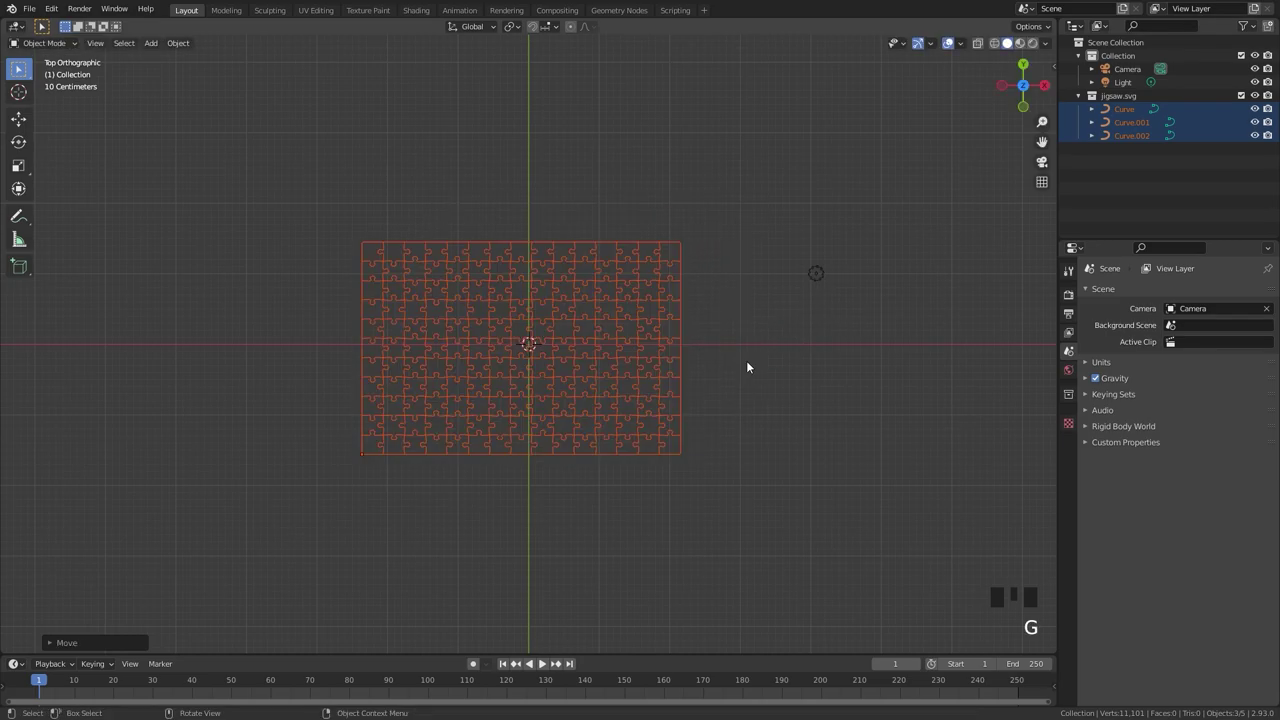
Scale and move Curve.001, remove the extra curves and keep one puzzle curve in Collection
{"action": "key", "text": "s"}
{"action": "scroll", "scroll_direction": "up", "scroll_amount": 3}
{"action": "key", "text": "g"}
{"action": "left_click", "coordinate": [242, 277]}
{"action": "left_click", "coordinate": [354, 262]}
{"action": "left_click", "coordinate": [1077, 493]}
{"action": "left_click", "coordinate": [660, 250]}
{"action": "left_click", "coordinate": [168, 129]}
{"action": "key", "text": "ctrl+j"}
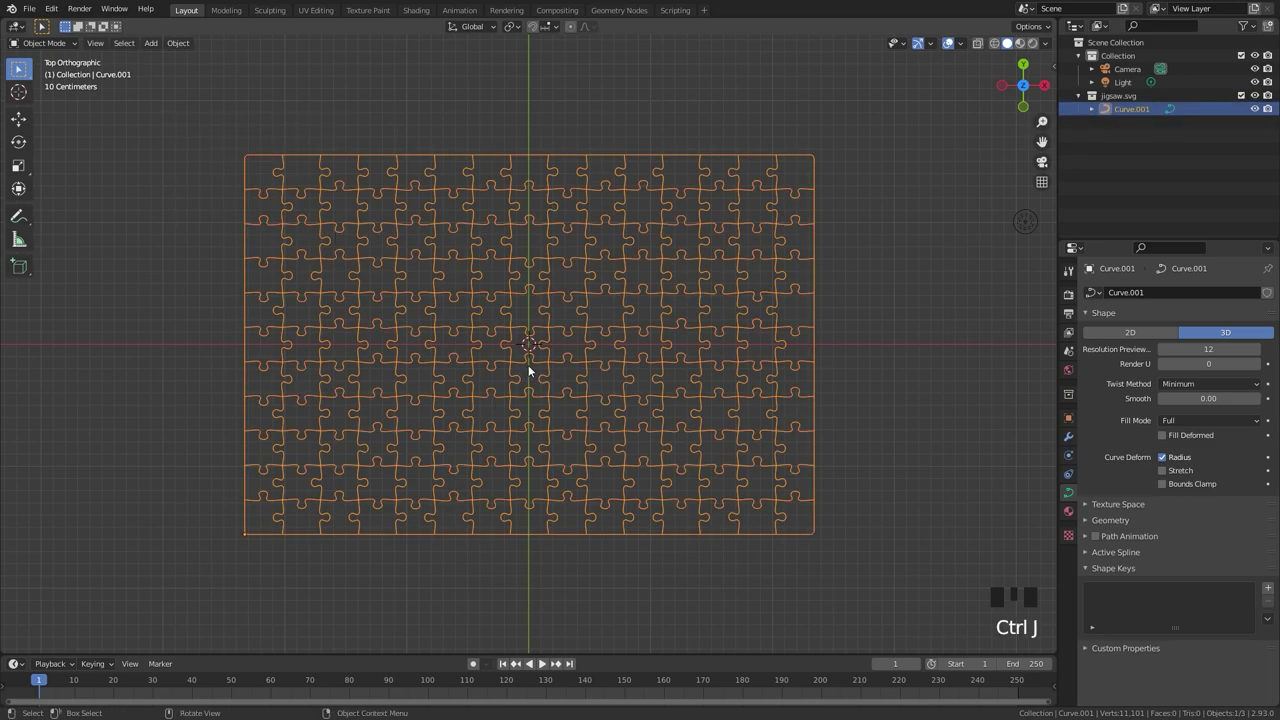
Delete the empty jigsaw.svg collection, reset the curve's origin and clear its location
{"action": "left_click", "coordinate": [1126, 111]}
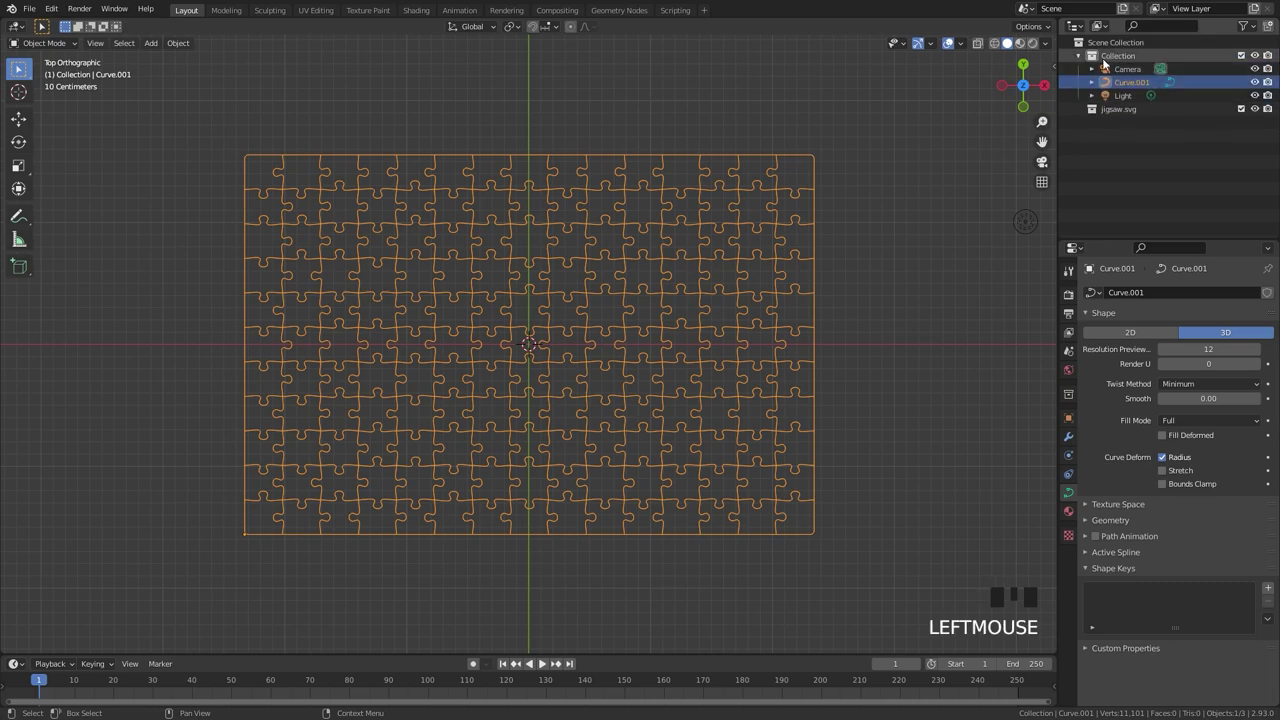
{"action": "left_click", "coordinate": [1105, 117]}
{"action": "key", "text": "Delete"}
{"action": "left_click", "coordinate": [575, 331]}
{"action": "left_click_drag", "start_coordinate": [571, 329], "coordinate": [645, 345]}
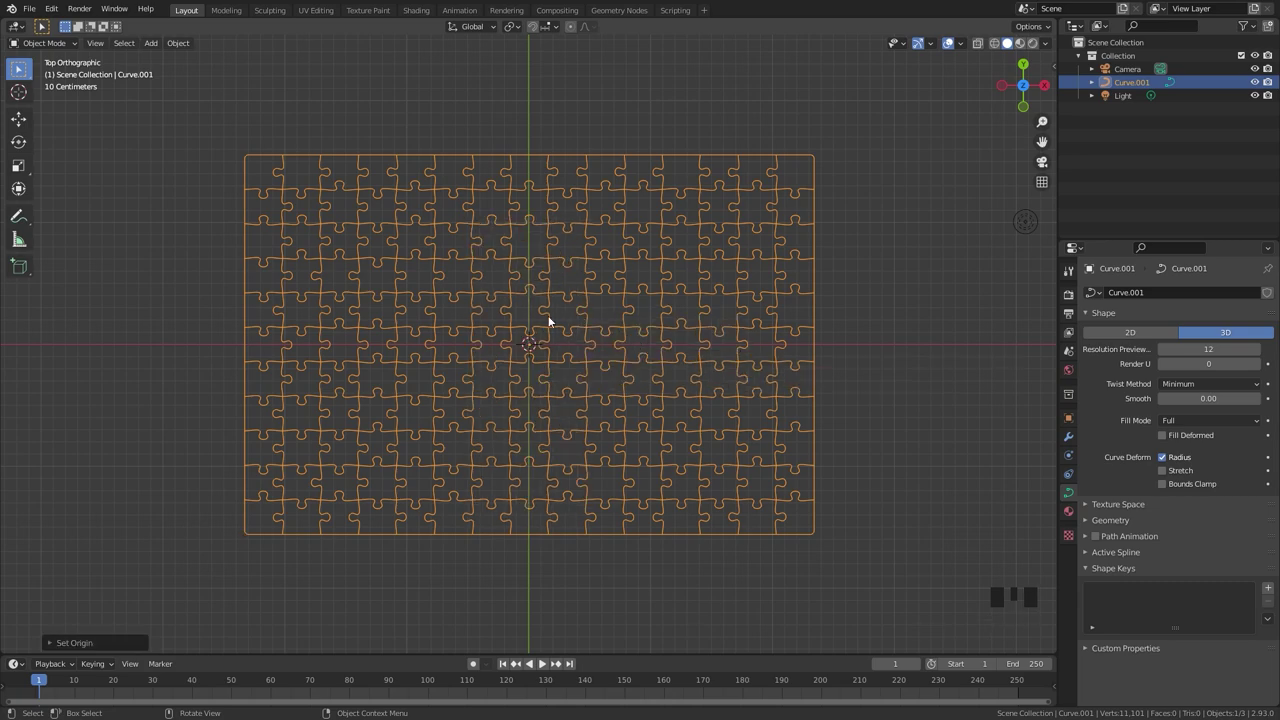
{"action": "key", "text": "alt+g"}
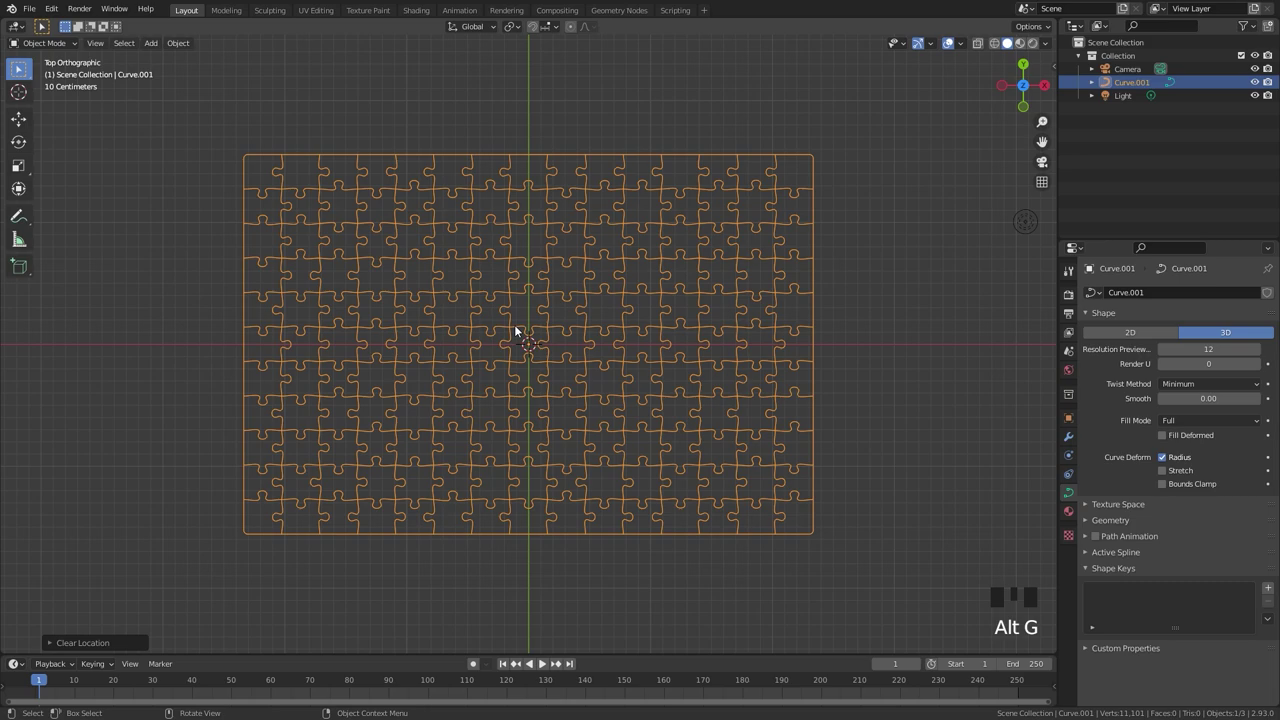
Add a plane and scale it slightly past the puzzle edges beneath the curve
{"action": "key", "text": "shift+a"}
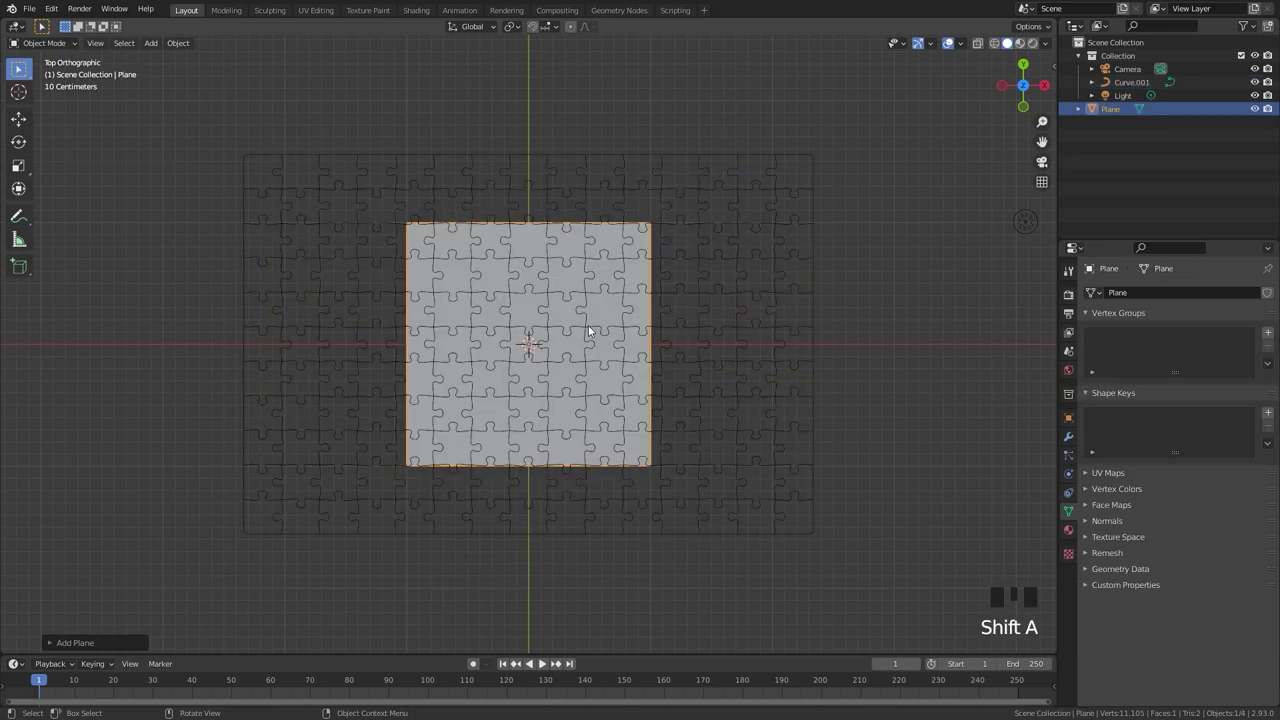
{"action": "key", "text": "s"}
{"action": "key", "text": "s"}
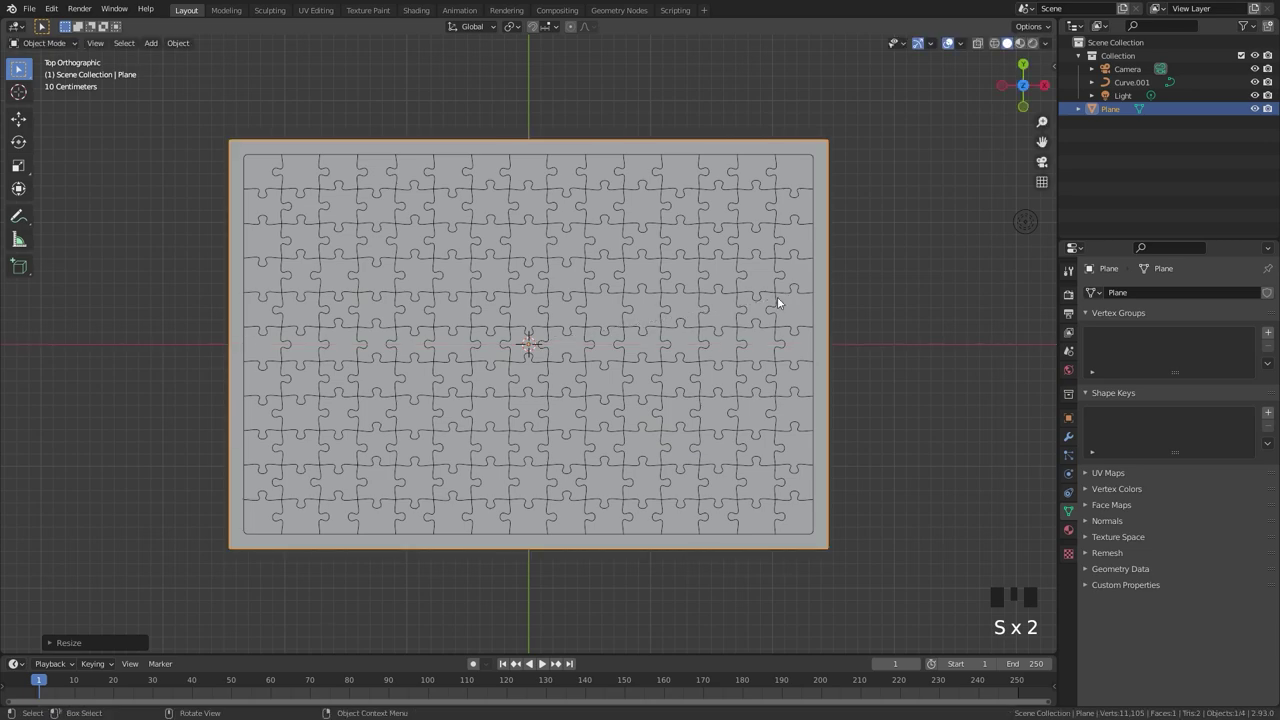
{"action": "left_click", "coordinate": [645, 296]}
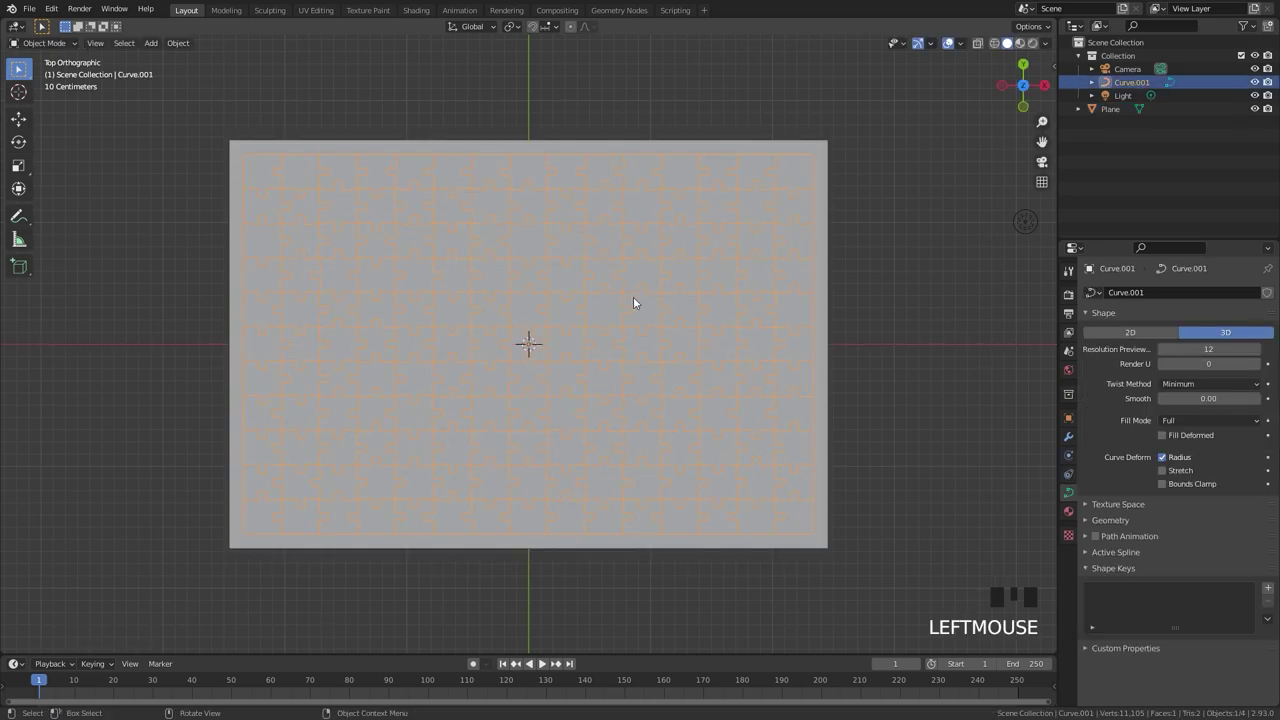
Toggle X-ray to see the curve through the plane and zoom in on the outlines
{"action": "scroll", "scroll_direction": "up", "scroll_amount": 3}
{"action": "key", "text": "z"}
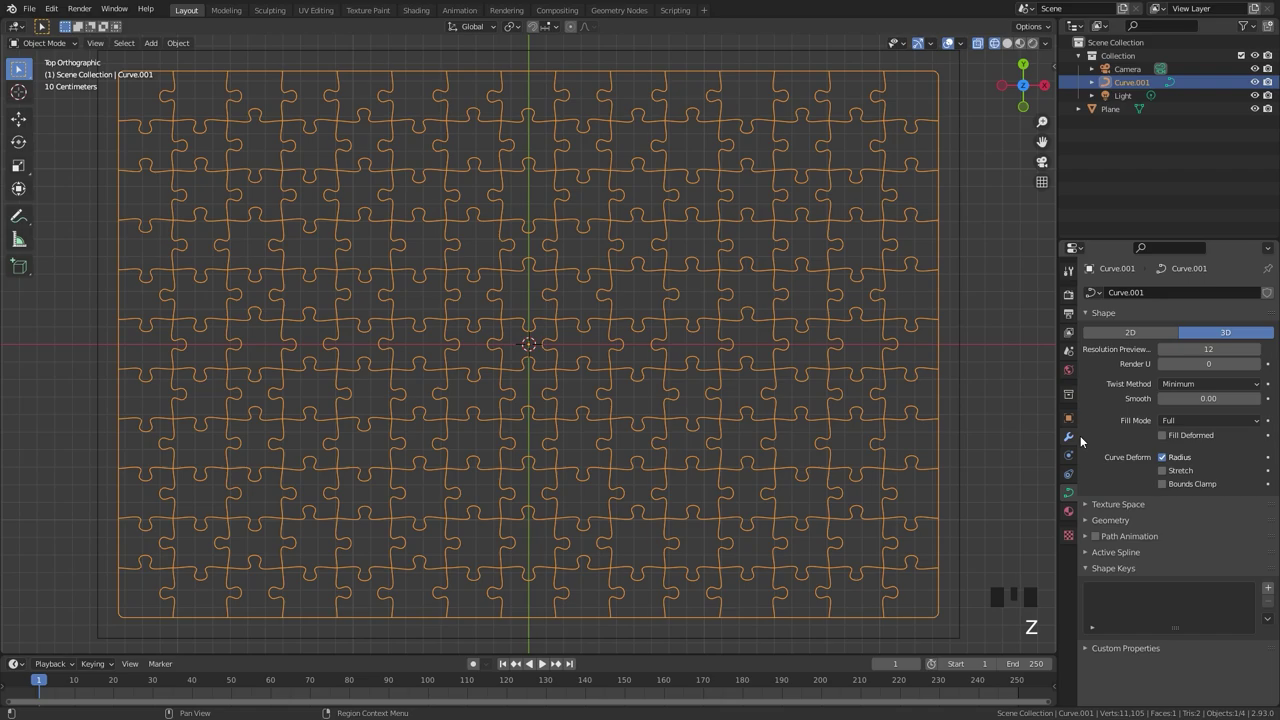
{"action": "scroll", "scroll_direction": "up", "scroll_amount": 3}
{"action": "middle_click", "coordinate": [597, 305]}
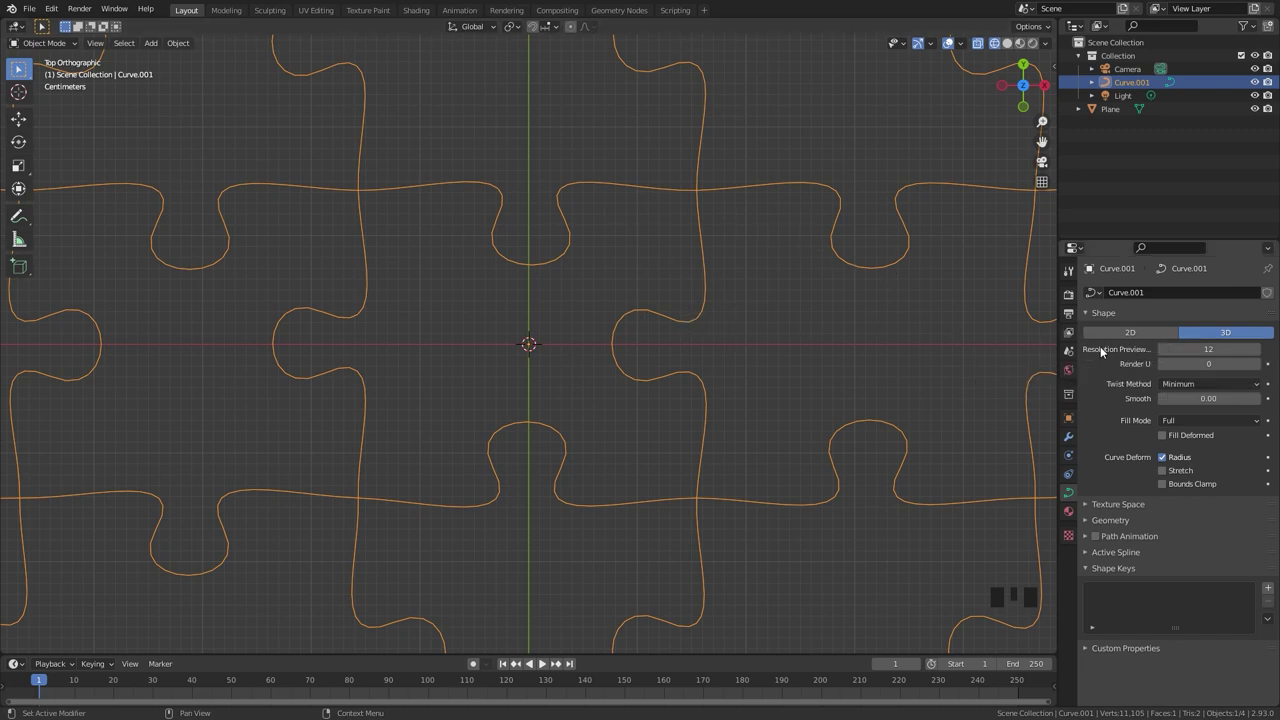
Lower the jigsaw curve's Resolution Preview U to 8
{"action": "left_click_drag", "start_coordinate": [1170, 354], "coordinate": [919, 368]}
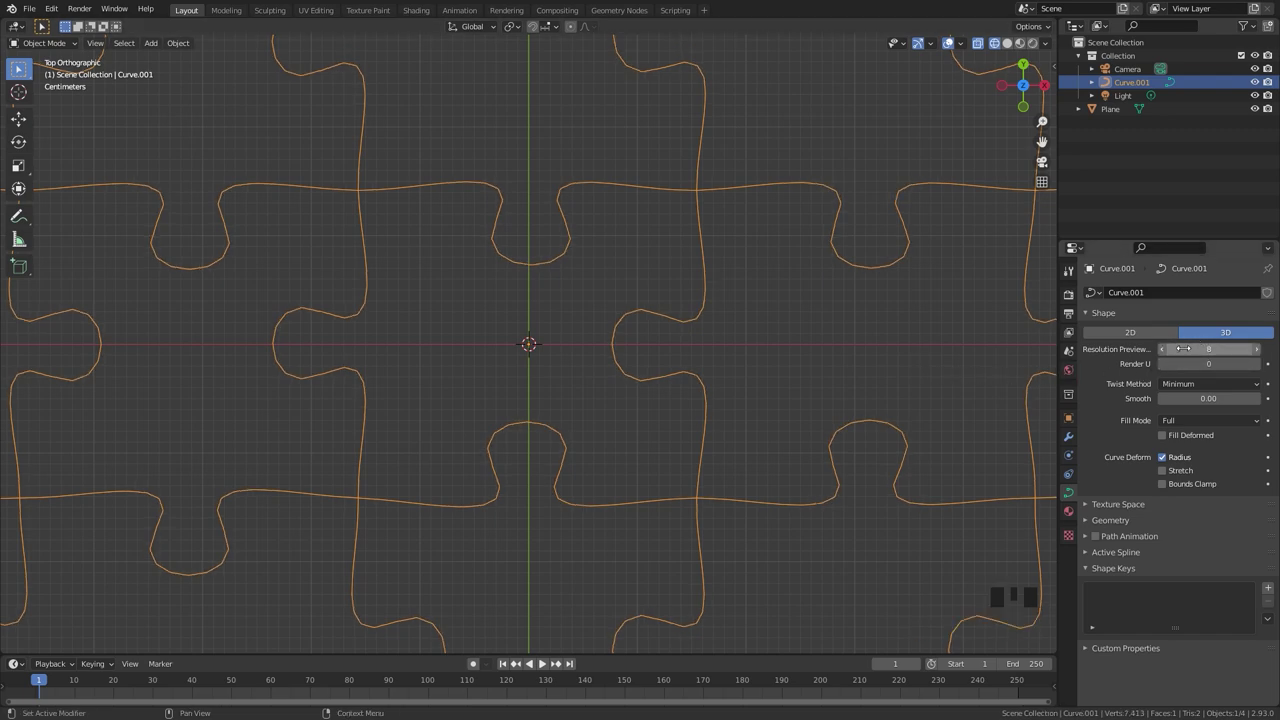
{"action": "left_click", "coordinate": [1160, 348]}
{"action": "left_click_drag", "start_coordinate": [1167, 350], "coordinate": [619, 347]}
{"action": "scroll", "scroll_direction": "down", "scroll_amount": 3}
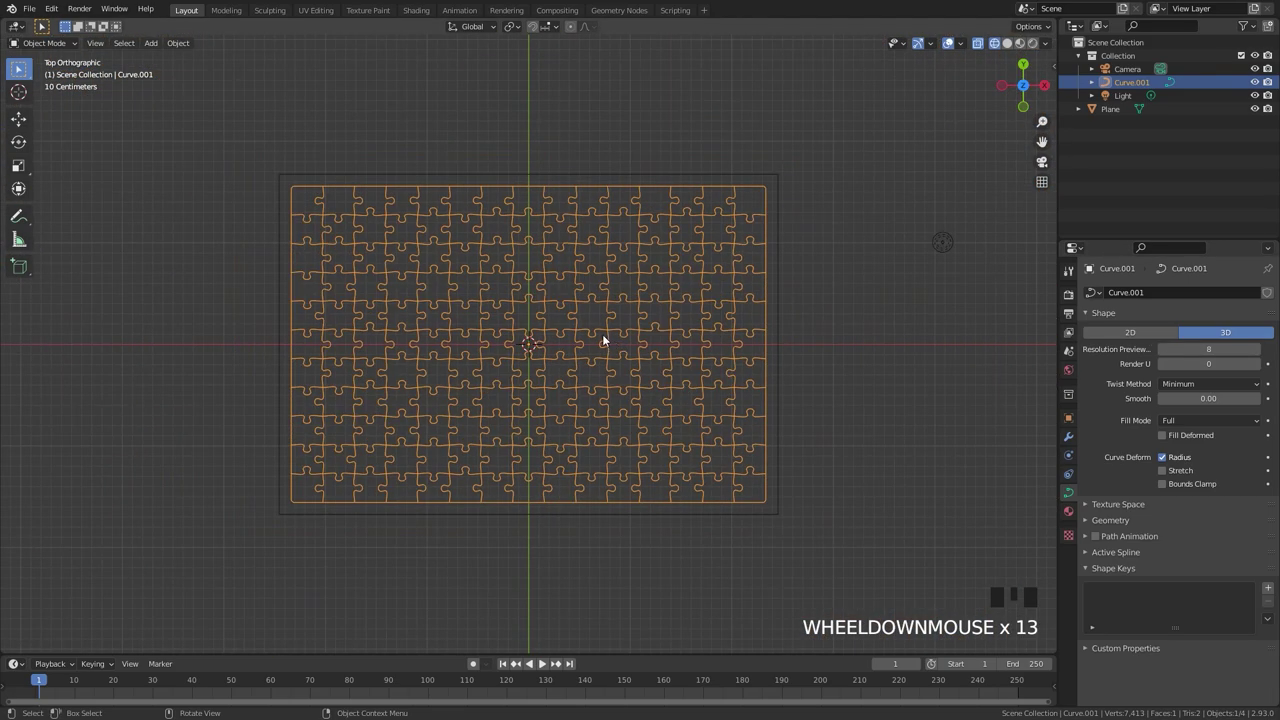
{"action": "scroll", "scroll_direction": "up", "scroll_amount": 3}
Duplicate the curve into a new Collection 2 and exclude that collection from the scene
{"action": "key", "text": "shift+d"}
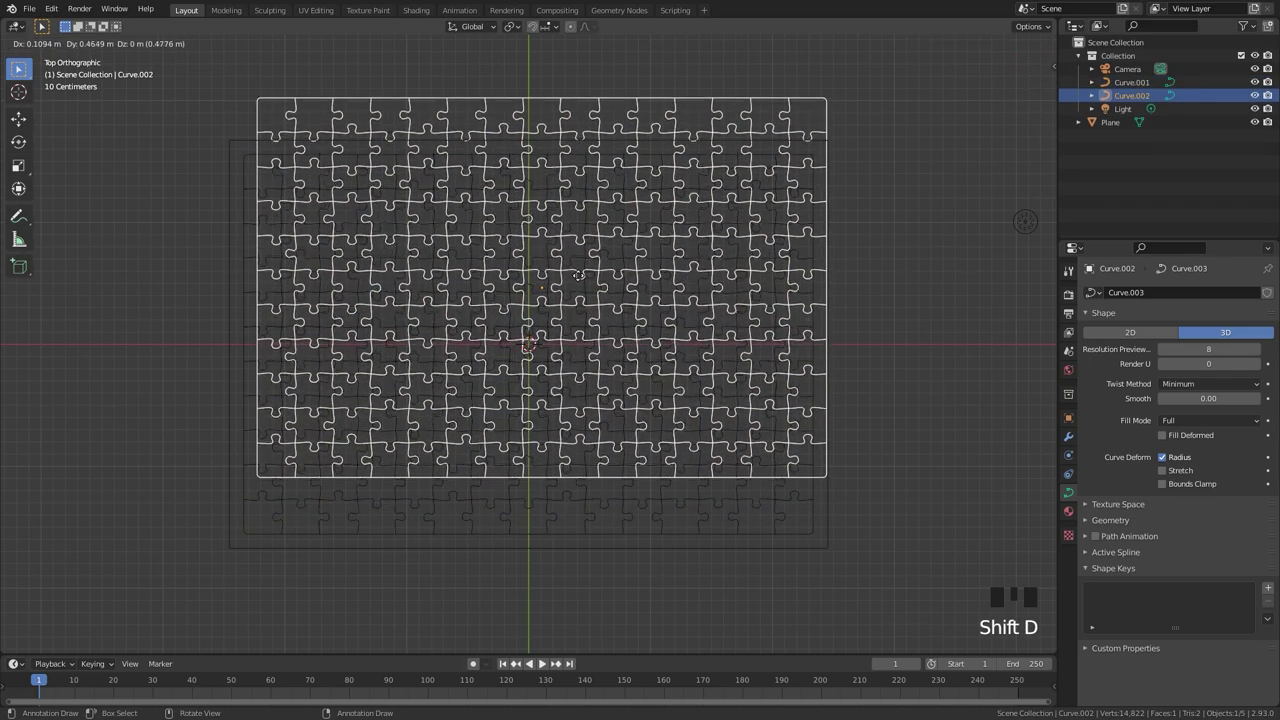
{"action": "key", "text": "m"}
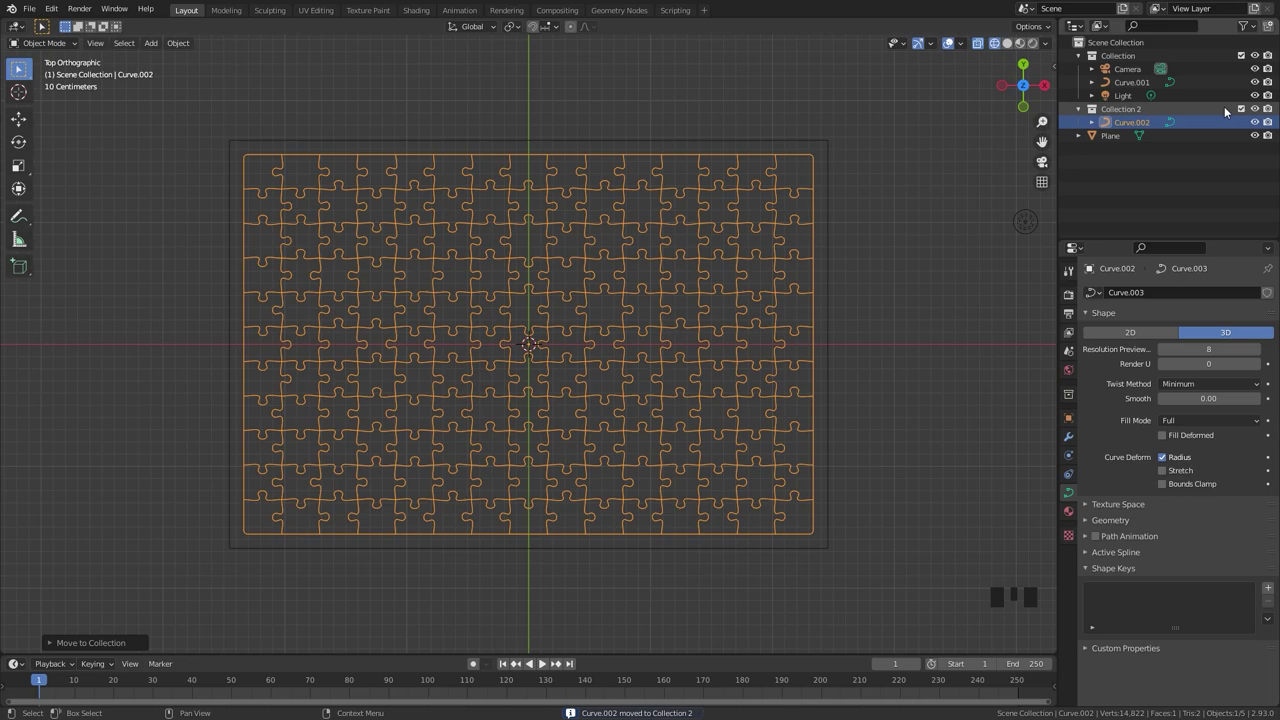
{"action": "left_click", "coordinate": [1246, 111]}
{"action": "left_click", "coordinate": [1107, 129]}
{"action": "left_click", "coordinate": [748, 236]}
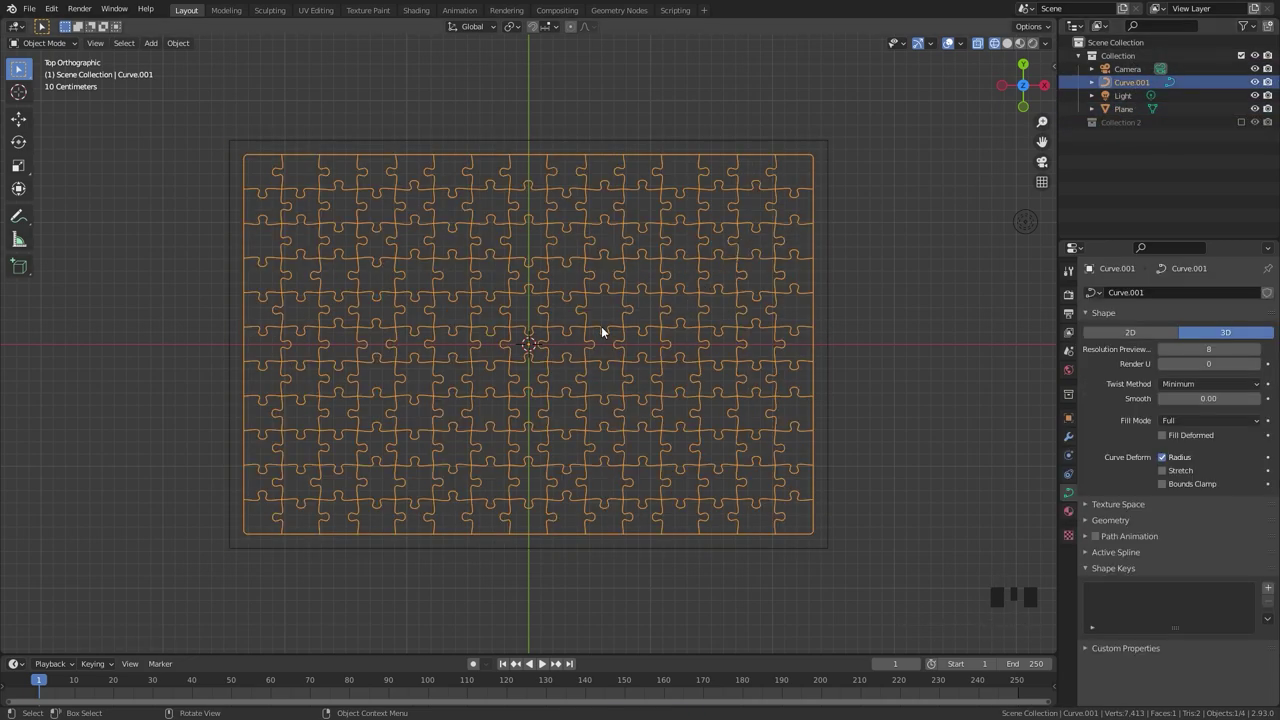
Convert the puzzle curve into a mesh object
{"action": "left_click_drag", "start_coordinate": [619, 287], "coordinate": [546, 275]}
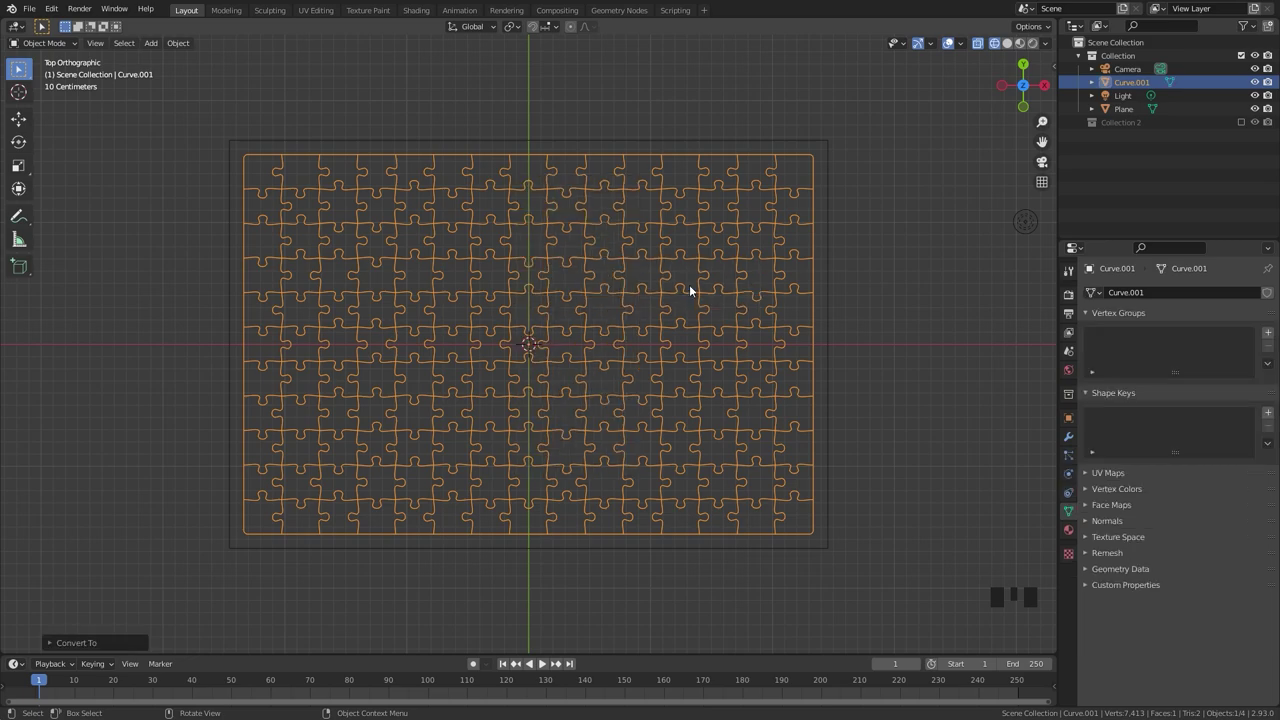
{"action": "scroll", "scroll_direction": "up", "scroll_amount": 3}
{"action": "key", "text": "Tab"}
{"action": "scroll", "scroll_direction": "up", "scroll_amount": 3}
{"action": "left_click", "coordinate": [530, 298]}
{"action": "left_click", "coordinate": [540, 279]}
{"action": "left_click", "coordinate": [602, 271]}
{"action": "scroll", "scroll_direction": "down", "scroll_amount": 3}
{"action": "key", "text": "Tab"}
{"action": "scroll", "scroll_direction": "up", "scroll_amount": 3}
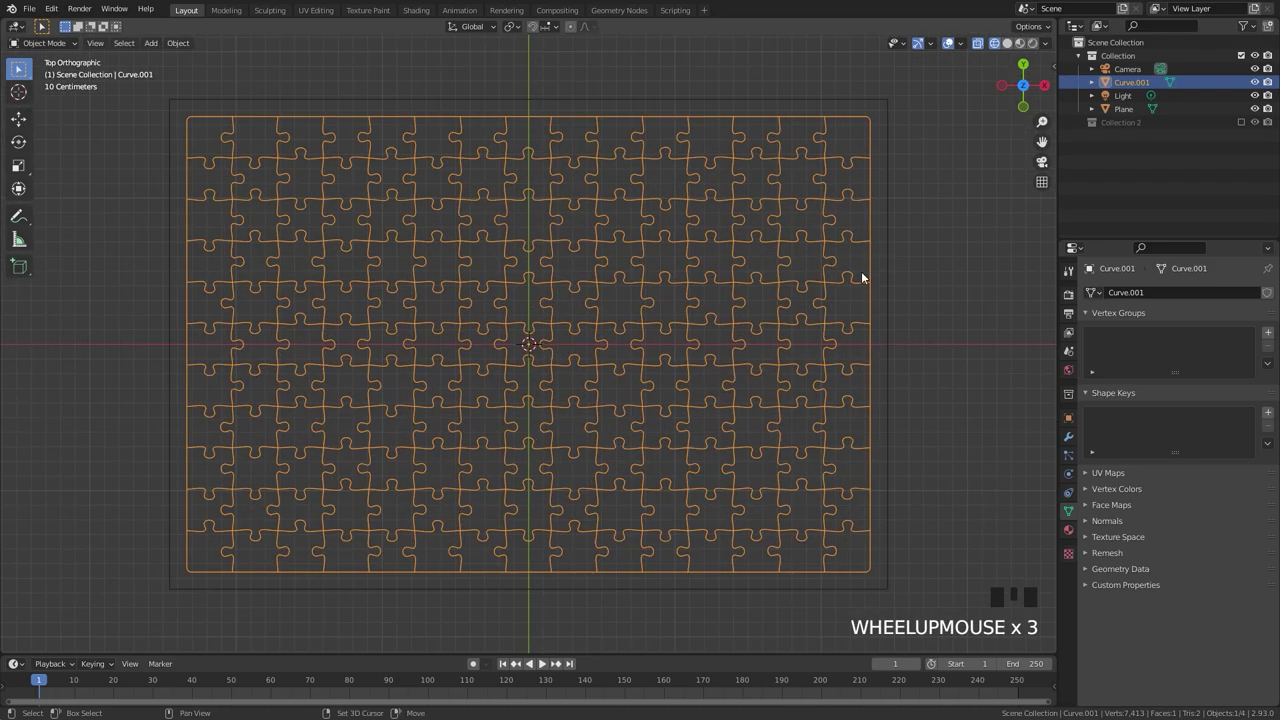
Knife-project the curve mesh onto the plane, cutting it into 167 puzzle-piece faces
{"action": "left_click", "coordinate": [894, 275]}
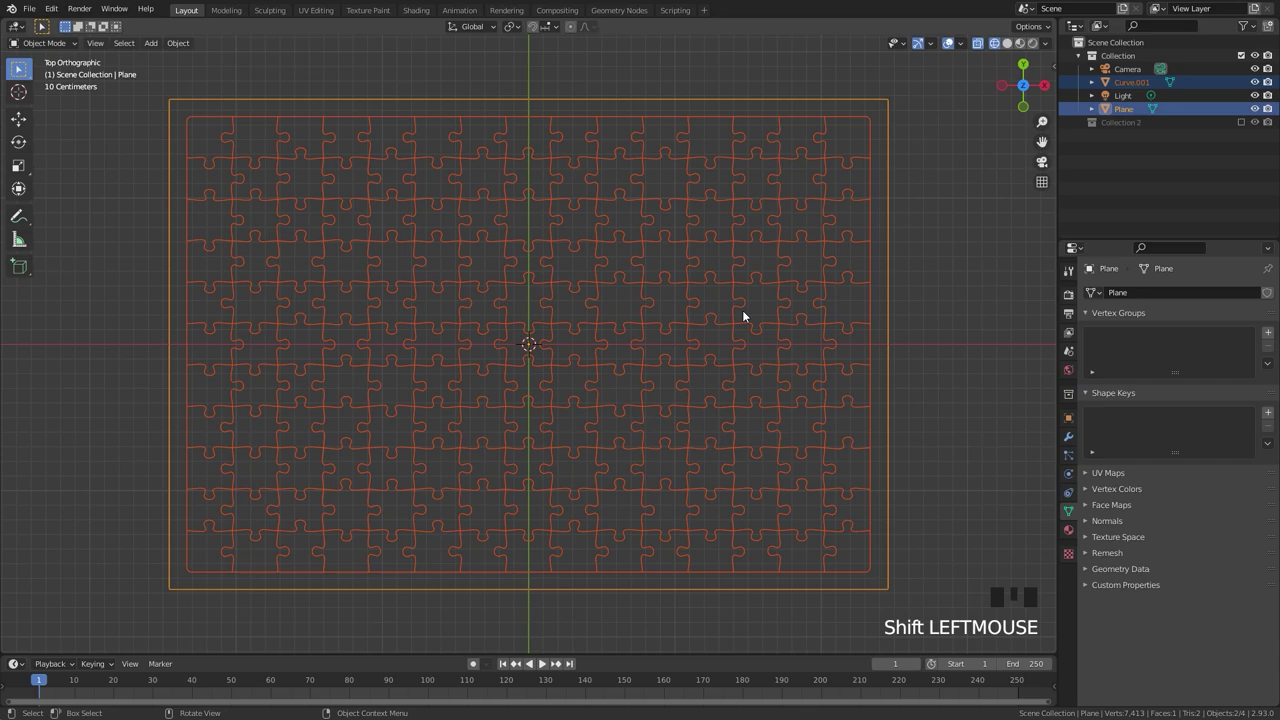
{"action": "key", "text": "Tab"}
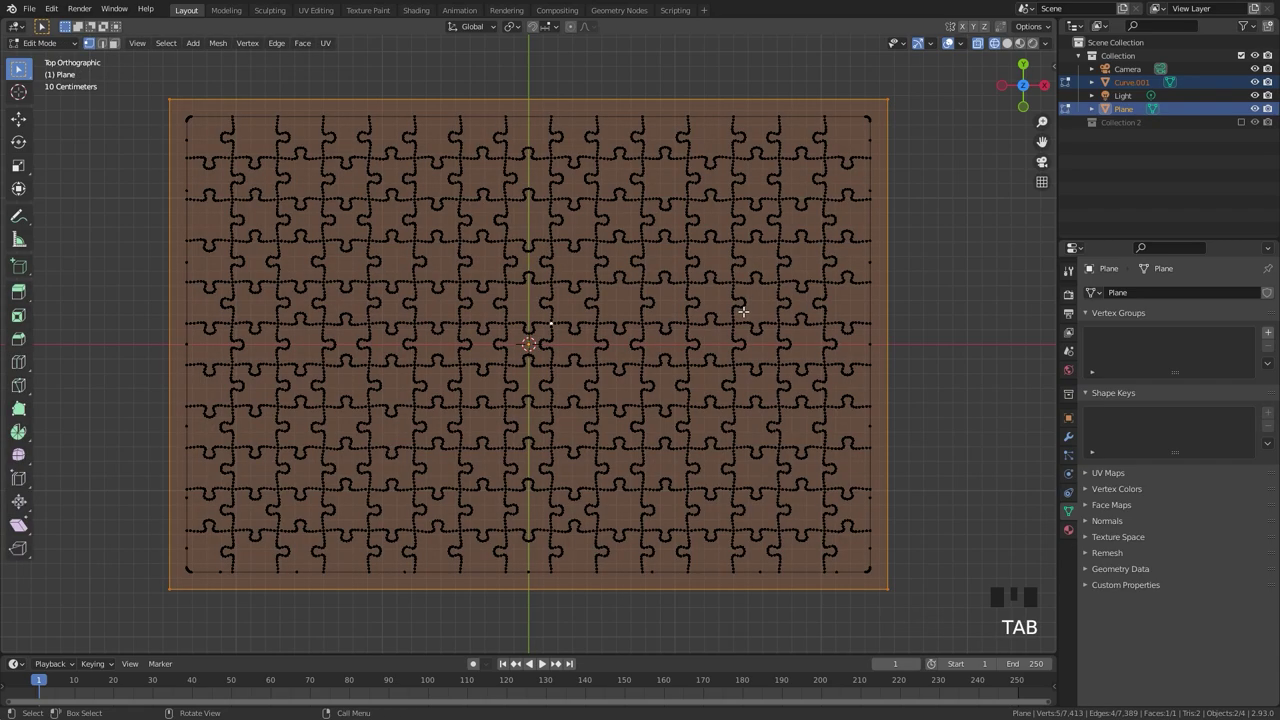
{"action": "key", "text": "a"}
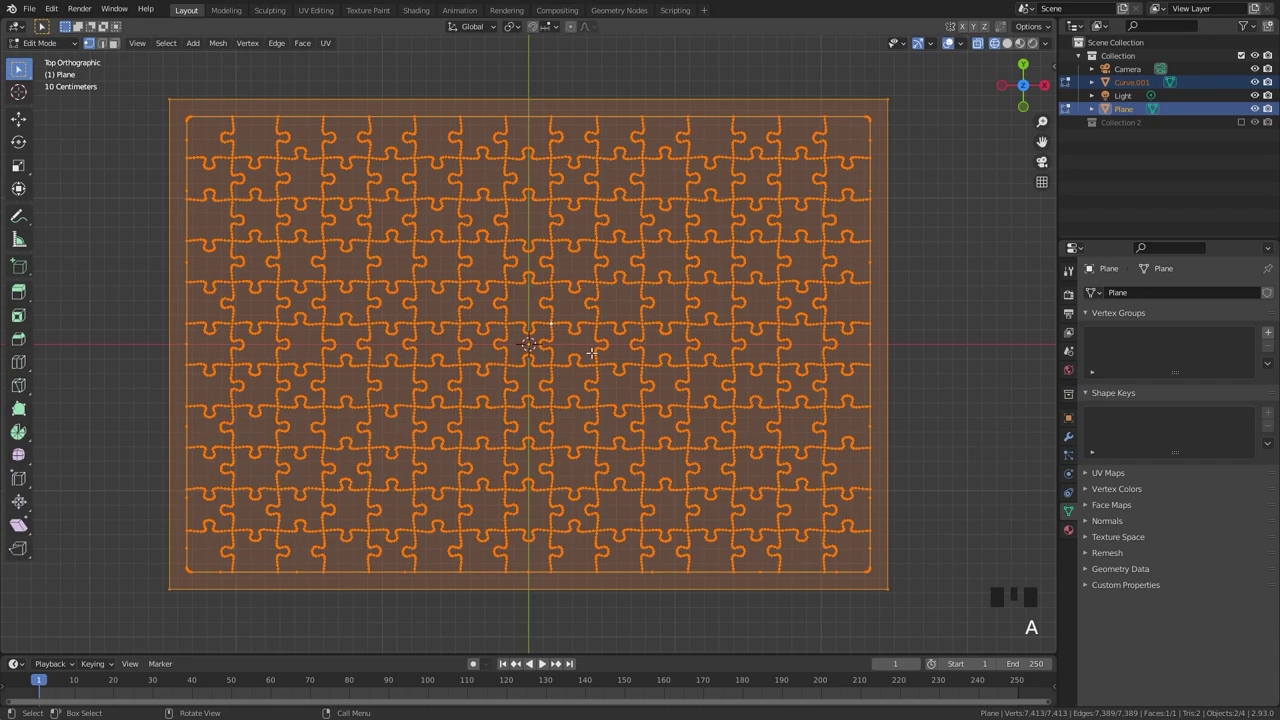
{"action": "key", "text": "F3"}
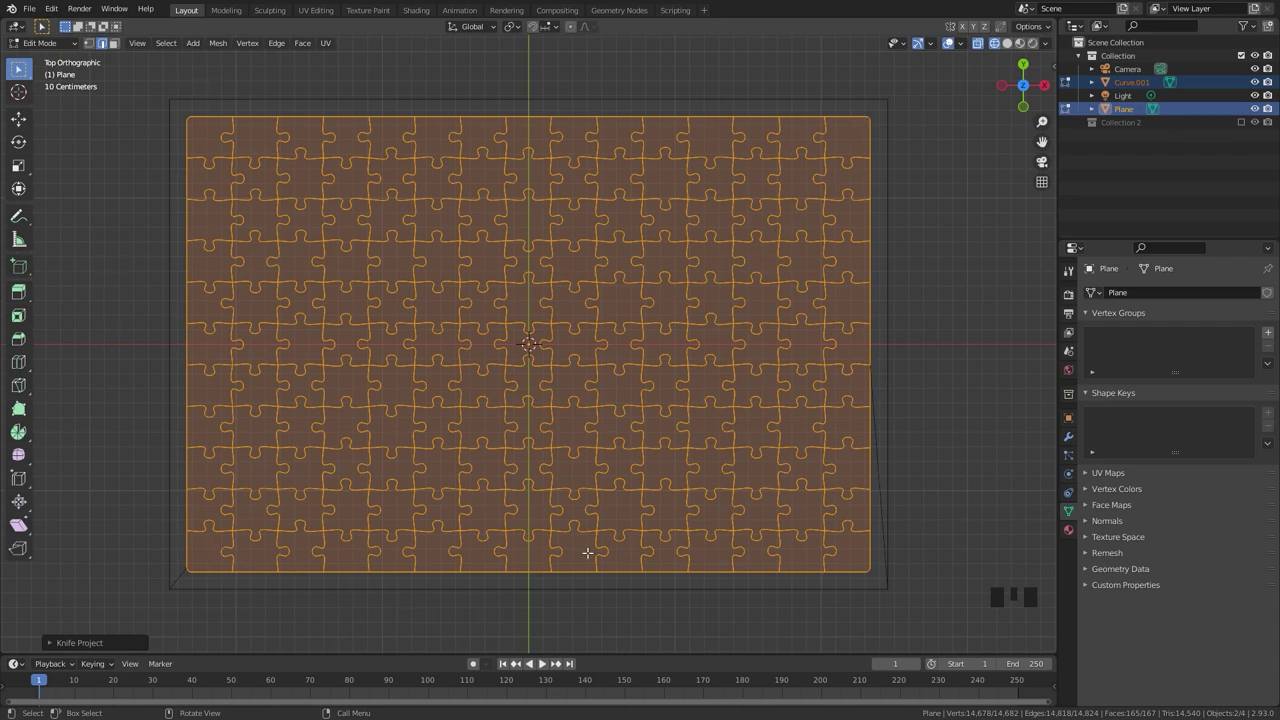
Back in Object Mode, delete the leftover cutting curve mesh
{"action": "key", "text": "Tab"}
{"action": "key", "text": "Tab"}
{"action": "left_click", "coordinate": [1128, 89]}
{"action": "key", "text": "x"}
{"action": "left_click", "coordinate": [851, 330]}
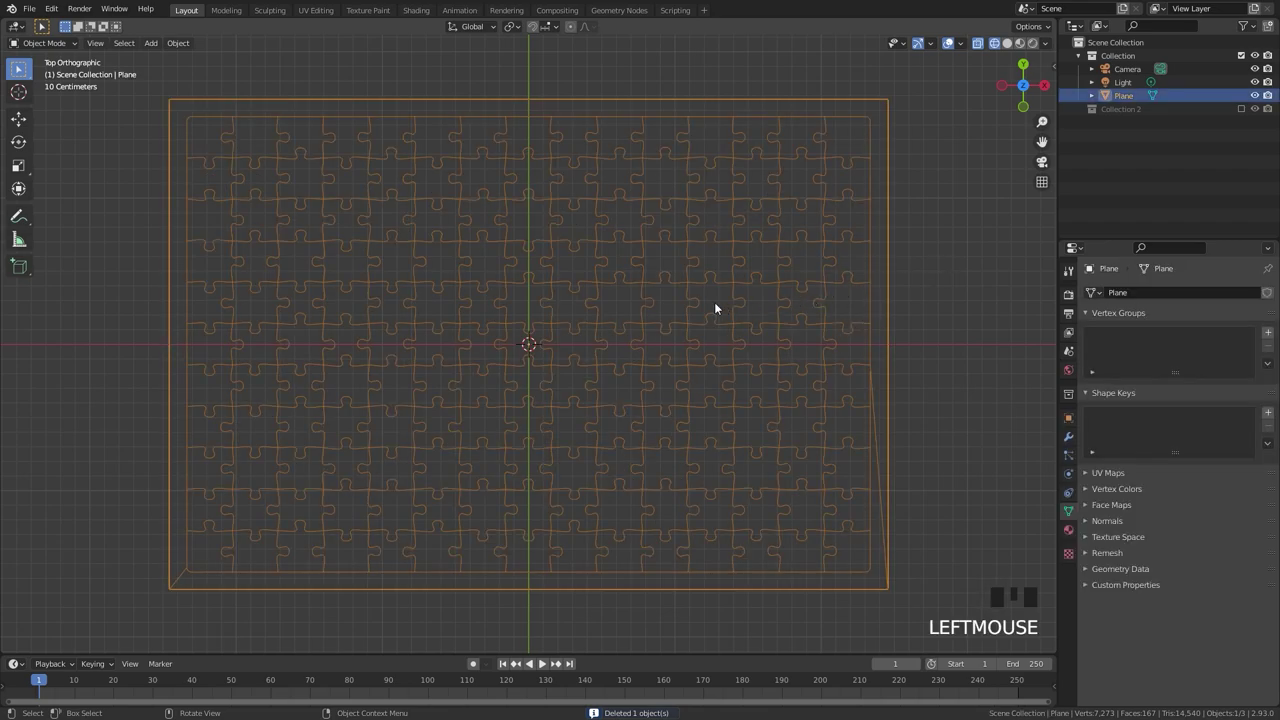
Enter Edit Mode on the cut plane and select every puzzle-piece face
{"action": "key", "text": "Tab"}
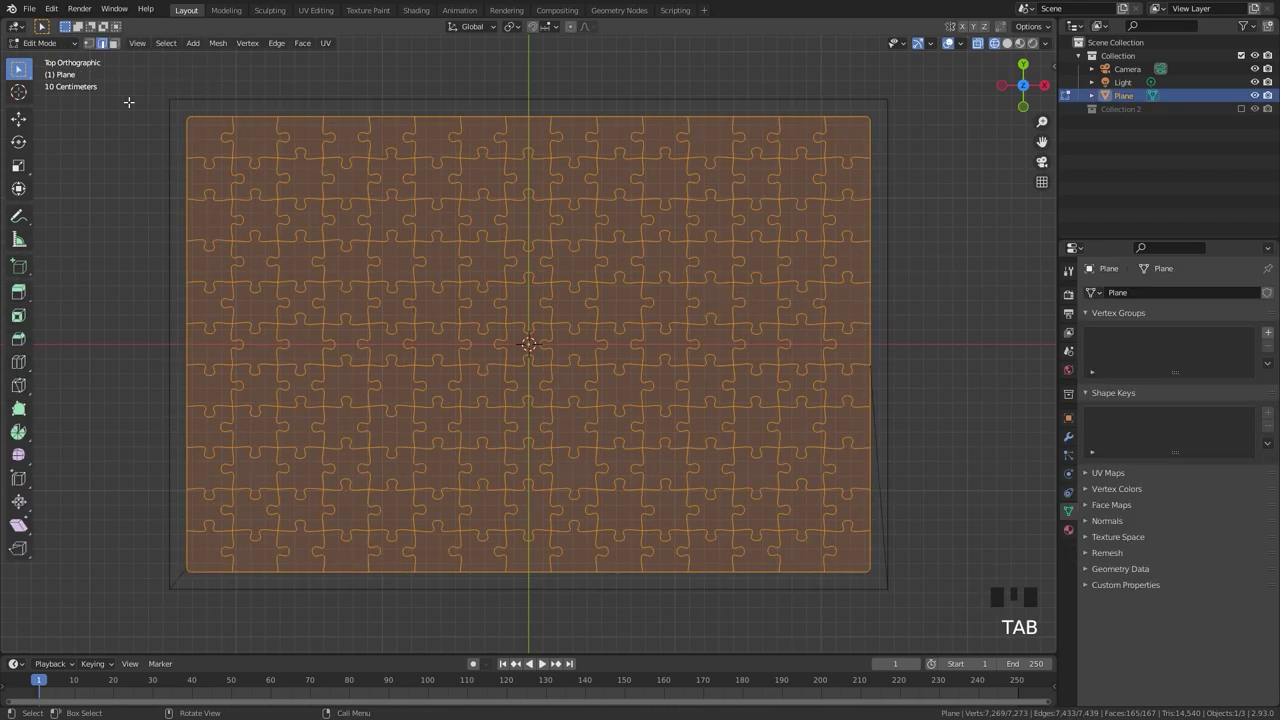
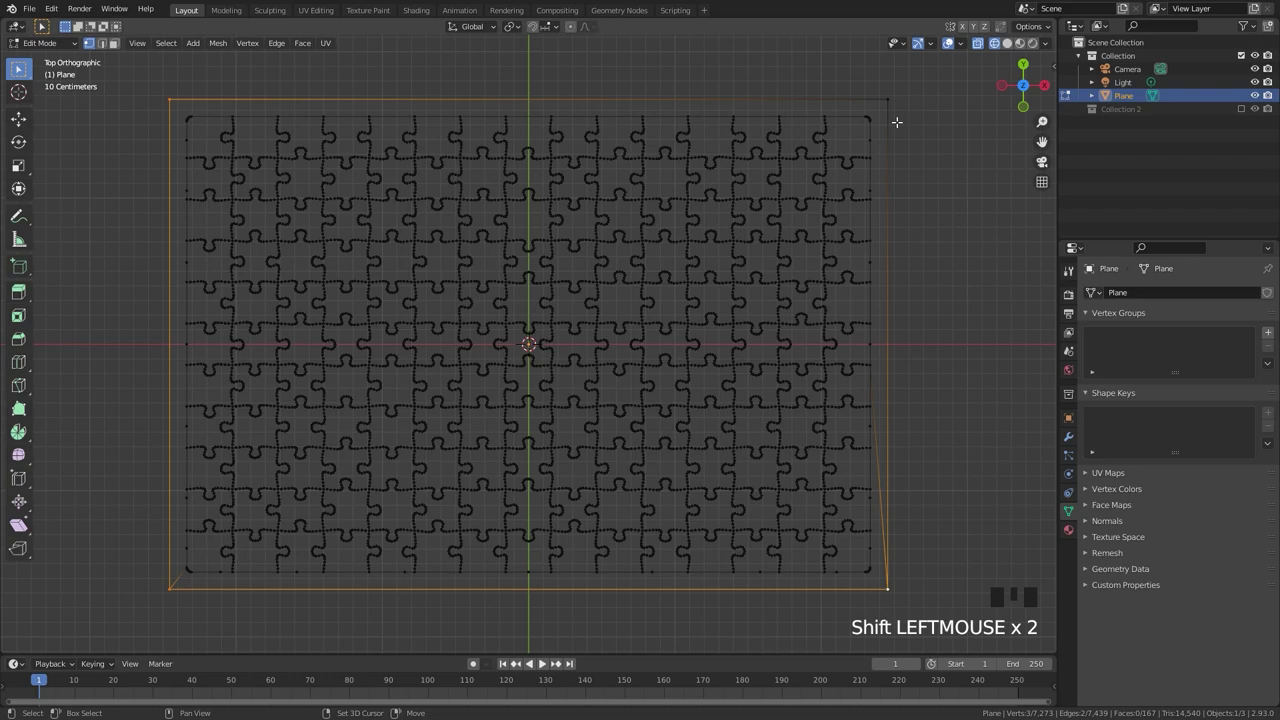
{"action": "left_click", "coordinate": [889, 96]}
{"action": "key", "text": "x"}
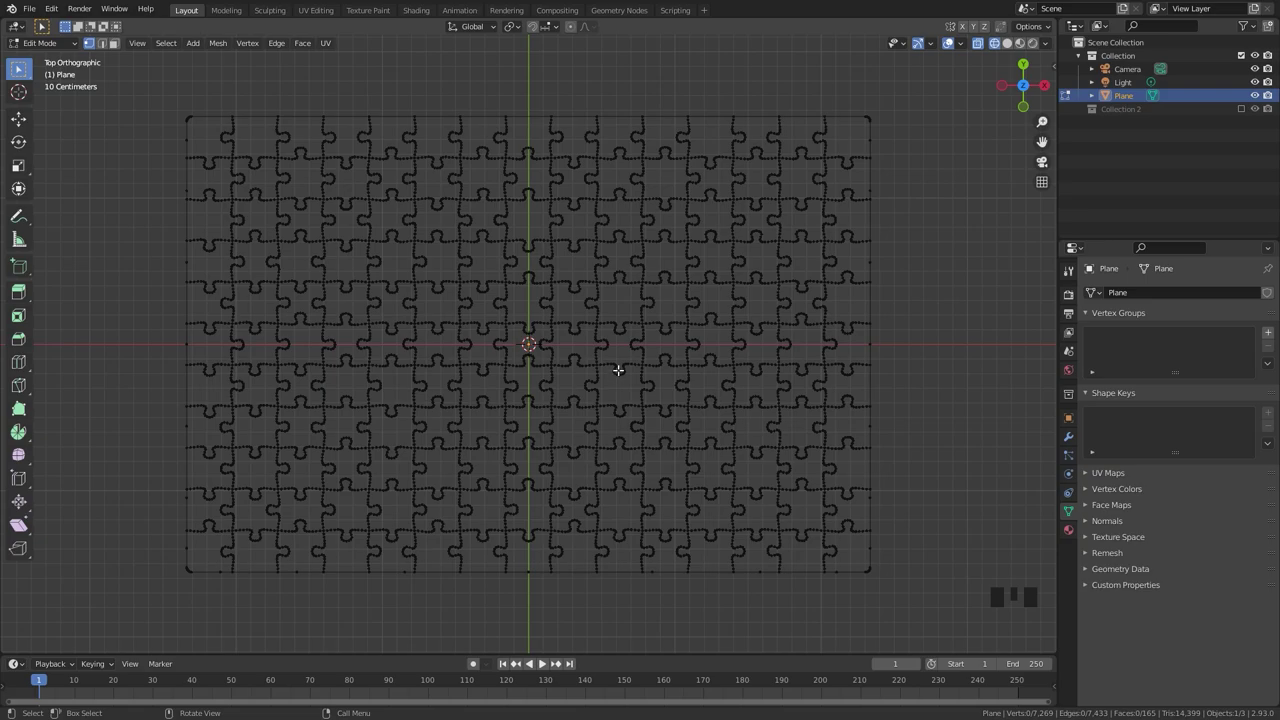
{"action": "key", "text": "a"}
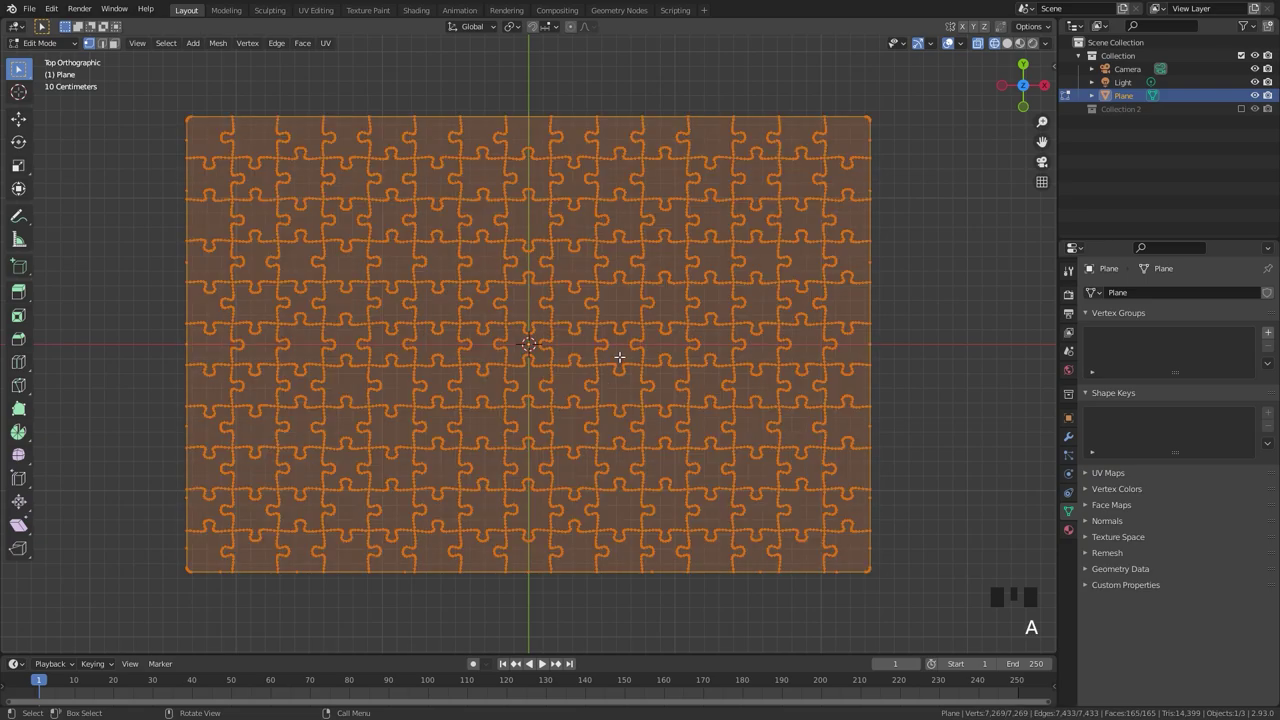
{"action": "scroll", "scroll_direction": "up", "scroll_amount": 3}
{"action": "middle_click", "coordinate": [670, 275]}
{"action": "scroll", "scroll_direction": "up", "scroll_amount": 3}
{"action": "left_click_drag", "start_coordinate": [580, 338], "coordinate": [800, 258]}
Inset each face individually with a small thickness, opening thin seam strips
{"action": "key", "text": "i"}
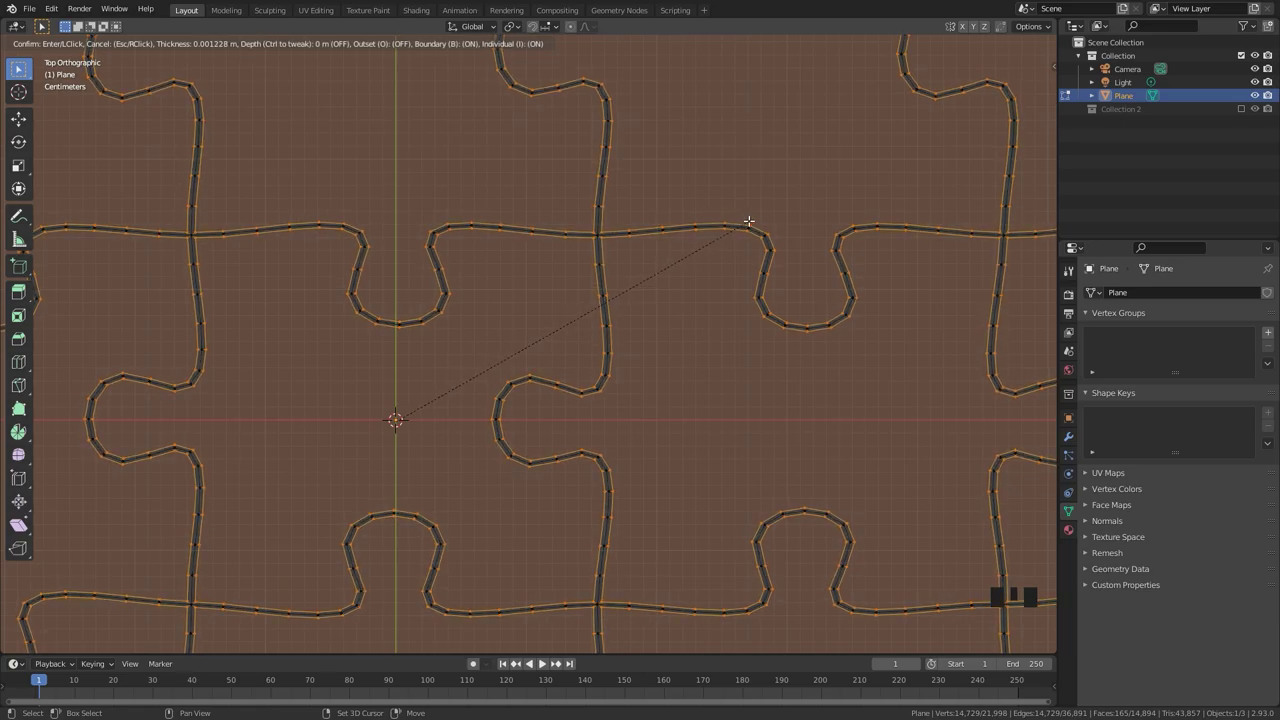
{"action": "scroll", "scroll_direction": "down", "scroll_amount": 3}
{"action": "scroll", "scroll_direction": "up", "scroll_amount": 3}
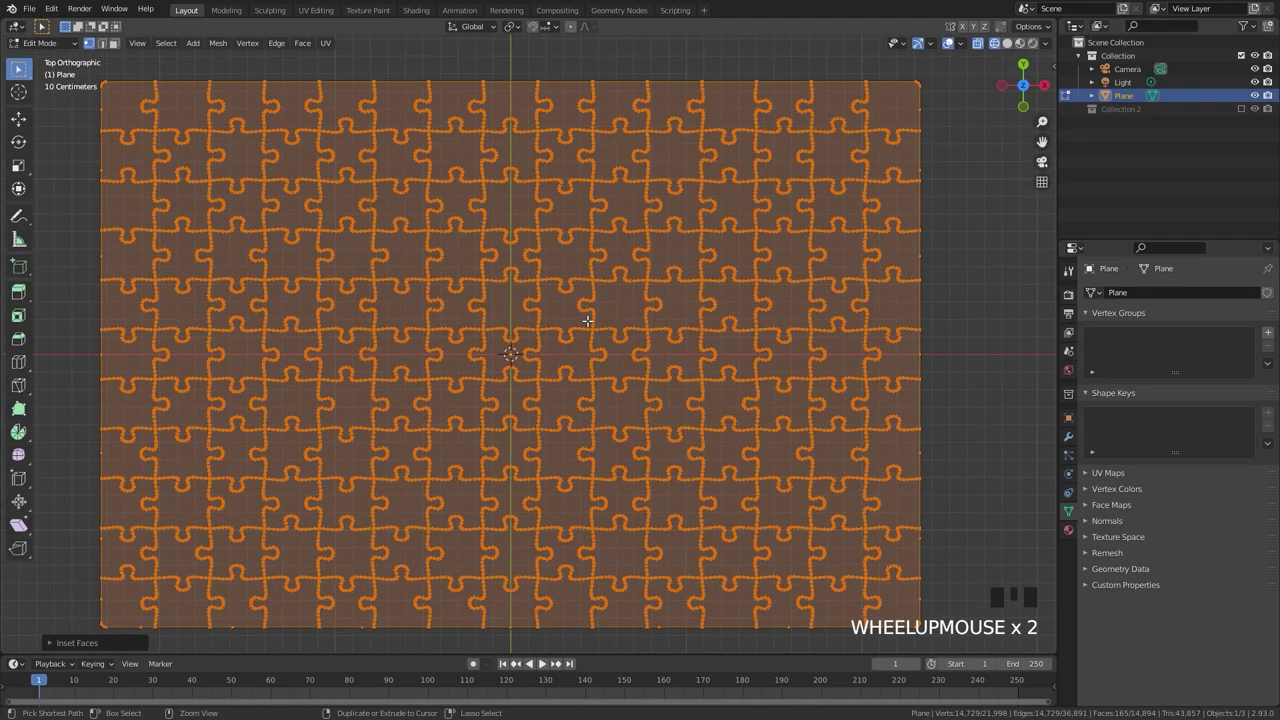
Invert the selection to the seam strips and delete them
{"action": "key", "text": "ctrl+i"}
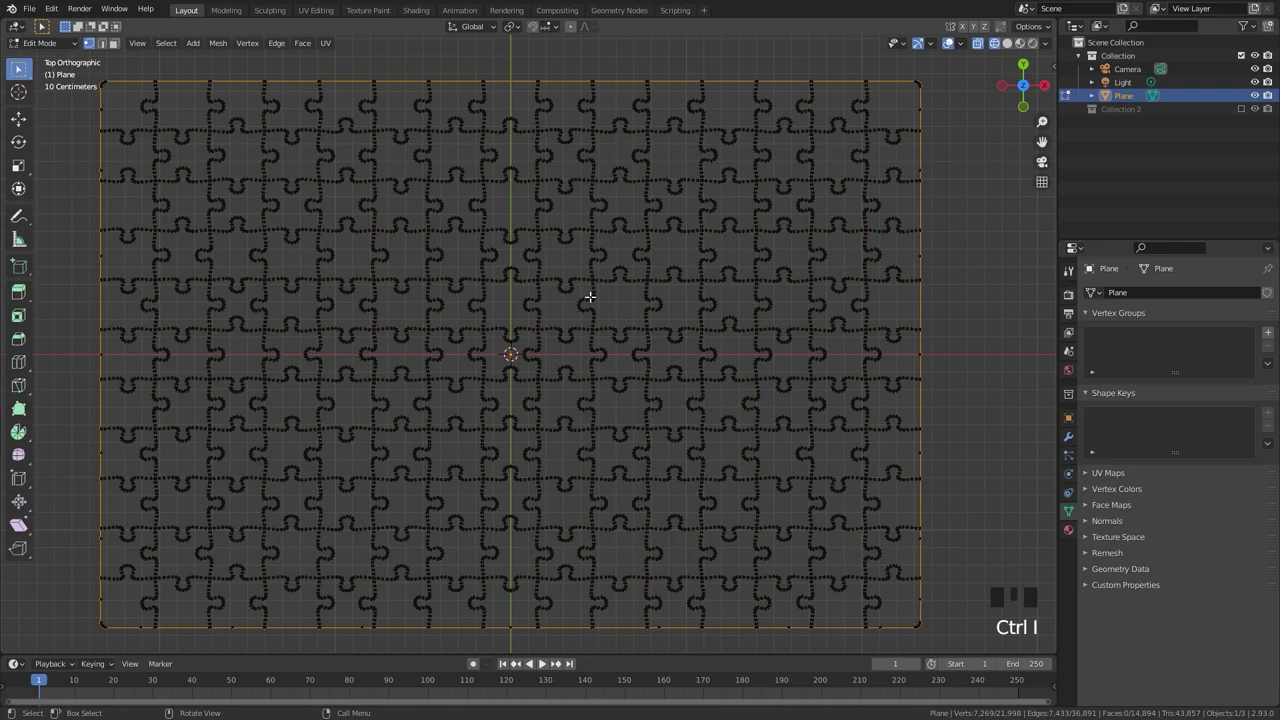
{"action": "key", "text": "x"}
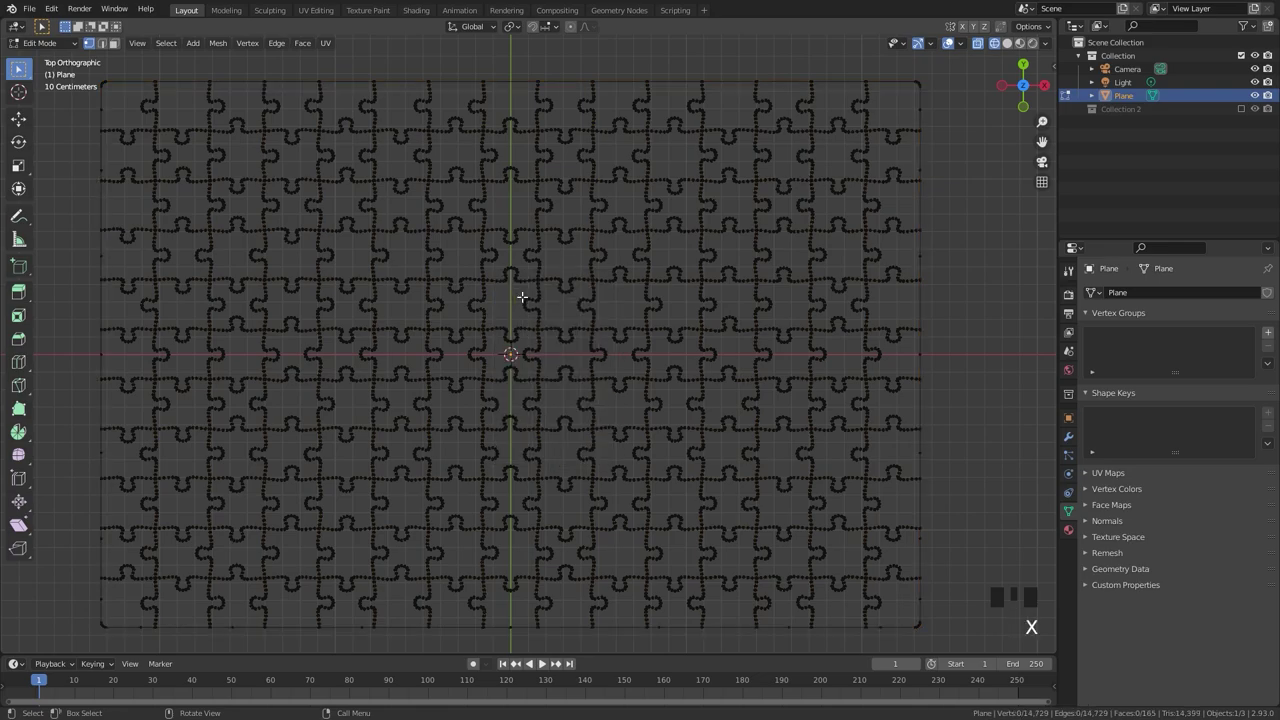
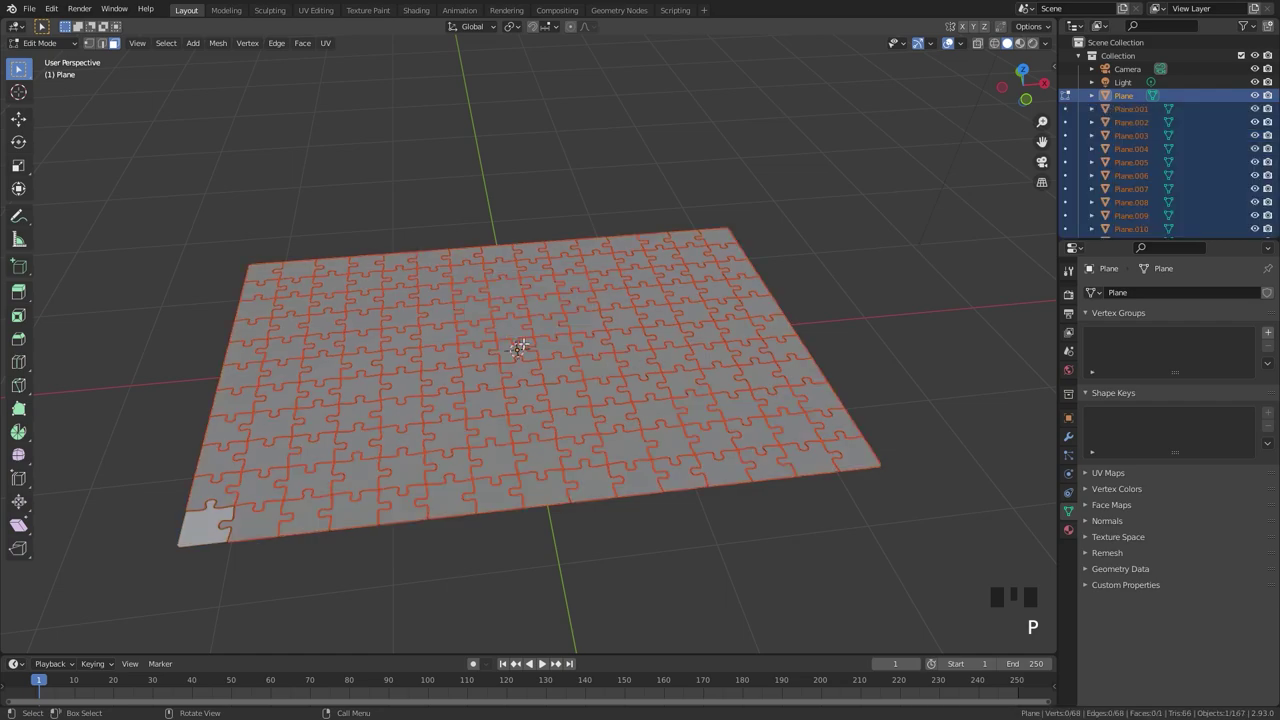
Select all pieces in Object Mode from top view and set Origin to Geometry
{"action": "key", "text": "Tab"}
{"action": "left_click", "coordinate": [343, 426]}
{"action": "left_click", "coordinate": [468, 404]}
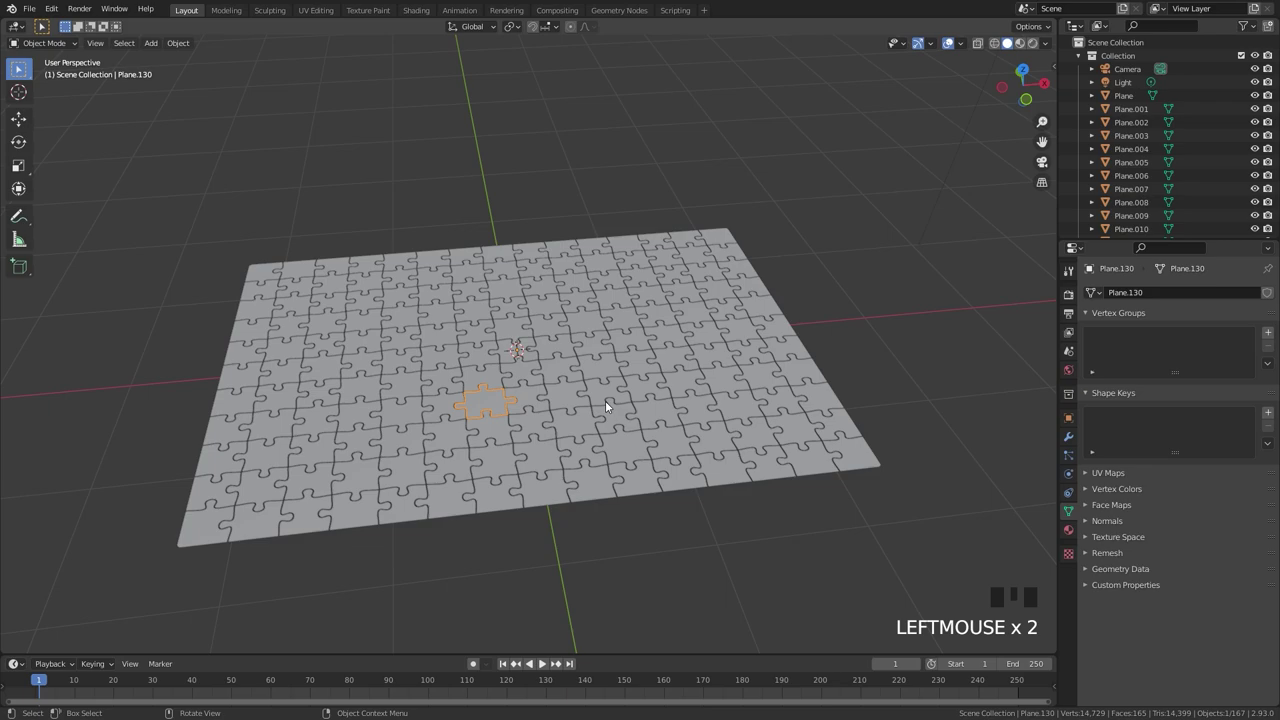
{"action": "key", "text": "KP_7"}
{"action": "left_click_drag", "start_coordinate": [290, 174], "coordinate": [198, 138]}
{"action": "left_click_drag", "start_coordinate": [198, 138], "coordinate": [680, 511]}
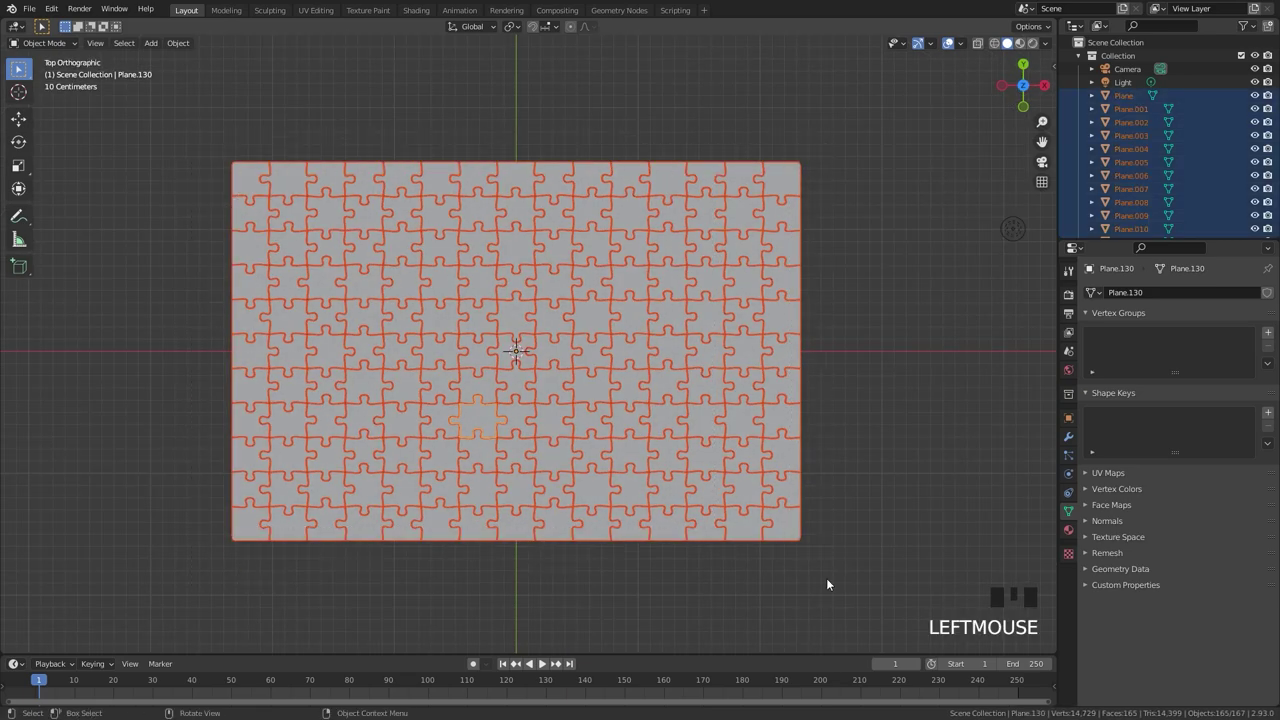
{"action": "left_click_drag", "start_coordinate": [597, 341], "coordinate": [568, 338]}
Show the Material Properties for the active puzzle piece
{"action": "scroll", "scroll_direction": "down", "scroll_amount": 3}
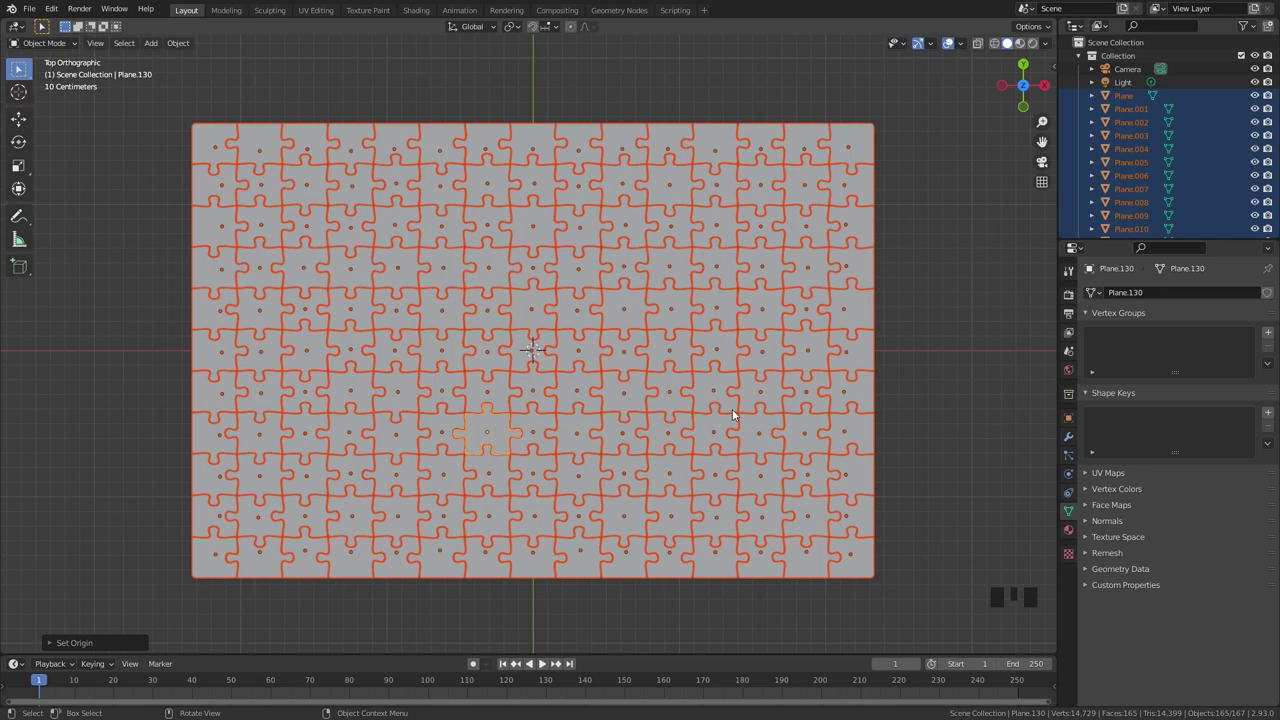
{"action": "left_click", "coordinate": [1074, 534]}
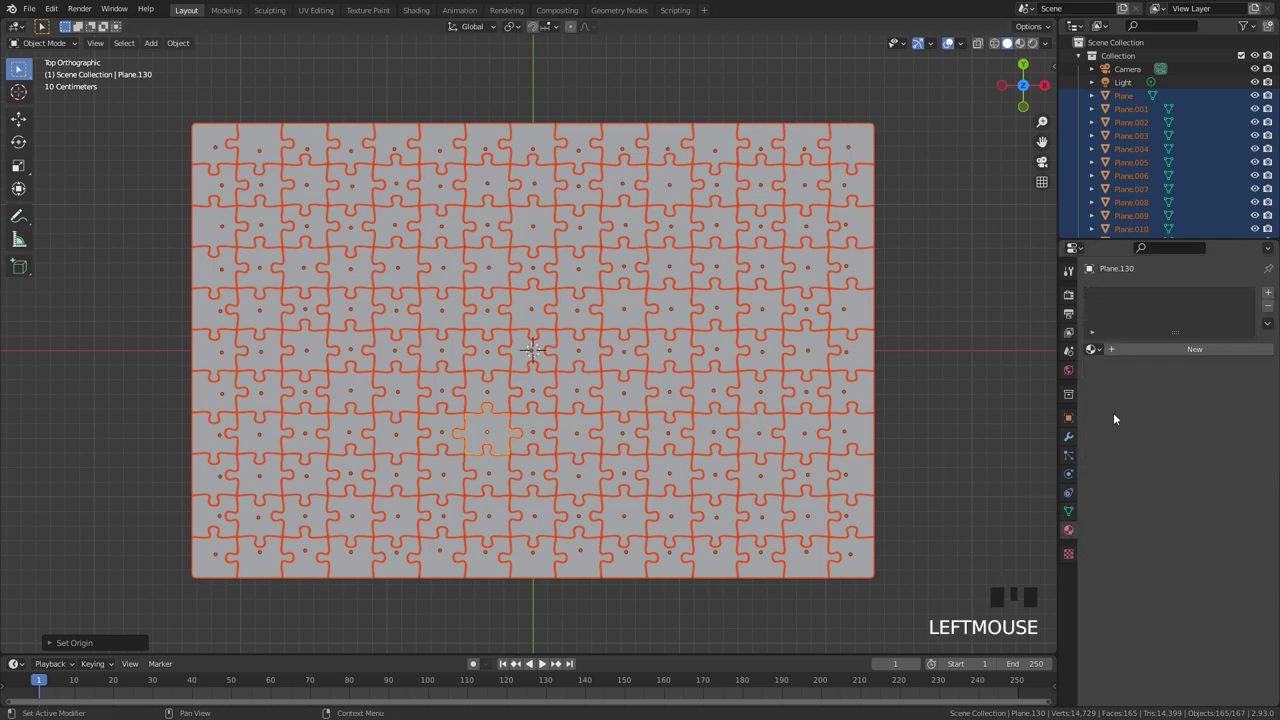
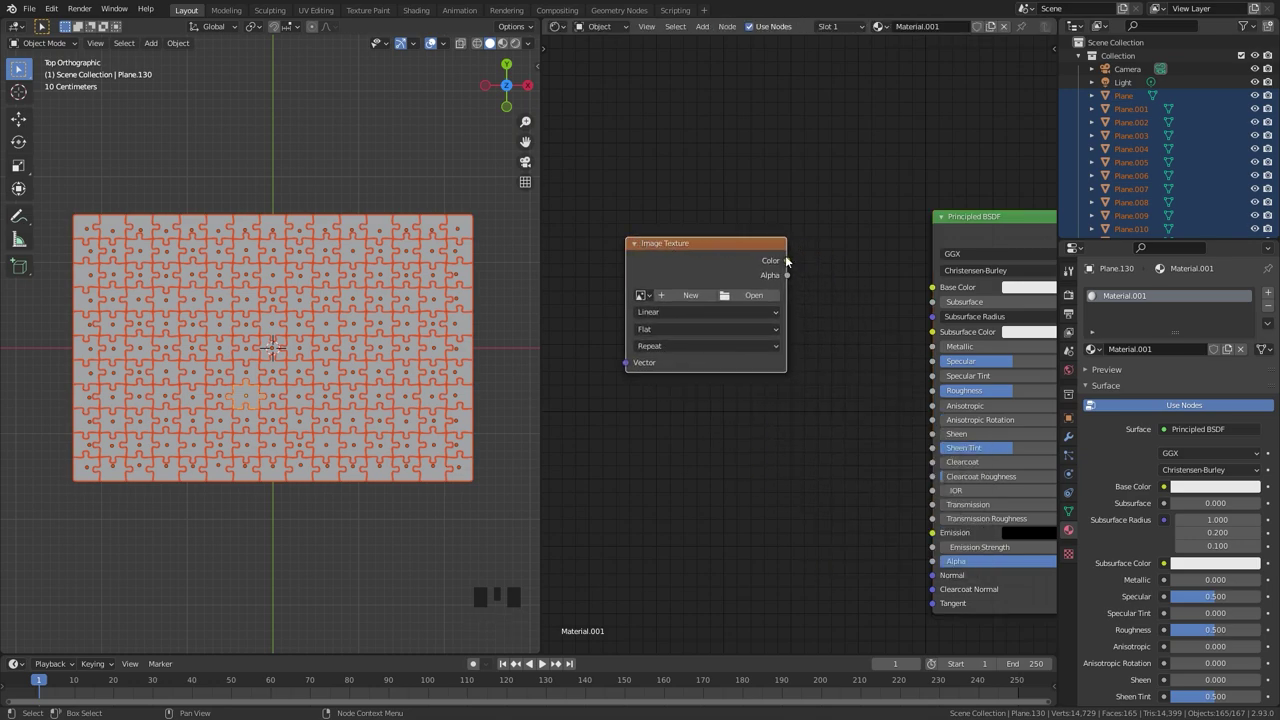
Texture the material with Final Blender Logo Wallpaper.png, metallic 0.2 and roughness 0.8
{"action": "left_click_drag", "start_coordinate": [788, 261], "coordinate": [823, 282]}
{"action": "left_click_drag", "start_coordinate": [758, 301], "coordinate": [920, 275]}
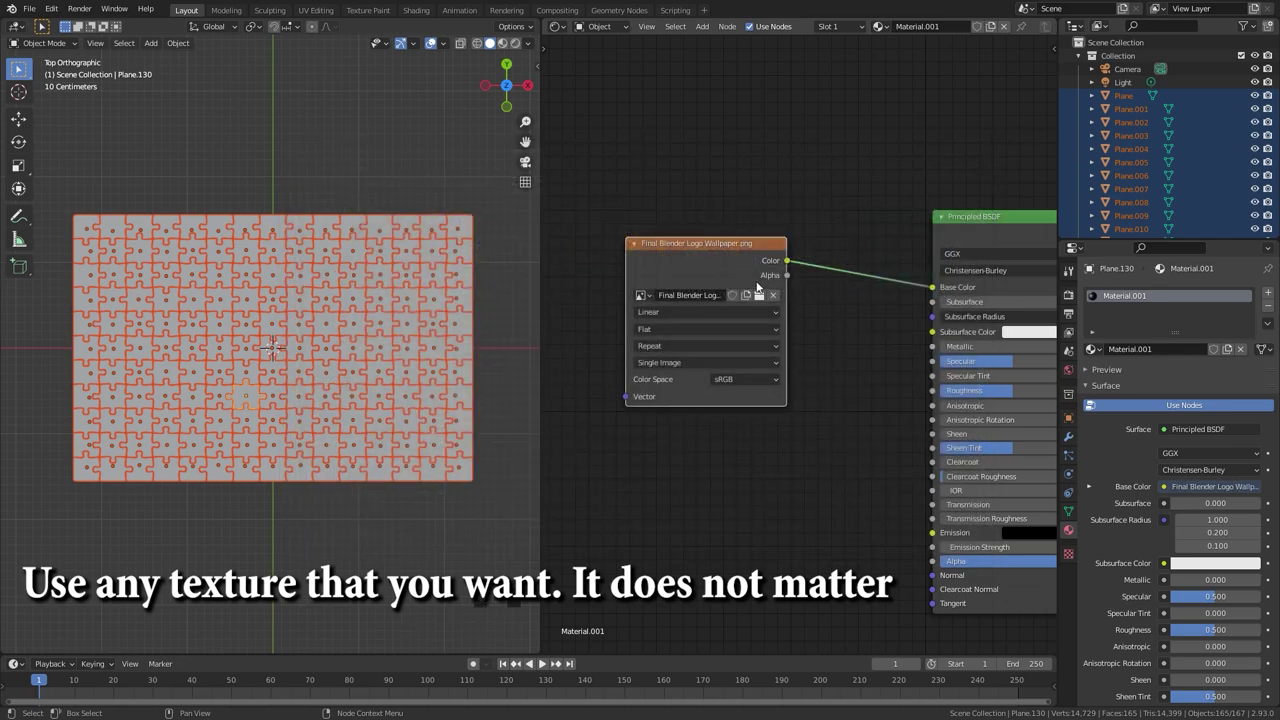
{"action": "left_click", "coordinate": [909, 333]}
{"action": "left_click_drag", "start_coordinate": [875, 374], "coordinate": [806, 403]}
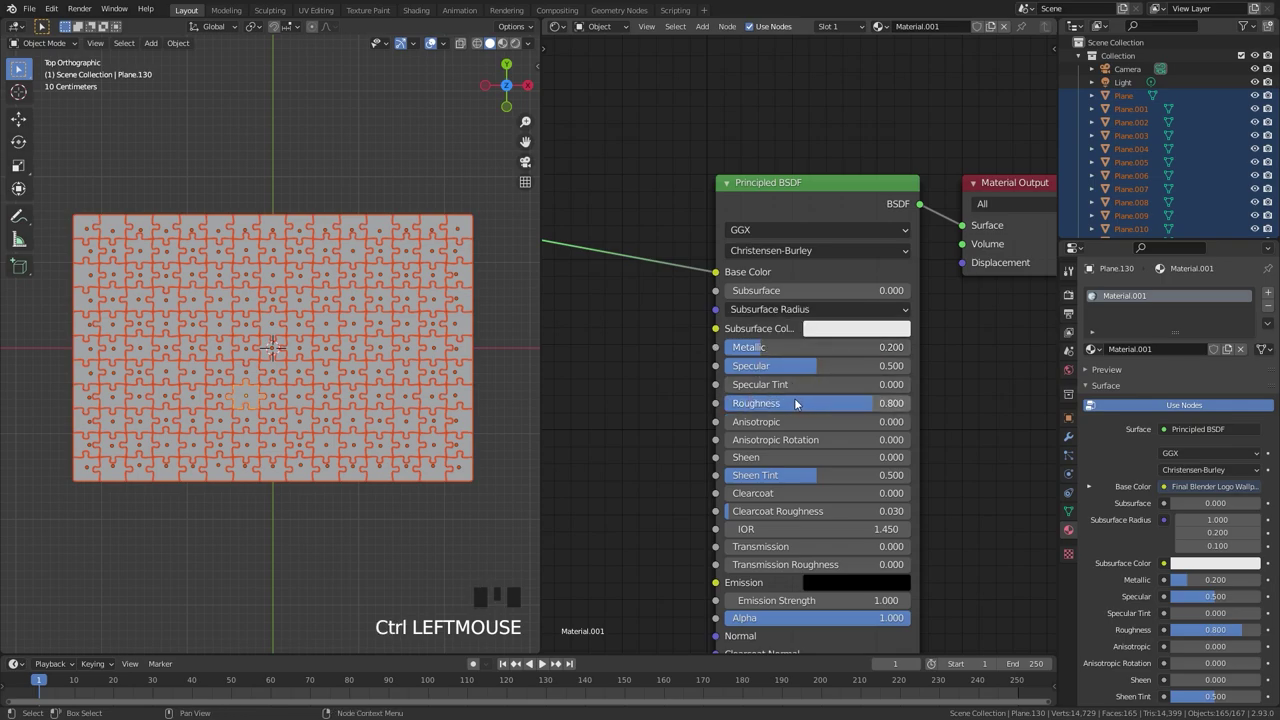
Link the textured material to all pieces and swap the node area for an image view
{"action": "scroll", "scroll_direction": "up", "scroll_amount": 3}
{"action": "key", "text": "z"}
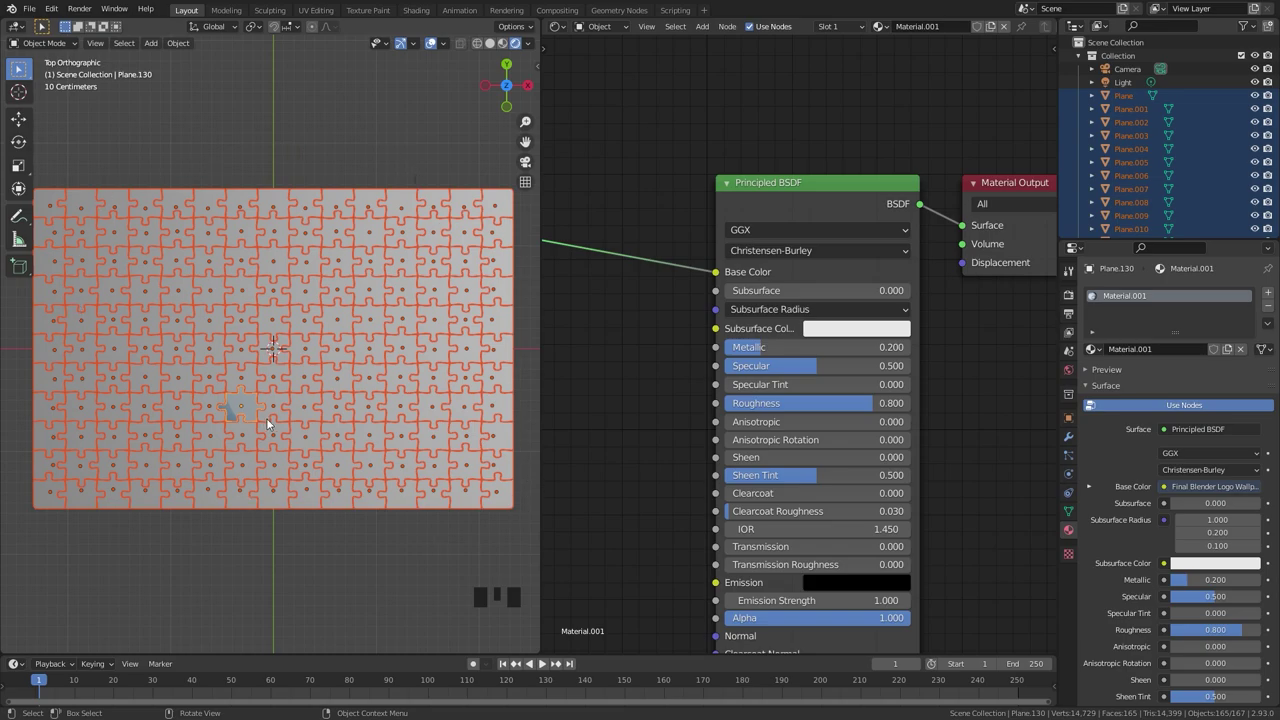
{"action": "key", "text": "ctrl+l"}
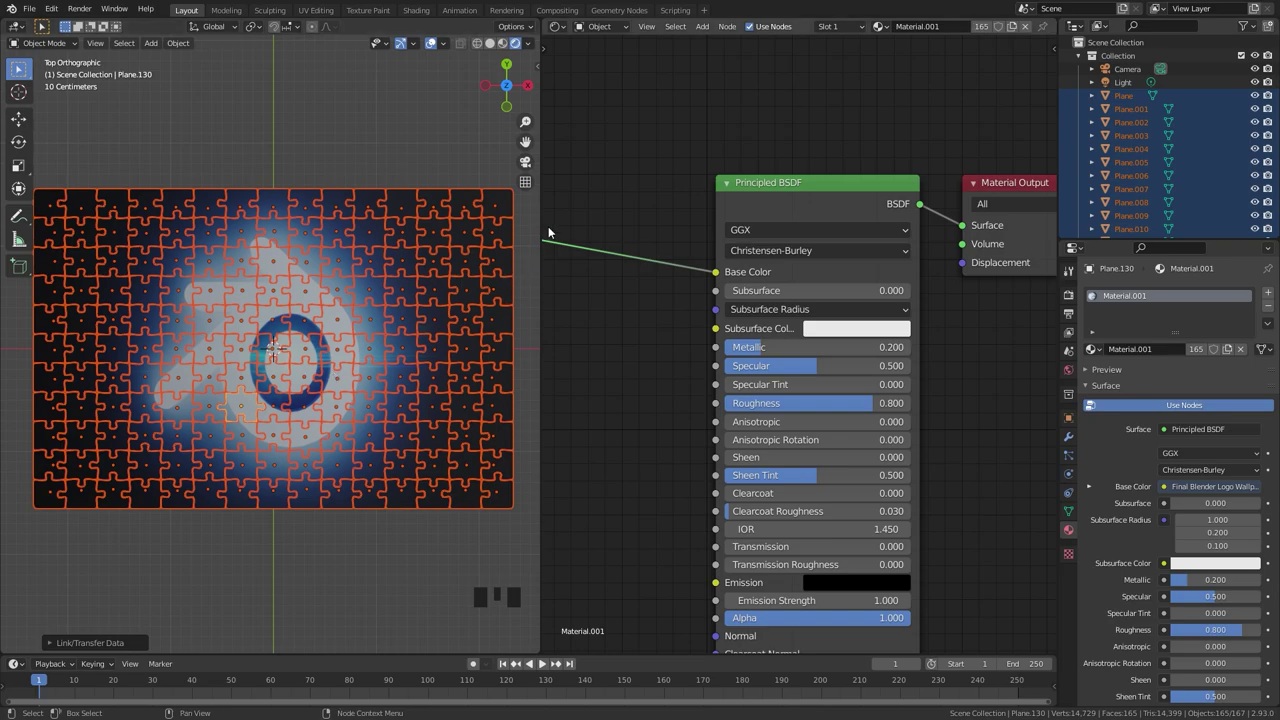
{"action": "left_click_drag", "start_coordinate": [559, 30], "coordinate": [752, 306]}
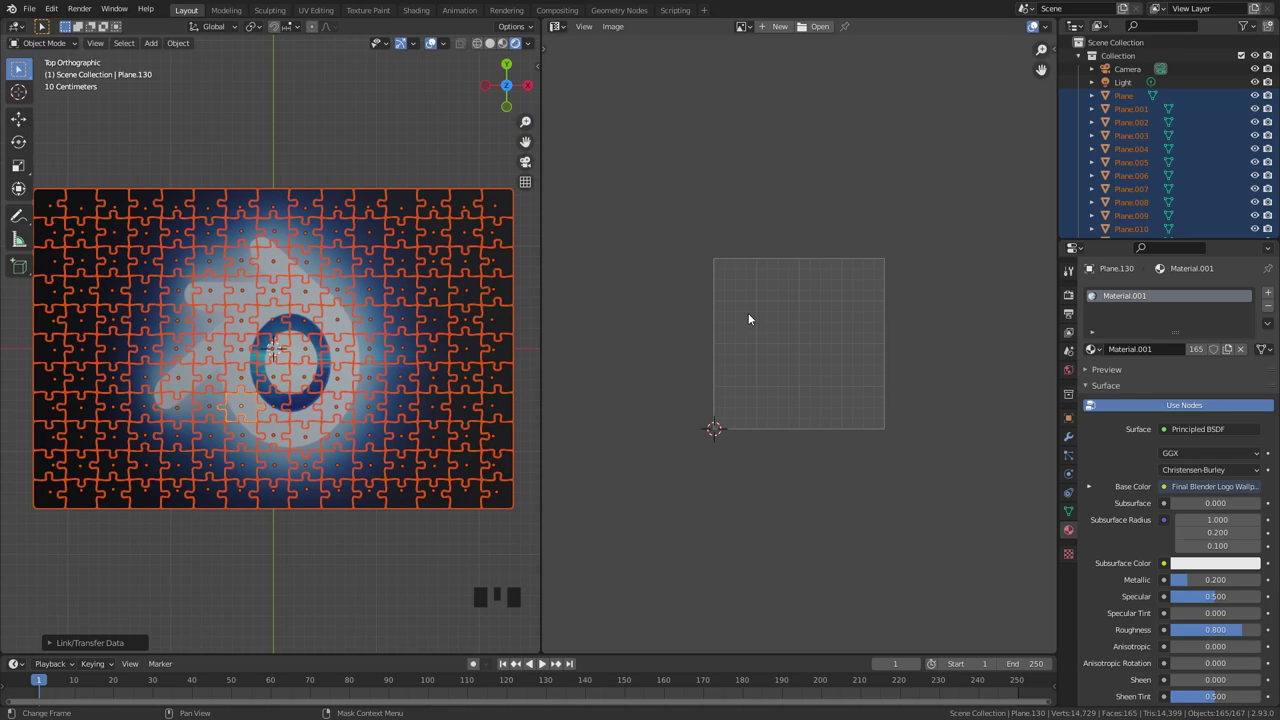
In Edit Mode select all piece geometry and scale the UV layout horizontally to fit the wallpaper image
{"action": "key", "text": "Tab"}
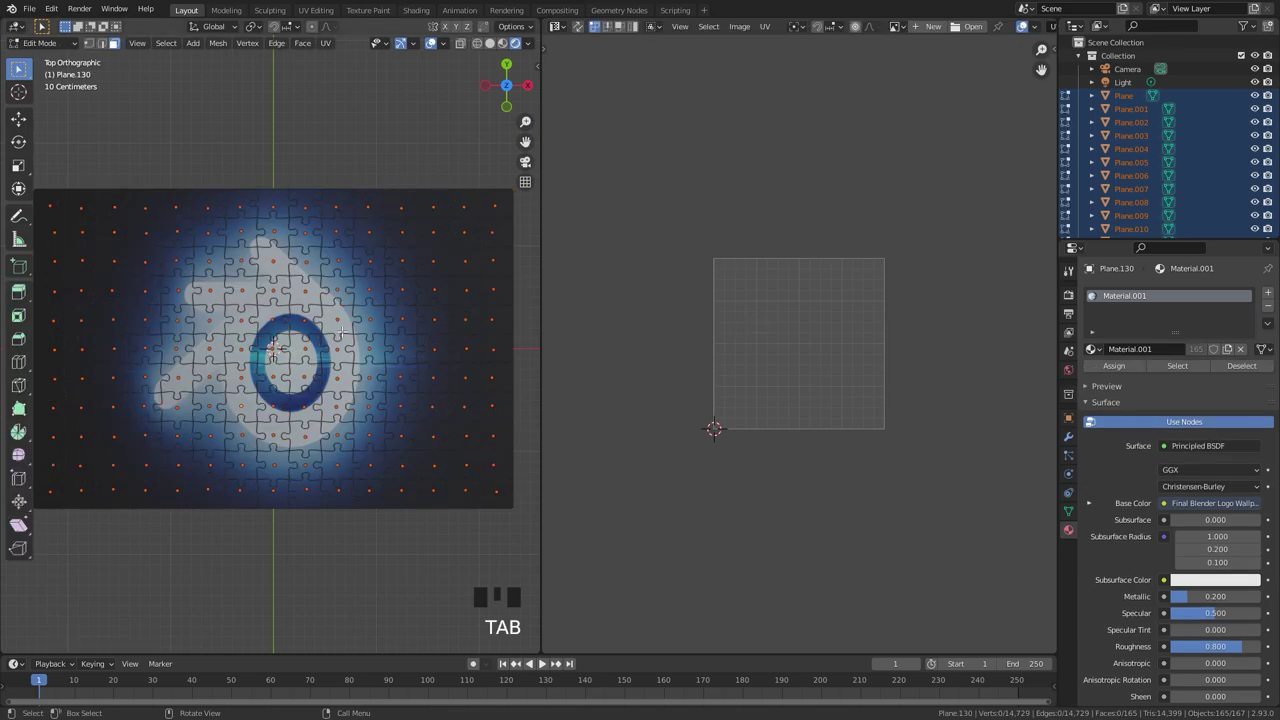
{"action": "key", "text": "a"}
{"action": "scroll", "scroll_direction": "down", "scroll_amount": 3}
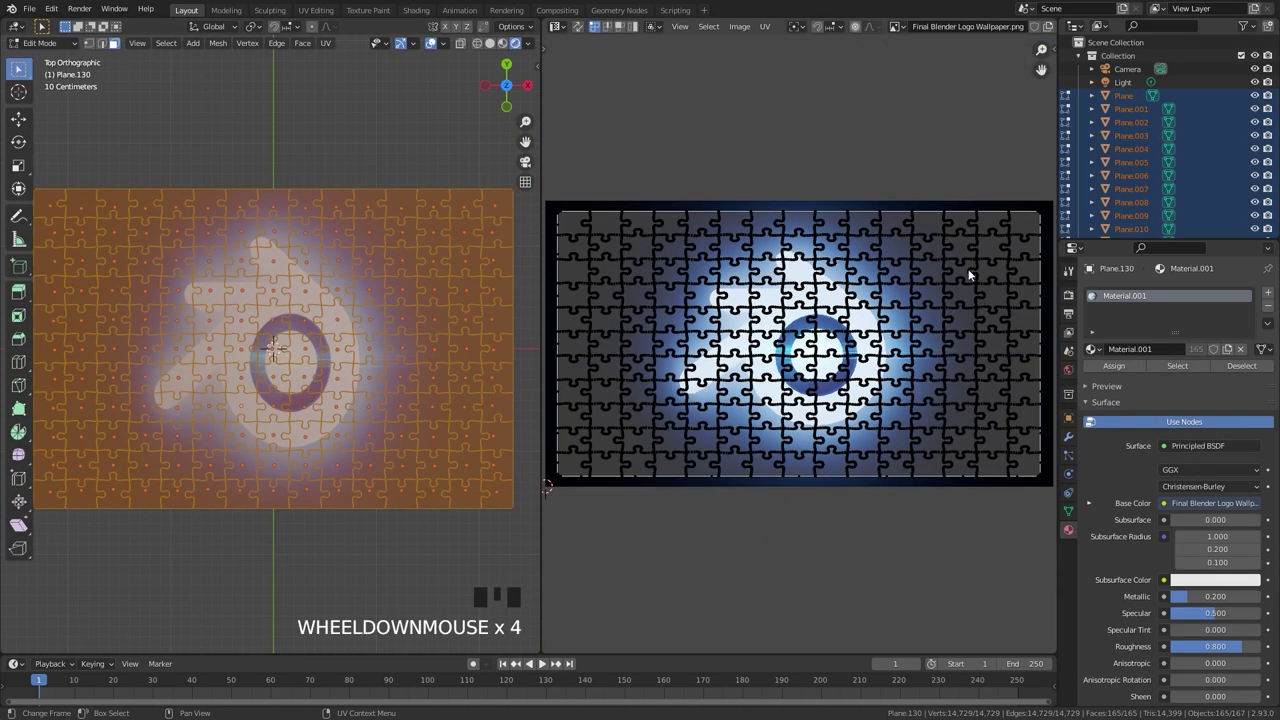
{"action": "scroll", "scroll_direction": "down", "scroll_amount": 3}
{"action": "scroll", "scroll_direction": "up", "scroll_amount": 3}
{"action": "key", "text": "a"}
{"action": "key", "text": "s"}
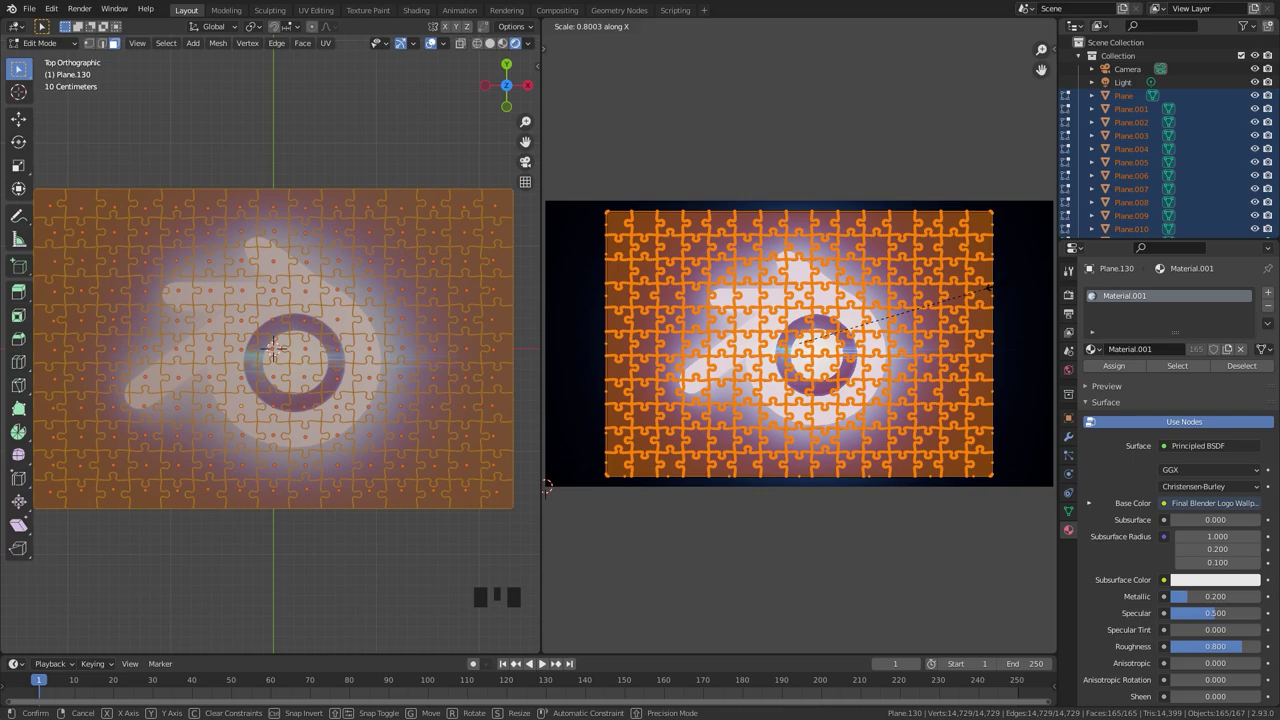
{"action": "key", "text": "s"}
Project the UVs from the top view and stretch them so the logo wallpaper spans the whole puzzle
{"action": "scroll", "scroll_direction": "down", "scroll_amount": 3}
{"action": "scroll", "scroll_direction": "down", "scroll_amount": 3}
{"action": "key", "text": "u"}
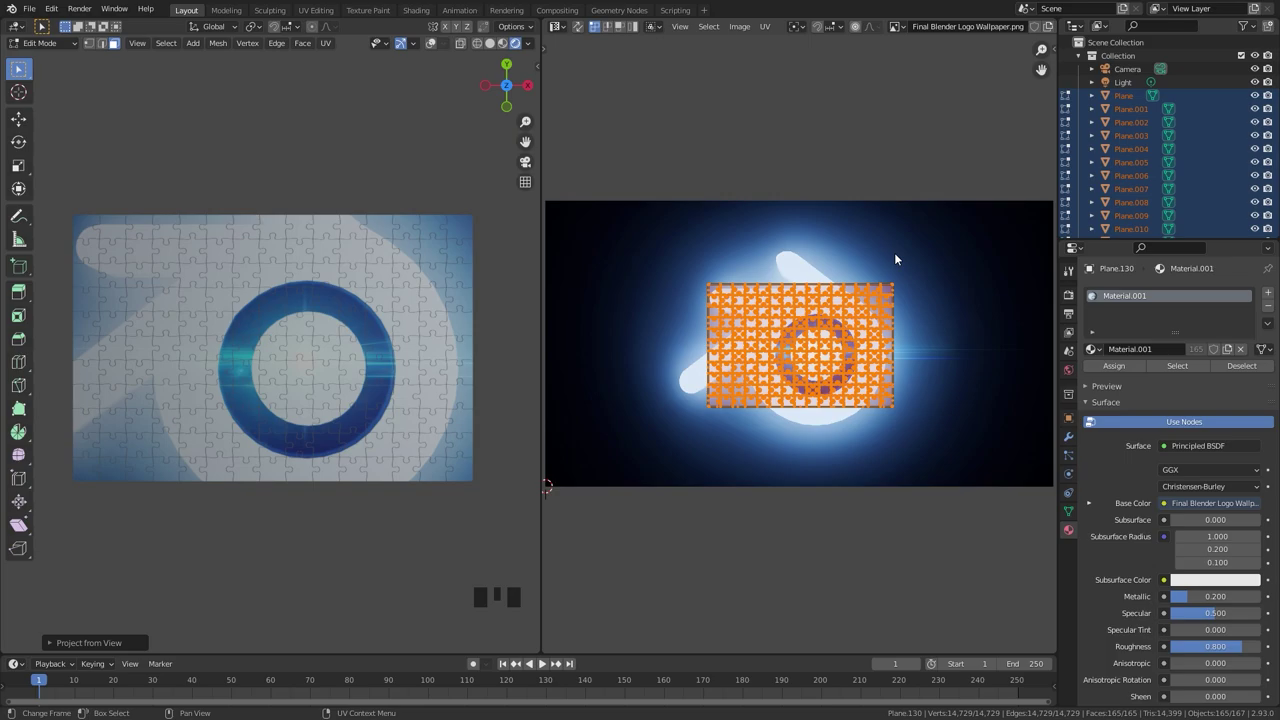
{"action": "key", "text": "s"}
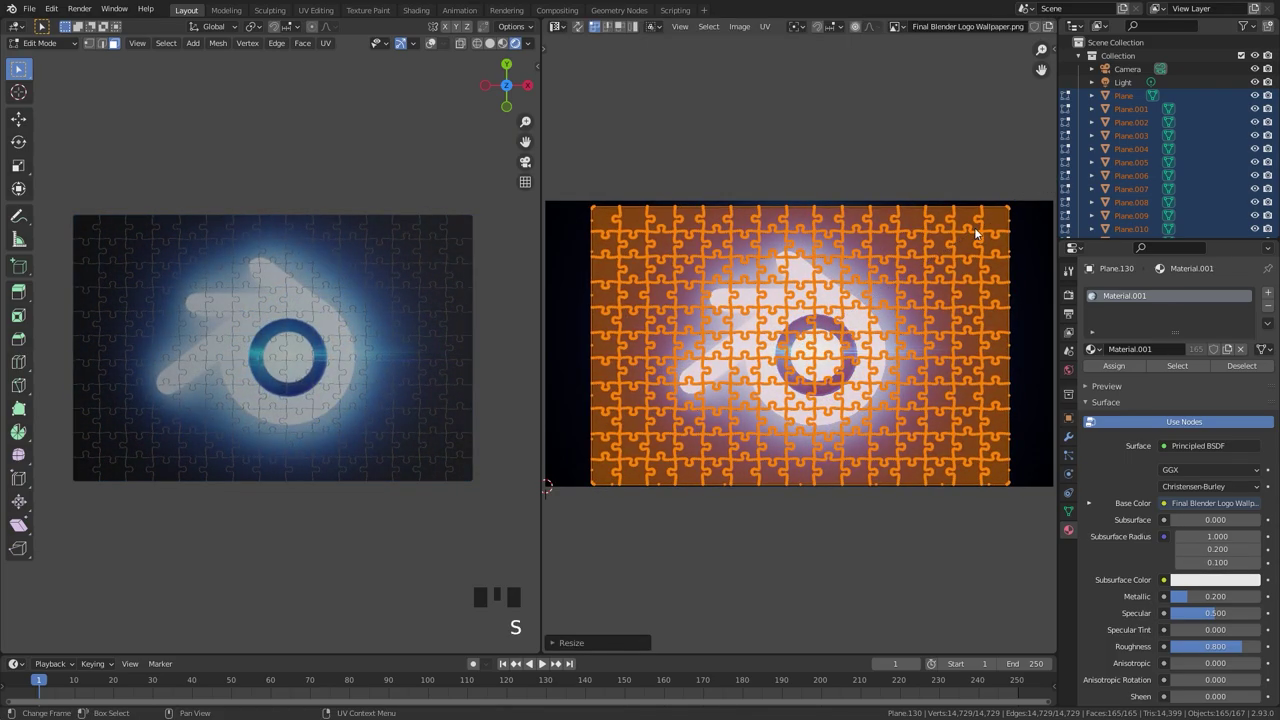
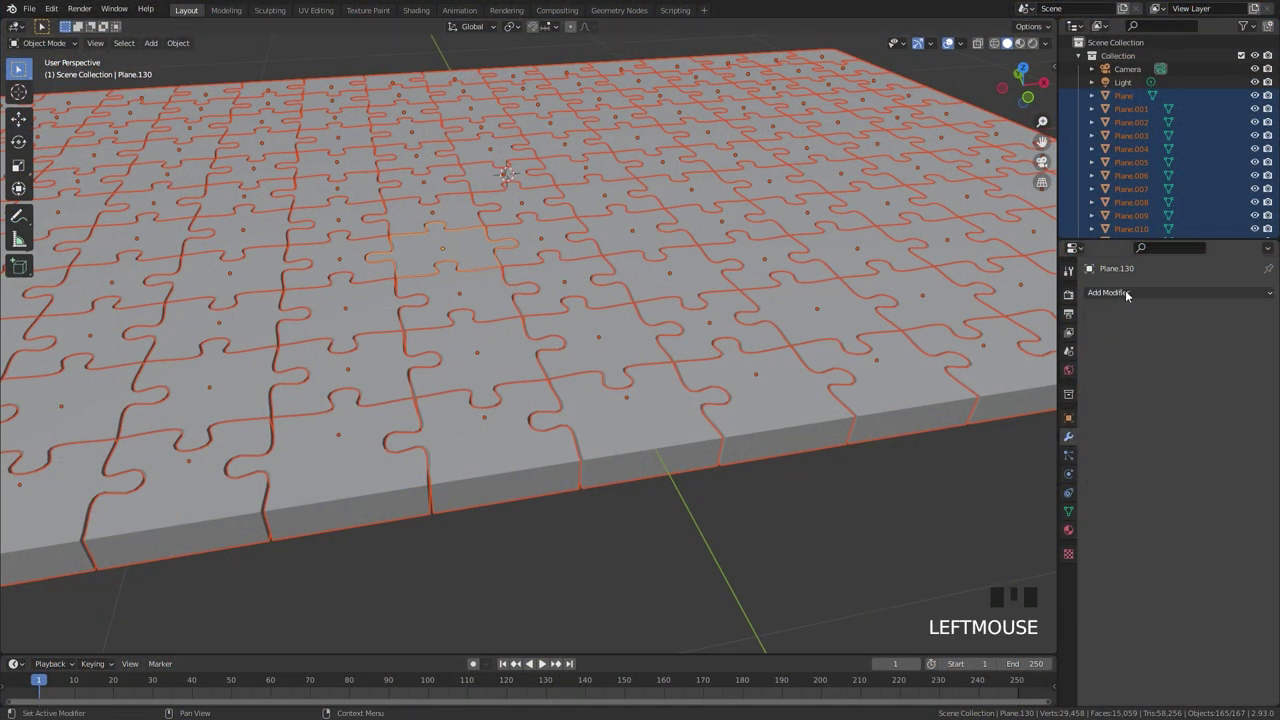
Add a Bevel modifier (Amount 0.1 m, Segments 3) to the active piece and apply its transforms
{"action": "left_click", "coordinate": [1128, 296]}
{"action": "left_click_drag", "start_coordinate": [1008, 348], "coordinate": [501, 290]}
{"action": "left_click_drag", "start_coordinate": [501, 290], "coordinate": [520, 310]}
{"action": "scroll", "scroll_direction": "up", "scroll_amount": 3}
{"action": "key", "text": "ctrl+a"}
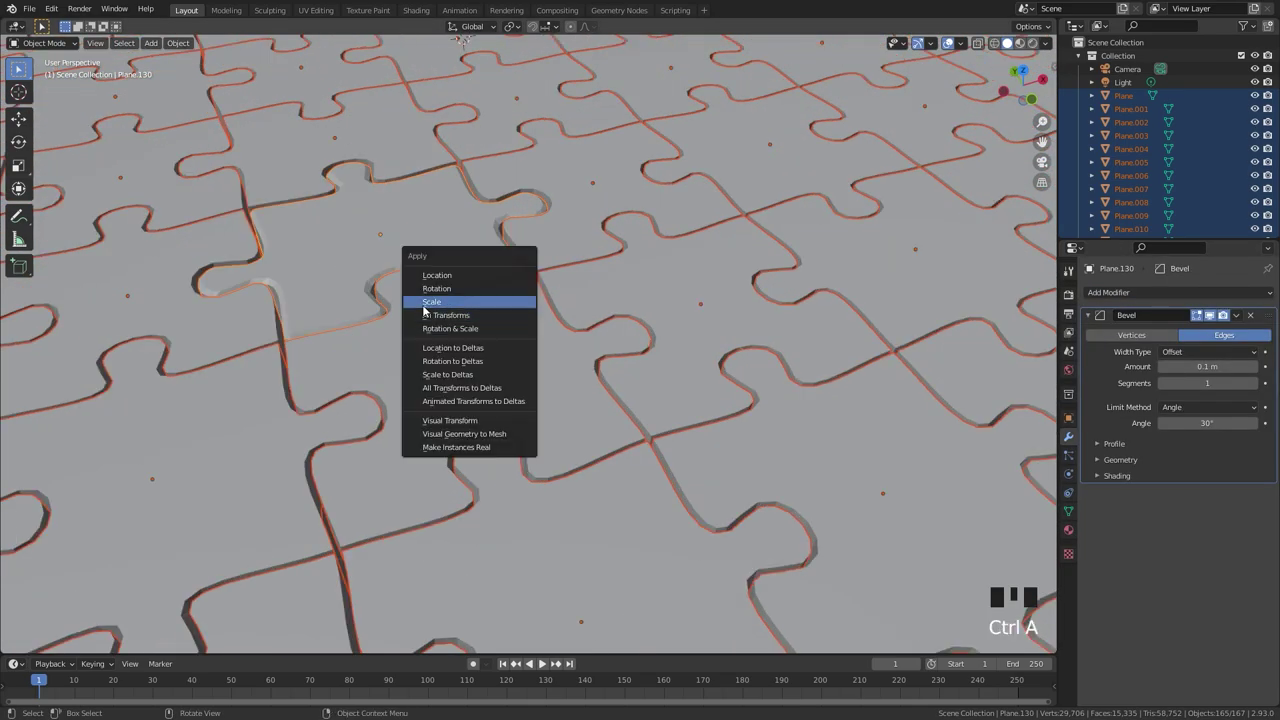
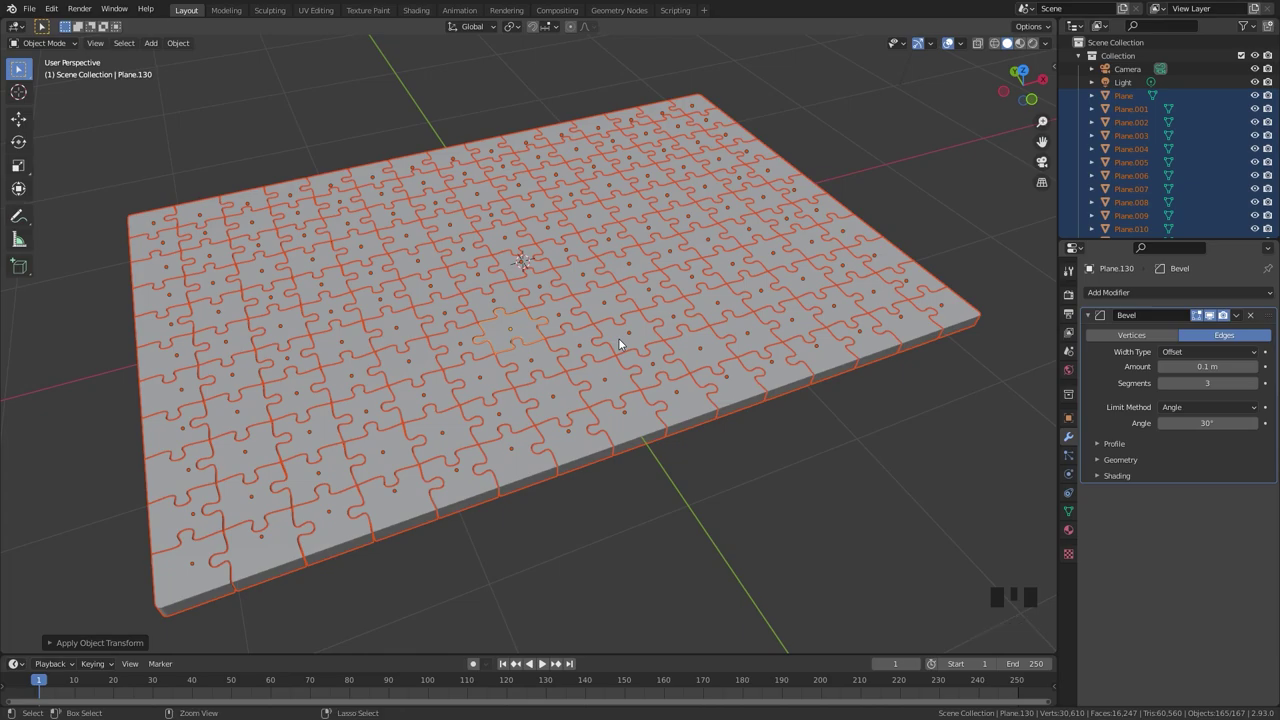
Copy the Bevel modifier to all other puzzle pieces via Link/Transfer Data
{"action": "key", "text": "ctrl+l"}
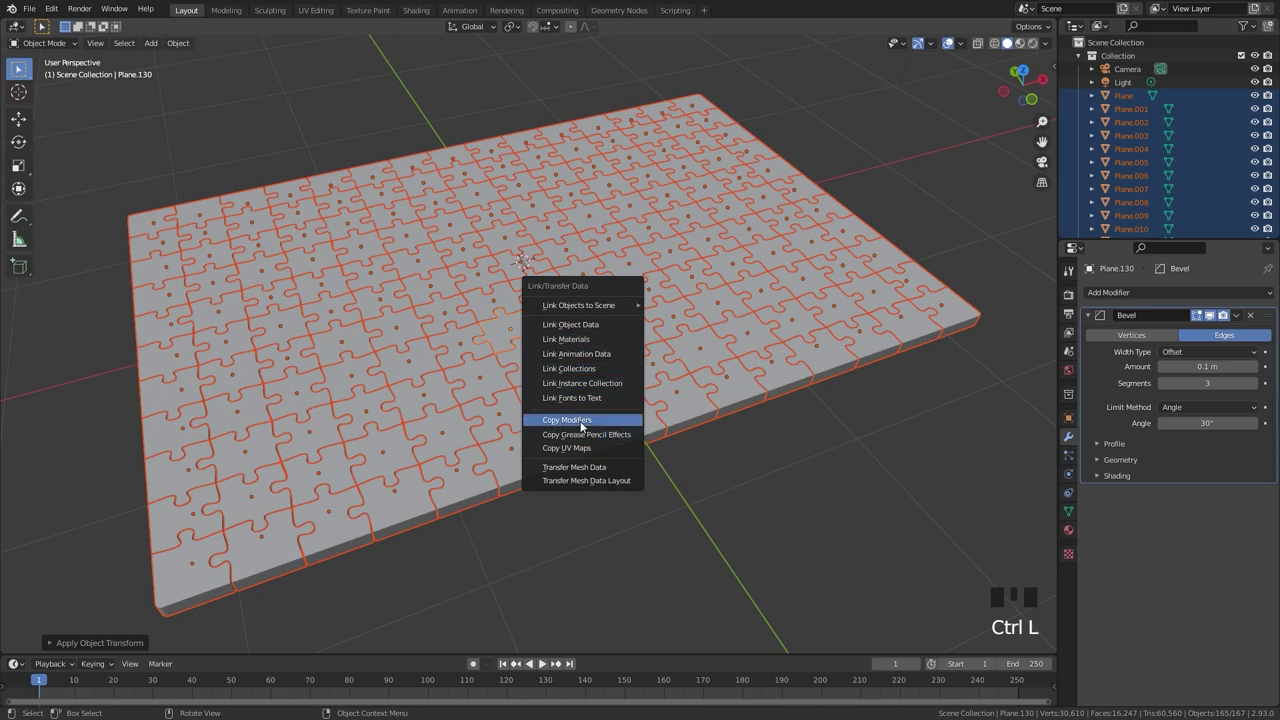
{"action": "scroll", "scroll_direction": "up", "scroll_amount": 3}
{"action": "key", "text": "alt+a"}
{"action": "left_click_drag", "start_coordinate": [632, 494], "coordinate": [600, 464]}
{"action": "scroll", "scroll_direction": "up", "scroll_amount": 3}
{"action": "scroll", "scroll_direction": "up", "scroll_amount": 3}
{"action": "scroll", "scroll_direction": "down", "scroll_amount": 3}
{"action": "middle_click", "coordinate": [571, 378]}
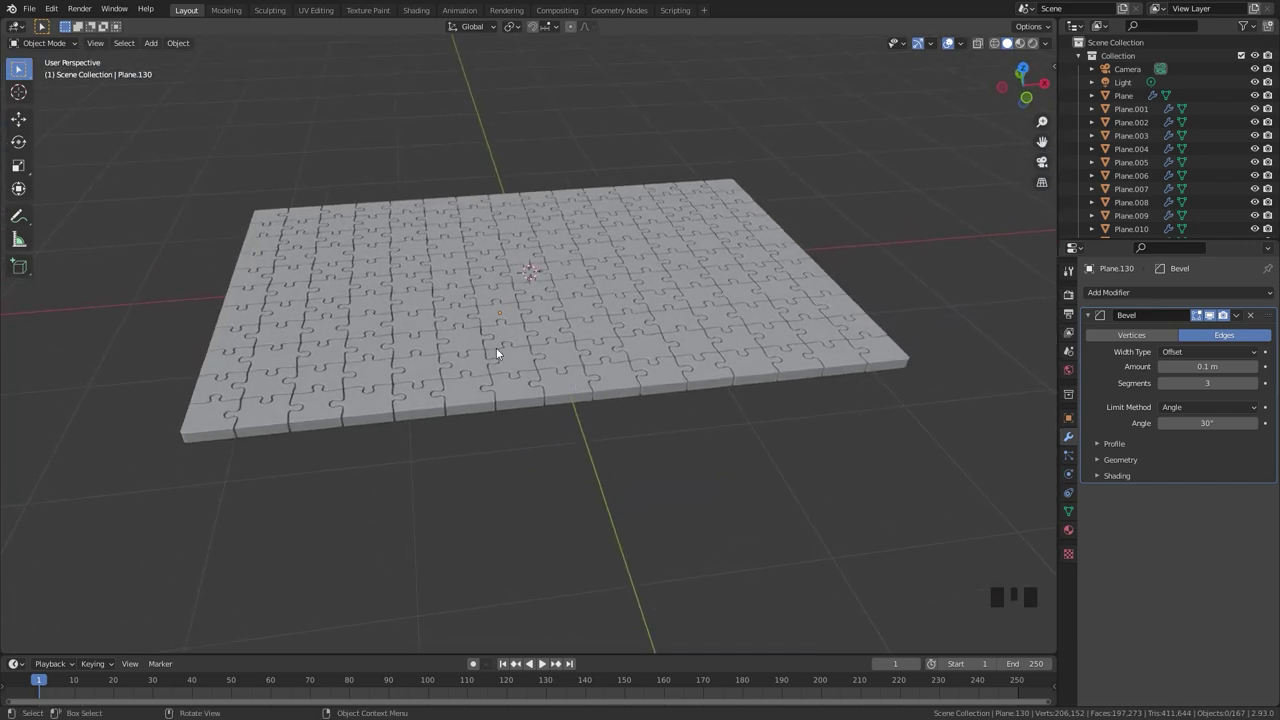
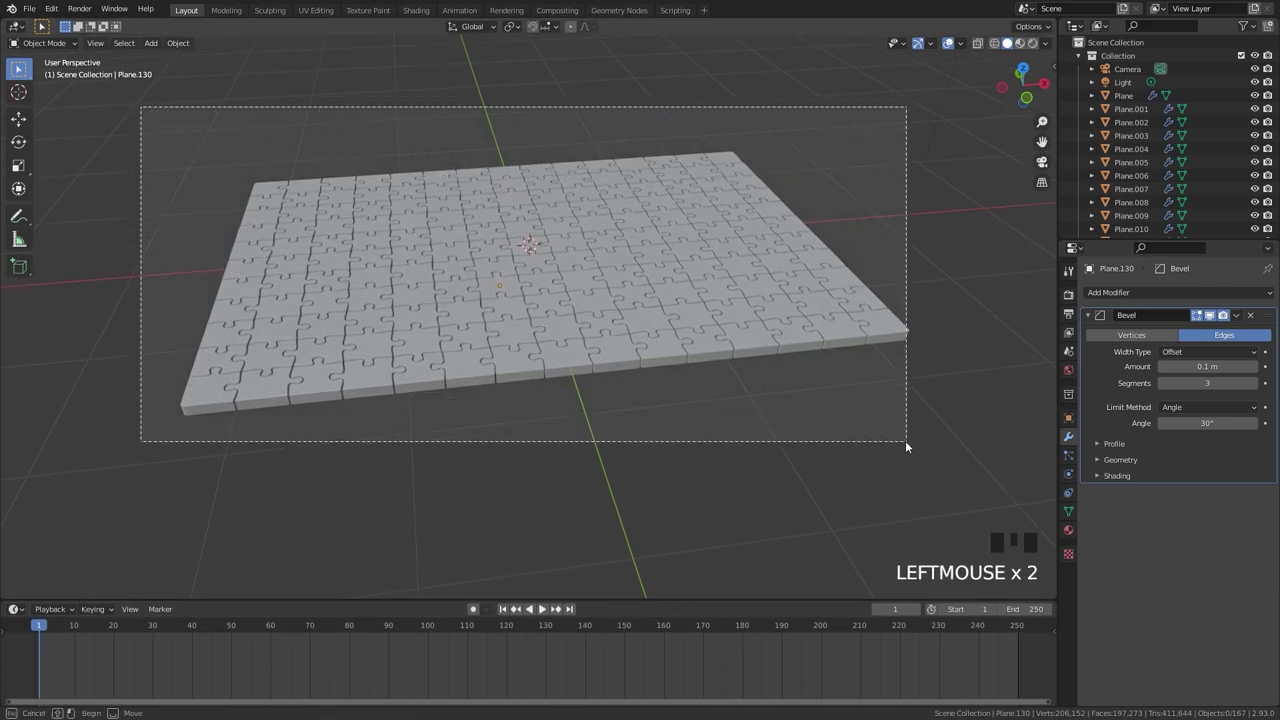
Keyframe all pieces in their assembled positions at frame 40, then lift them high above the board
{"action": "key", "text": "i"}
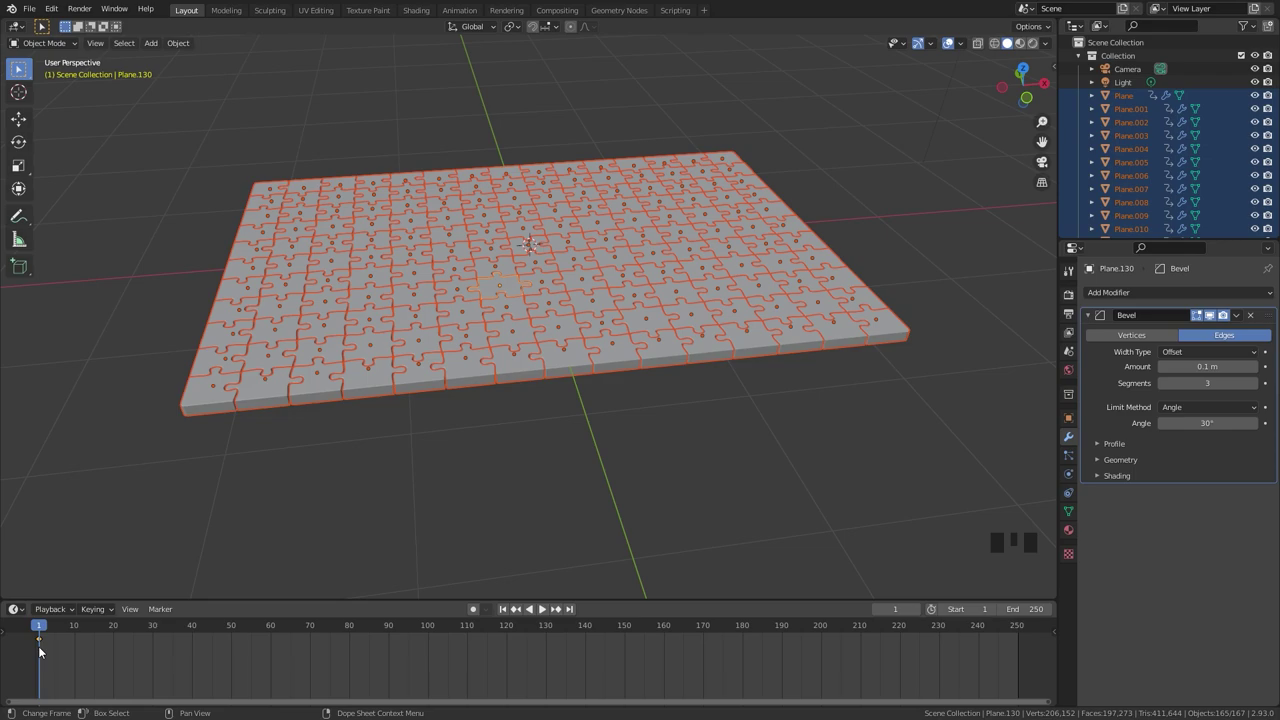
{"action": "key", "text": "g"}
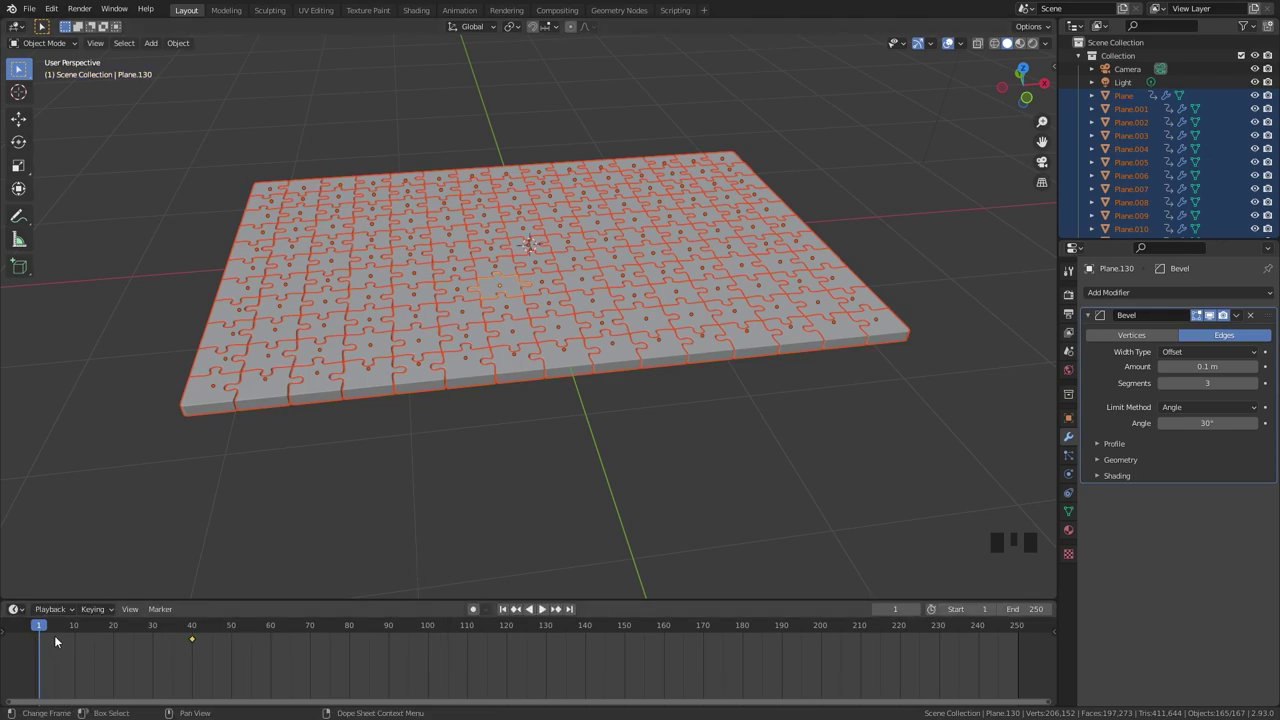
{"action": "scroll", "scroll_direction": "down", "scroll_amount": 3}
{"action": "key", "text": "g"}
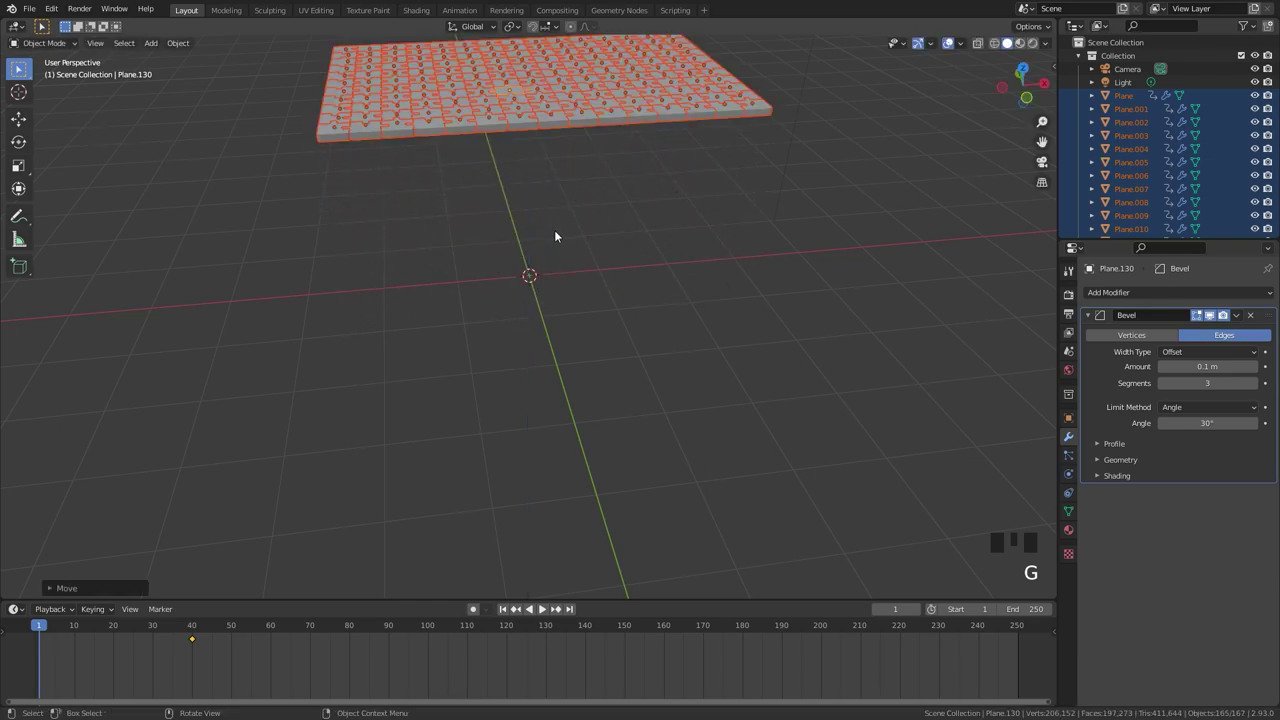
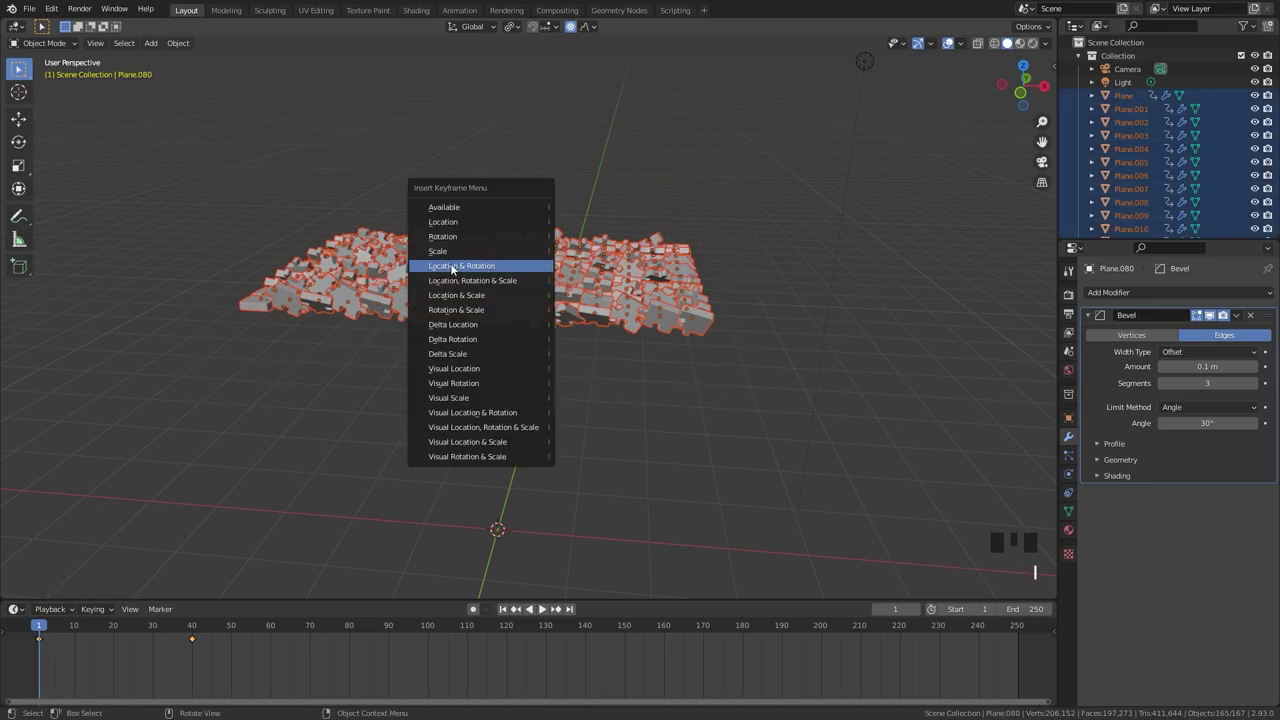
Key Location & Rotation of the scattered pieces at frame 1 and play the fly-in animation
{"action": "left_click_drag", "start_coordinate": [496, 376], "coordinate": [549, 369]}
{"action": "scroll", "scroll_direction": "up", "scroll_amount": 3}
{"action": "left_click_drag", "start_coordinate": [564, 380], "coordinate": [523, 278]}
{"action": "key", "text": "space"}
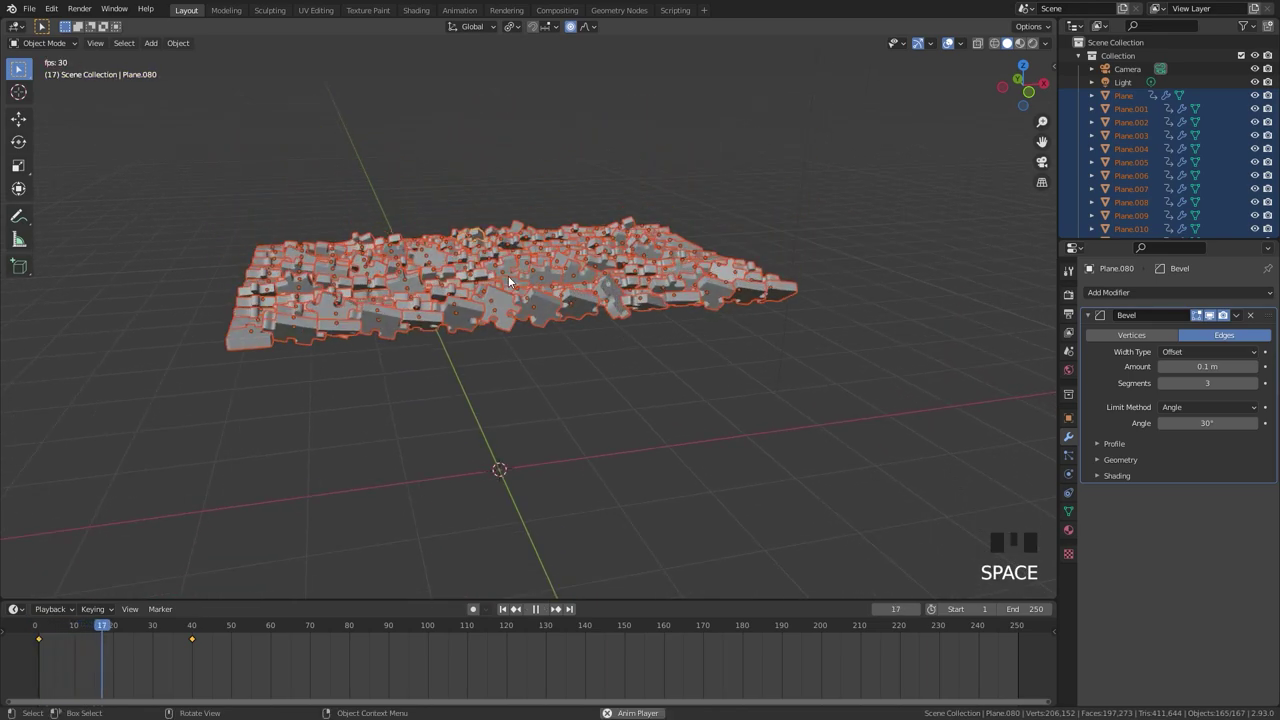
{"action": "key", "text": "space"}
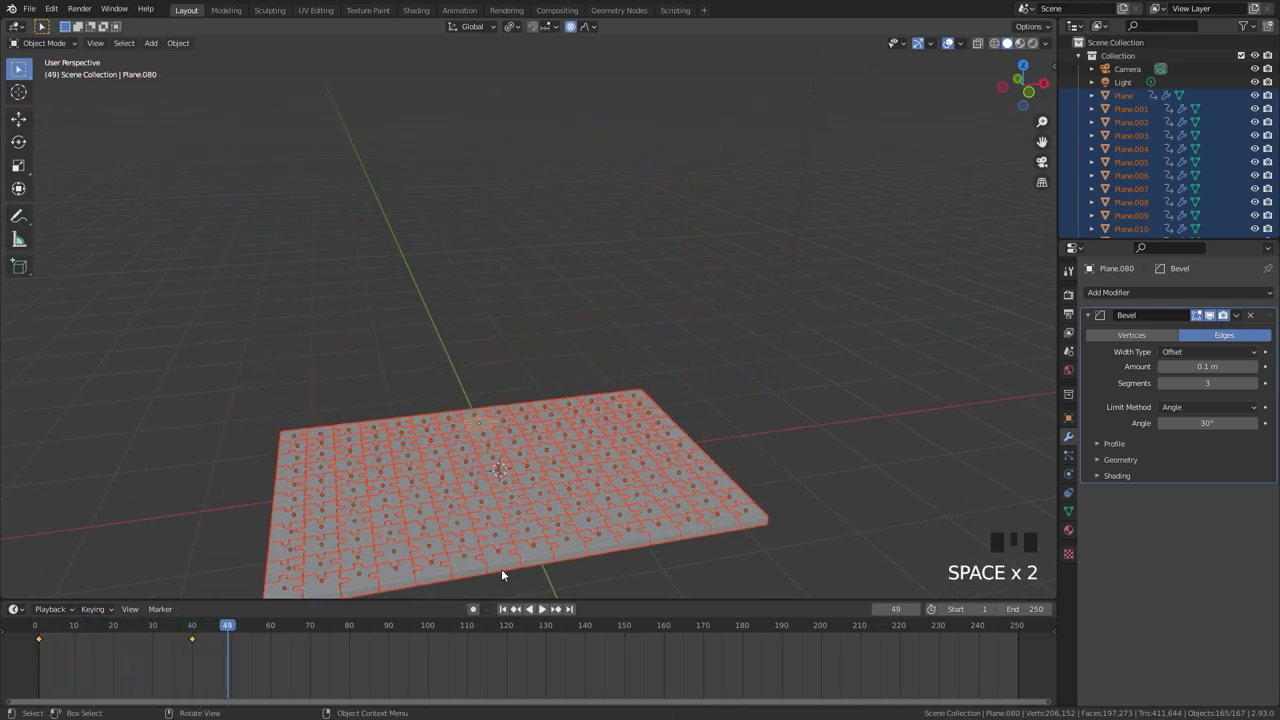
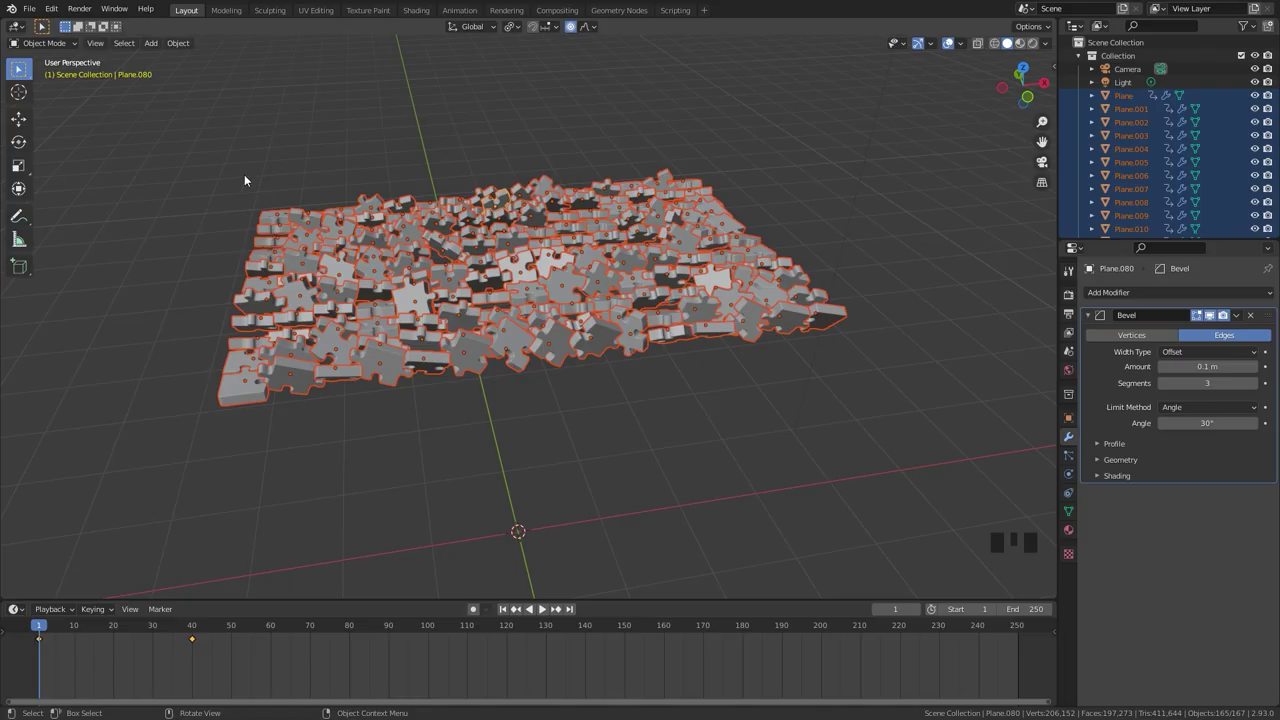
Enable the Animation: Commotion add-on in Preferences
{"action": "left_click_drag", "start_coordinate": [62, 13], "coordinate": [54, 154]}
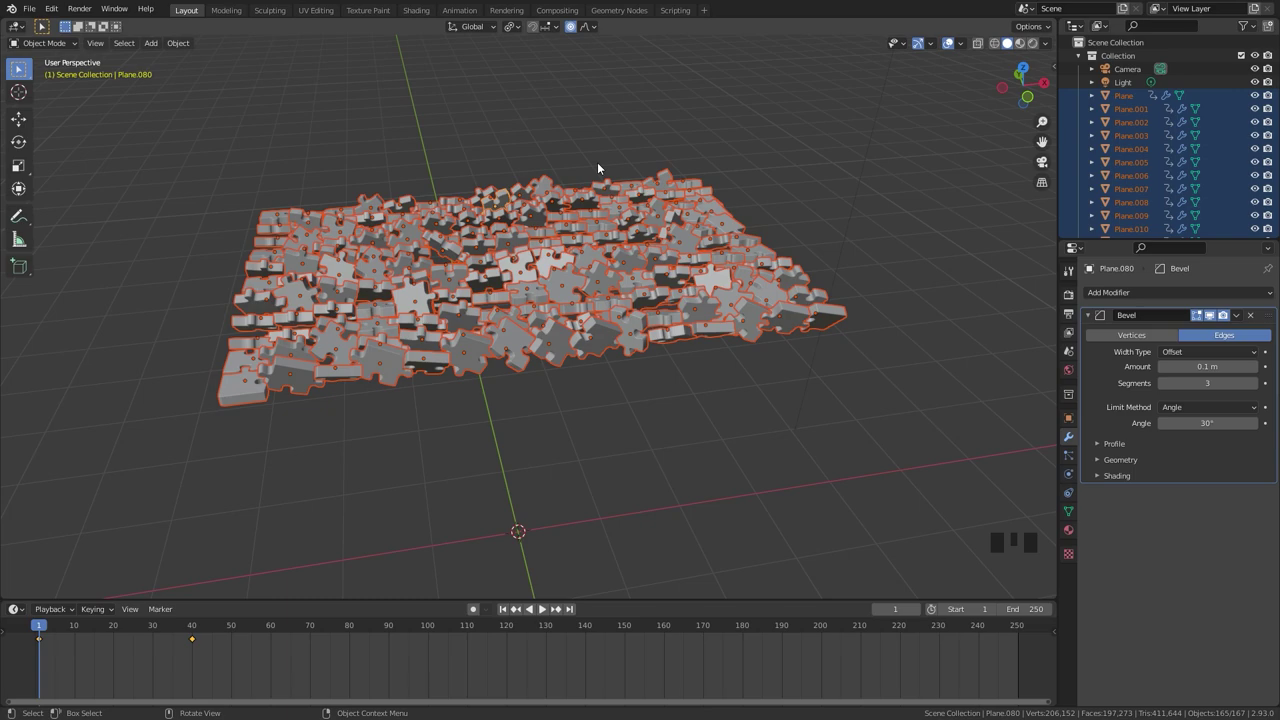
{"action": "left_click_drag", "start_coordinate": [716, 286], "coordinate": [767, 275]}
Run Commotion's Offset Animation from the N panel to stagger the pieces and play the result
{"action": "key", "text": "n"}
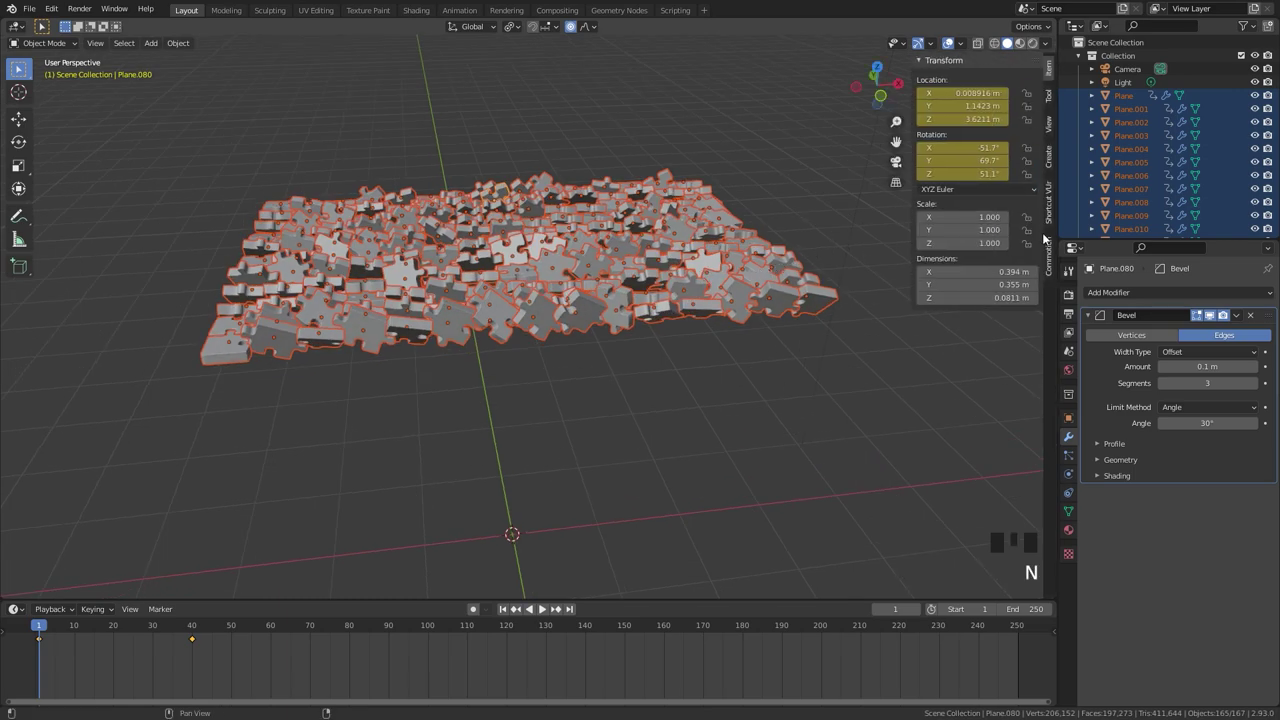
{"action": "left_click", "coordinate": [1054, 259]}
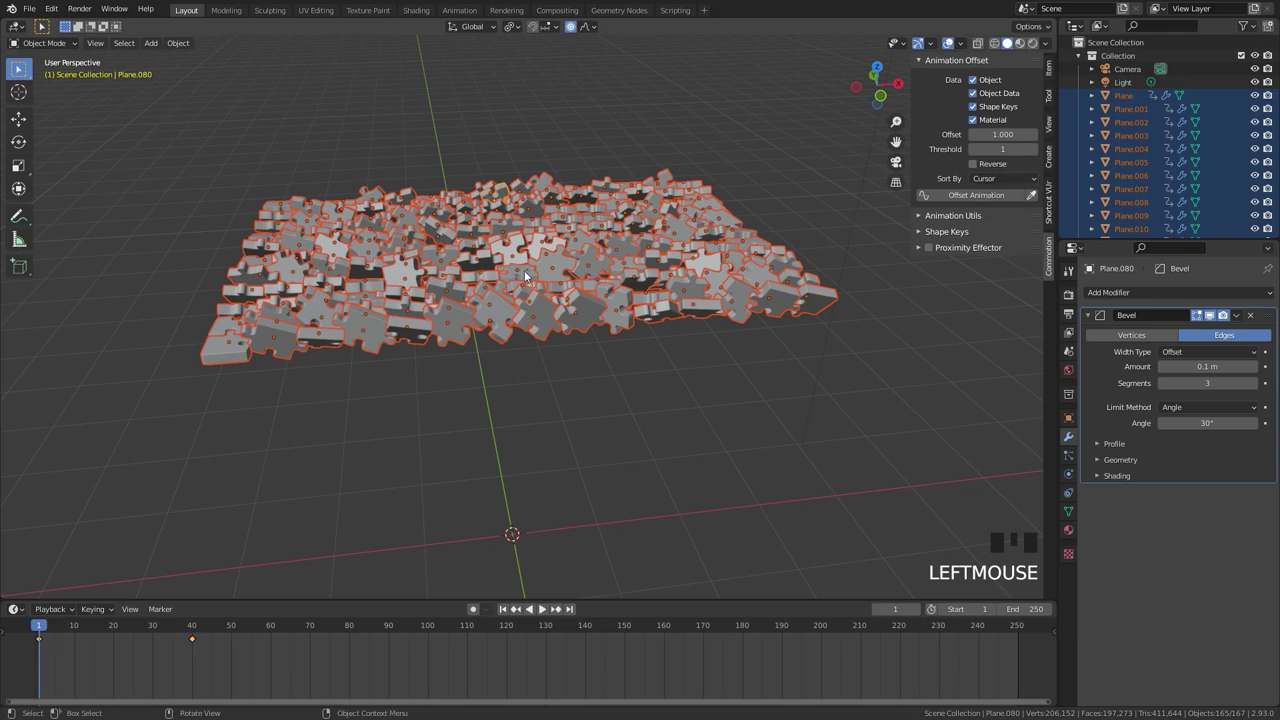
{"action": "left_click_drag", "start_coordinate": [520, 276], "coordinate": [981, 200]}
{"action": "left_click_drag", "start_coordinate": [981, 200], "coordinate": [434, 506]}
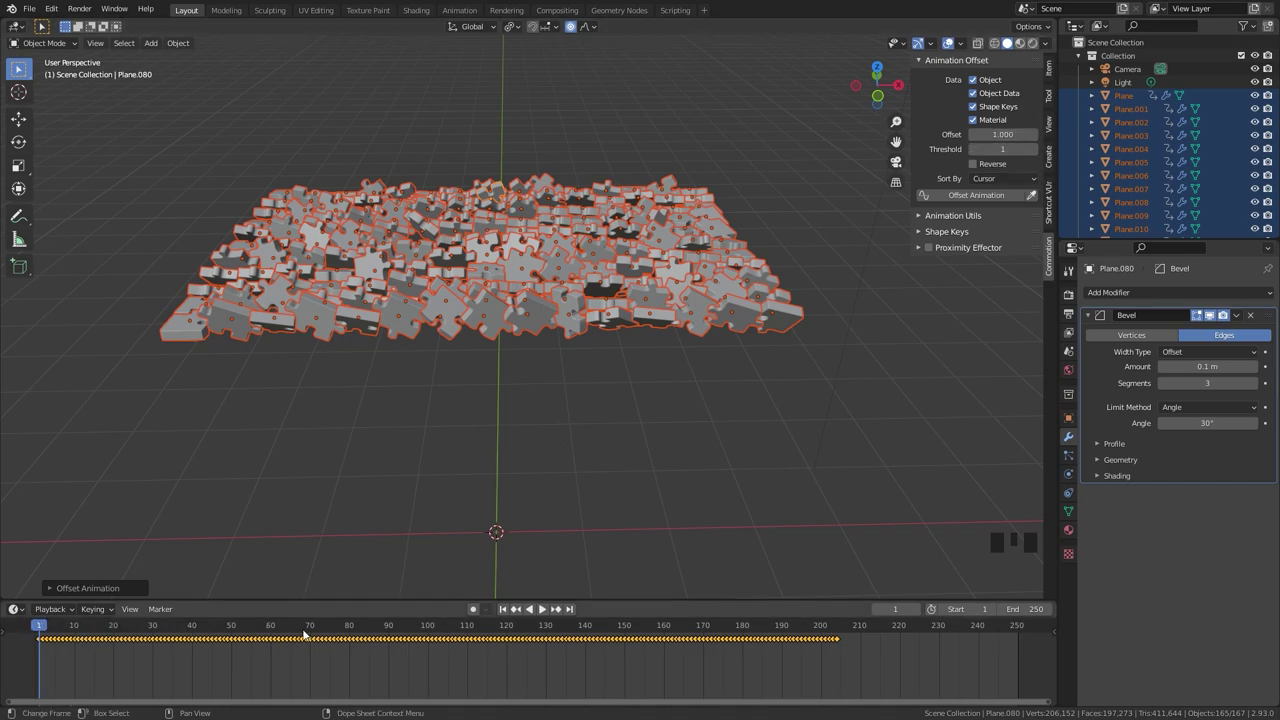
{"action": "left_click_drag", "start_coordinate": [534, 487], "coordinate": [551, 399]}
{"action": "key", "text": "space"}
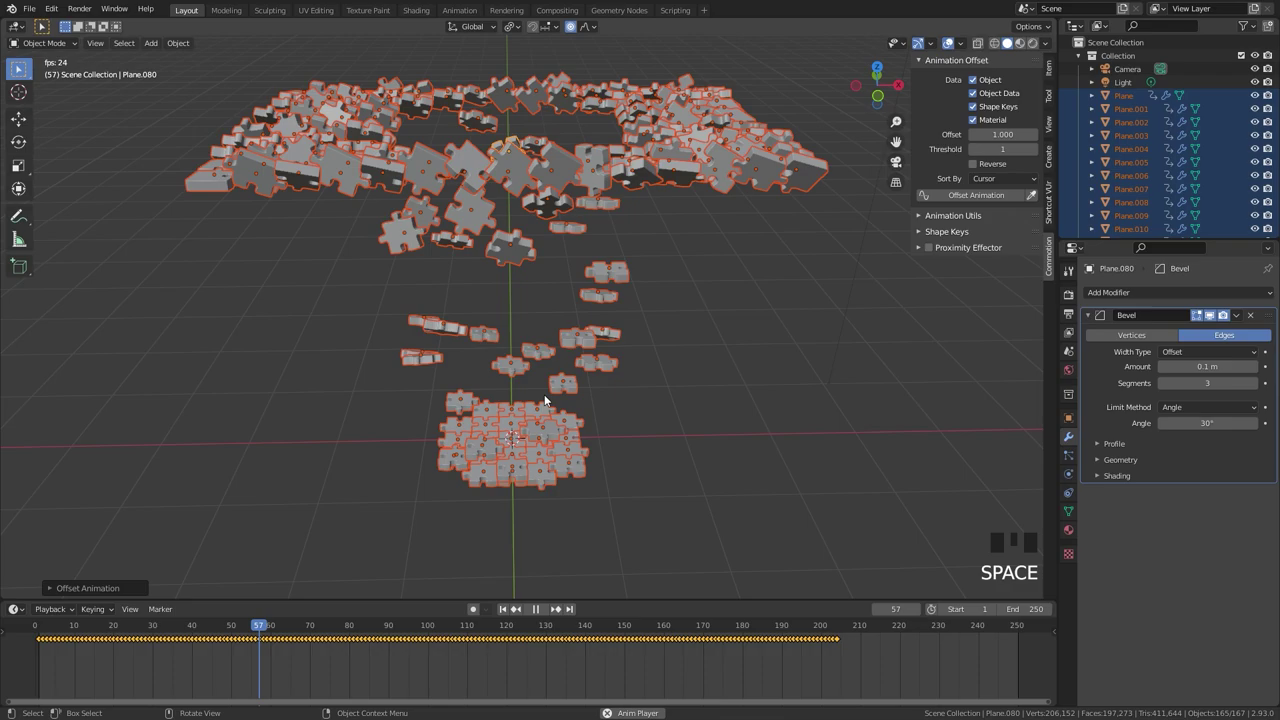
{"action": "left_click_drag", "start_coordinate": [555, 499], "coordinate": [563, 479]}
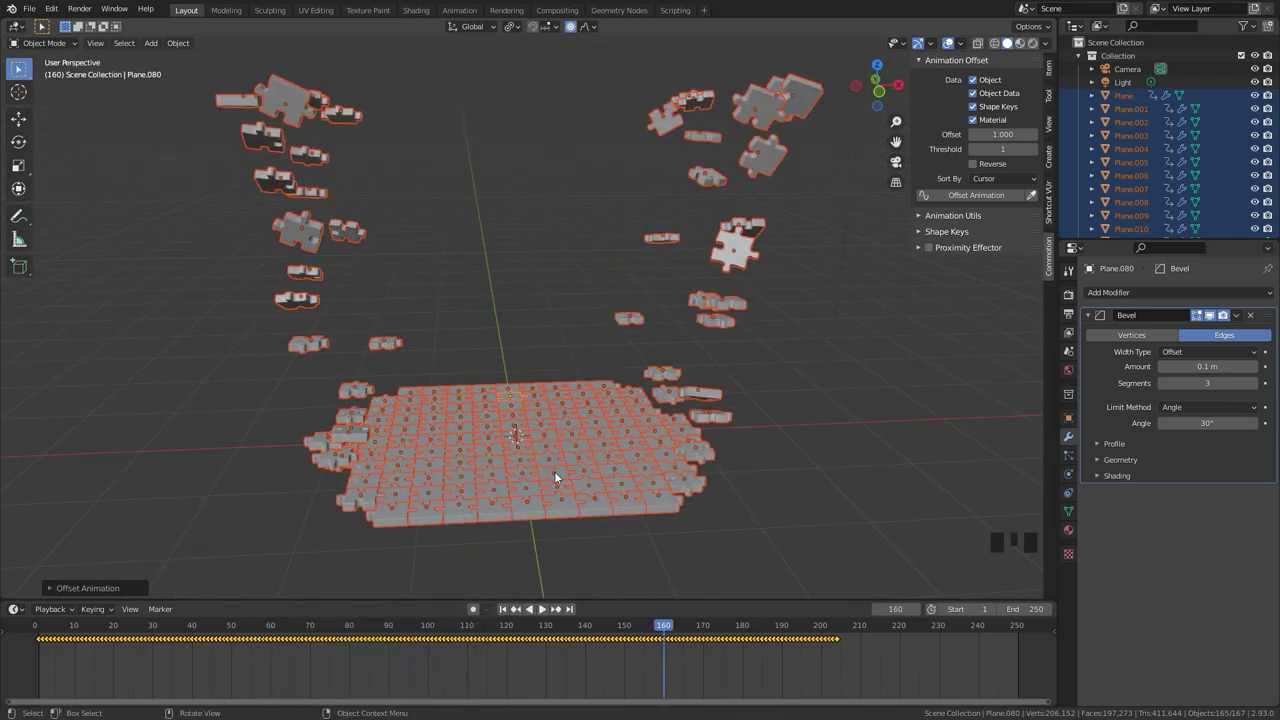
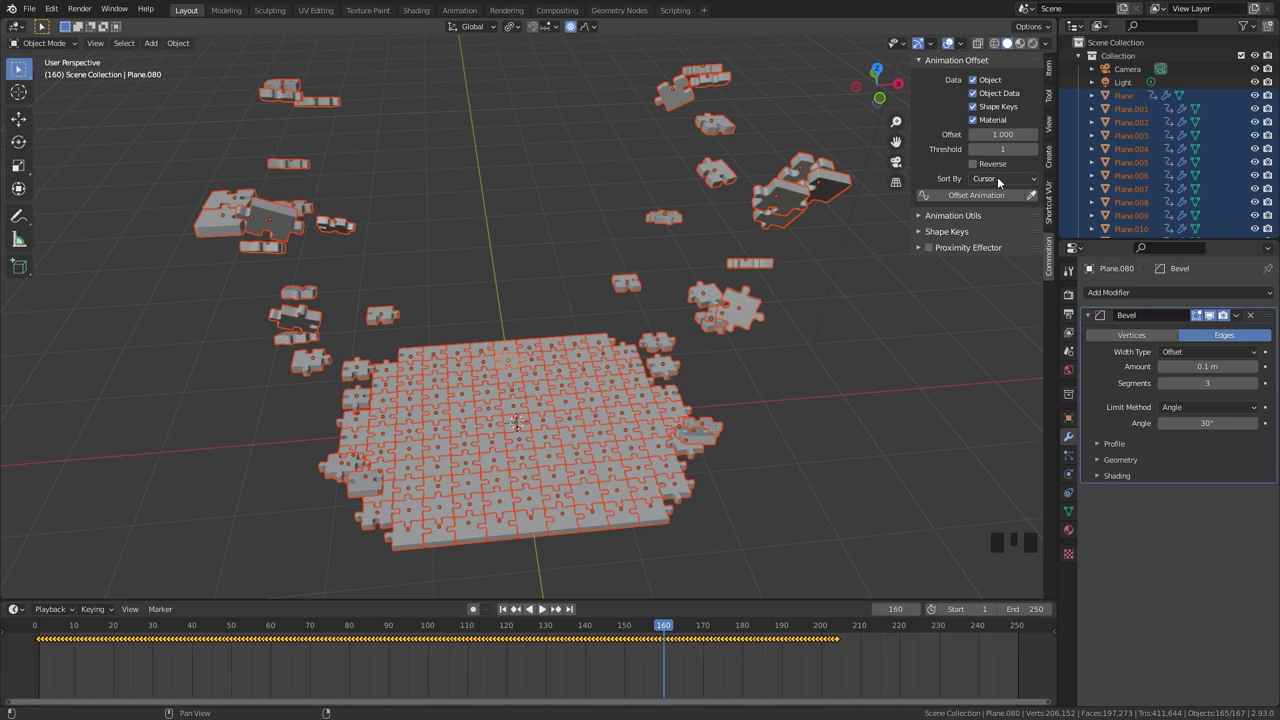
Place the 3D cursor from top view, re-run the offset sorted by cursor distance and replay
{"action": "left_click_drag", "start_coordinate": [1019, 180], "coordinate": [547, 339]}
{"action": "key", "text": "KP_7"}
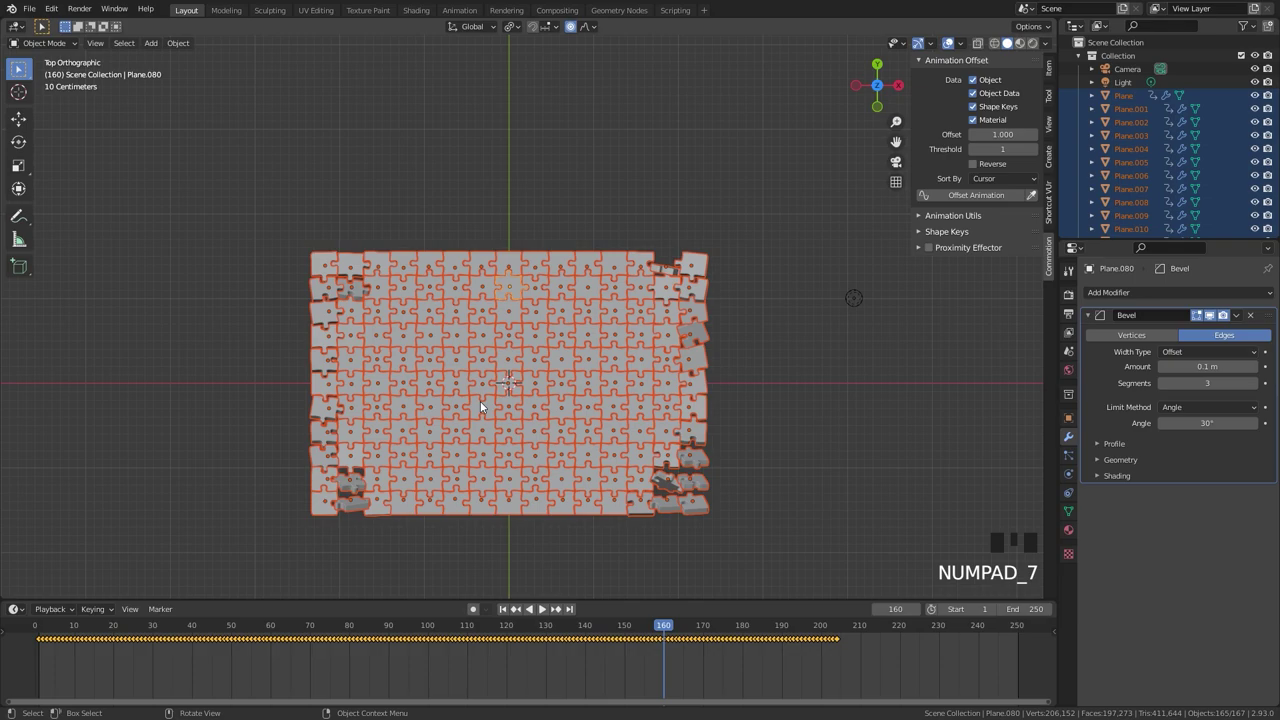
{"action": "right_click", "coordinate": [375, 315]}
{"action": "left_click_drag", "start_coordinate": [504, 613], "coordinate": [527, 558]}
{"action": "left_click_drag", "start_coordinate": [527, 558], "coordinate": [314, 139]}
{"action": "key", "text": "space"}
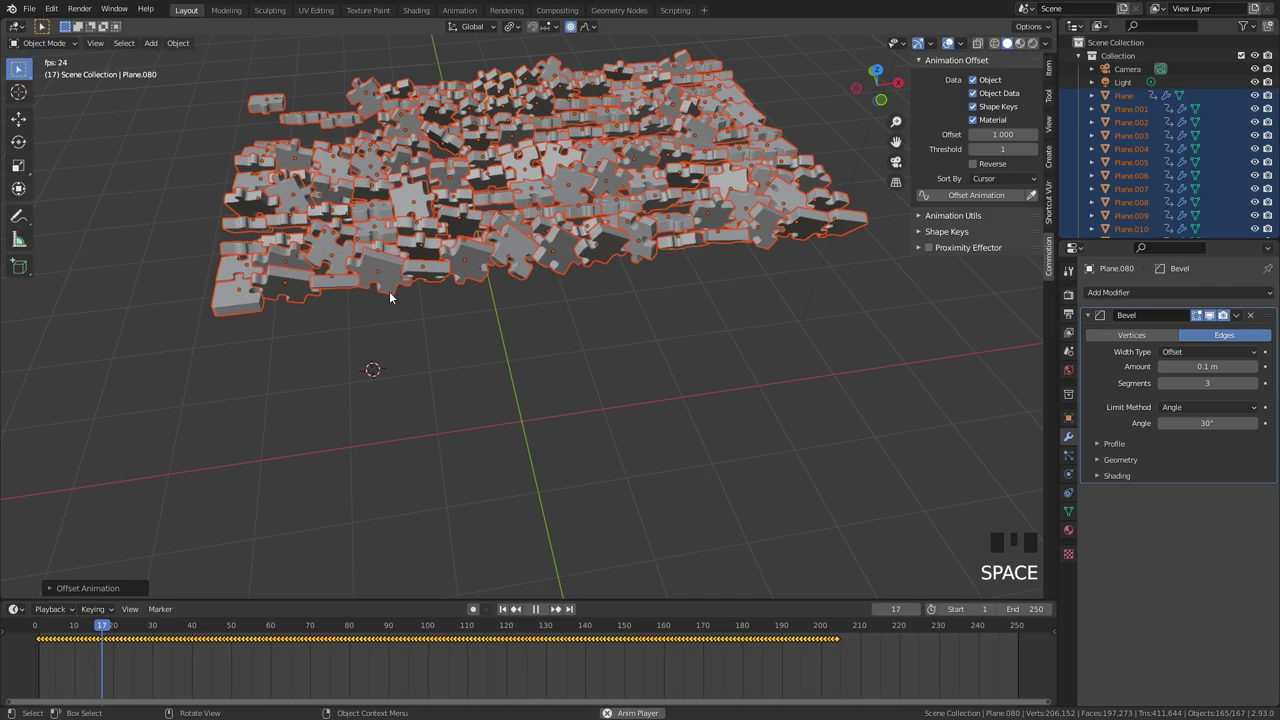
{"action": "left_click_drag", "start_coordinate": [432, 334], "coordinate": [1039, 174]}
{"action": "key", "text": "space"}
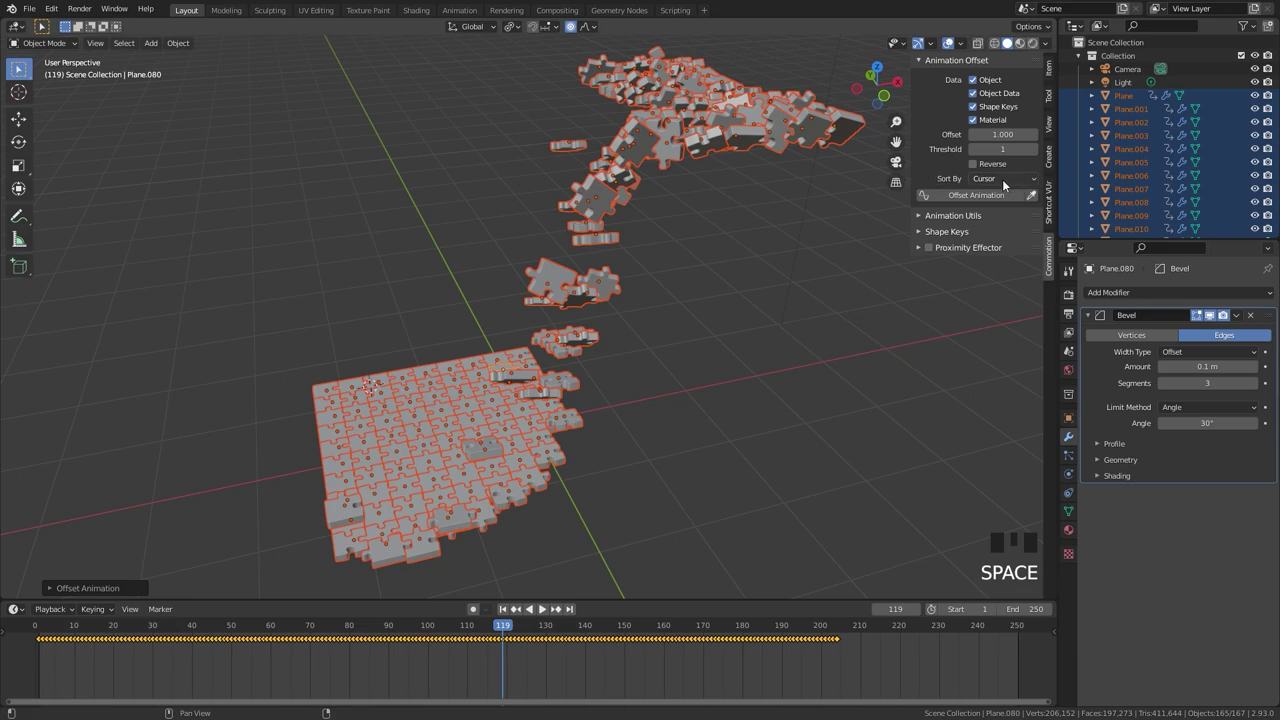
{"action": "left_click_drag", "start_coordinate": [559, 431], "coordinate": [997, 185]}
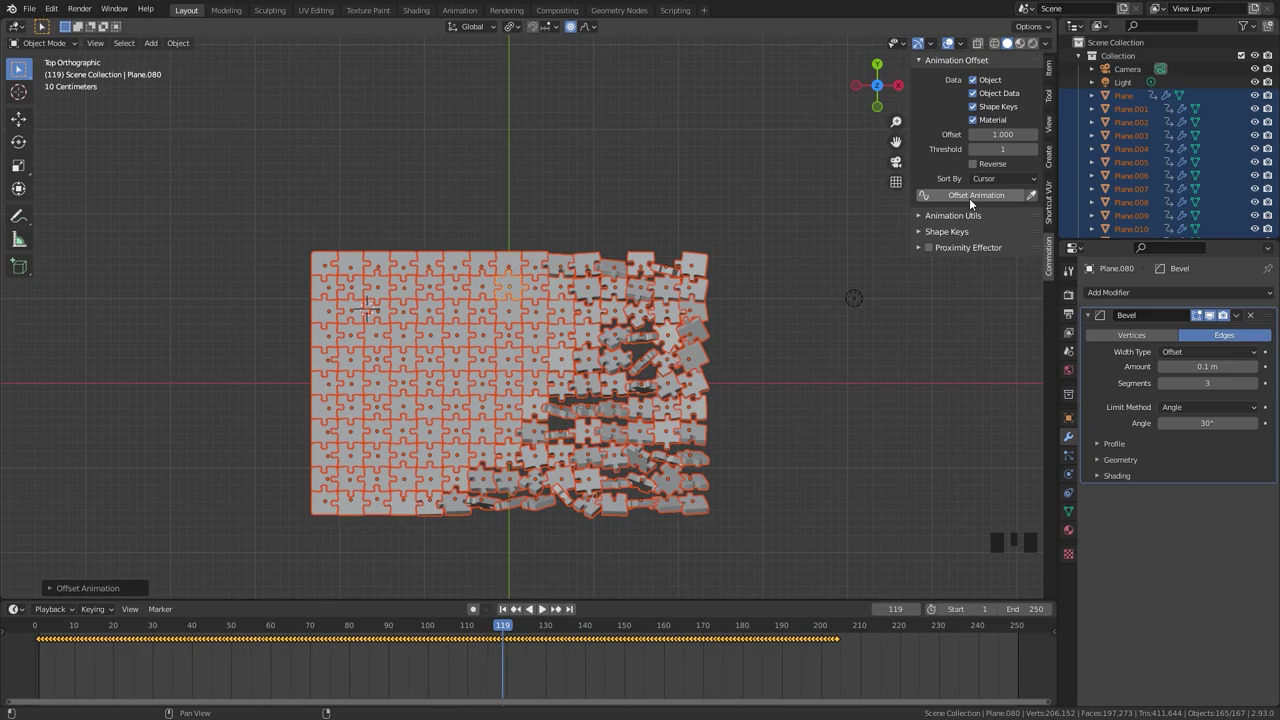
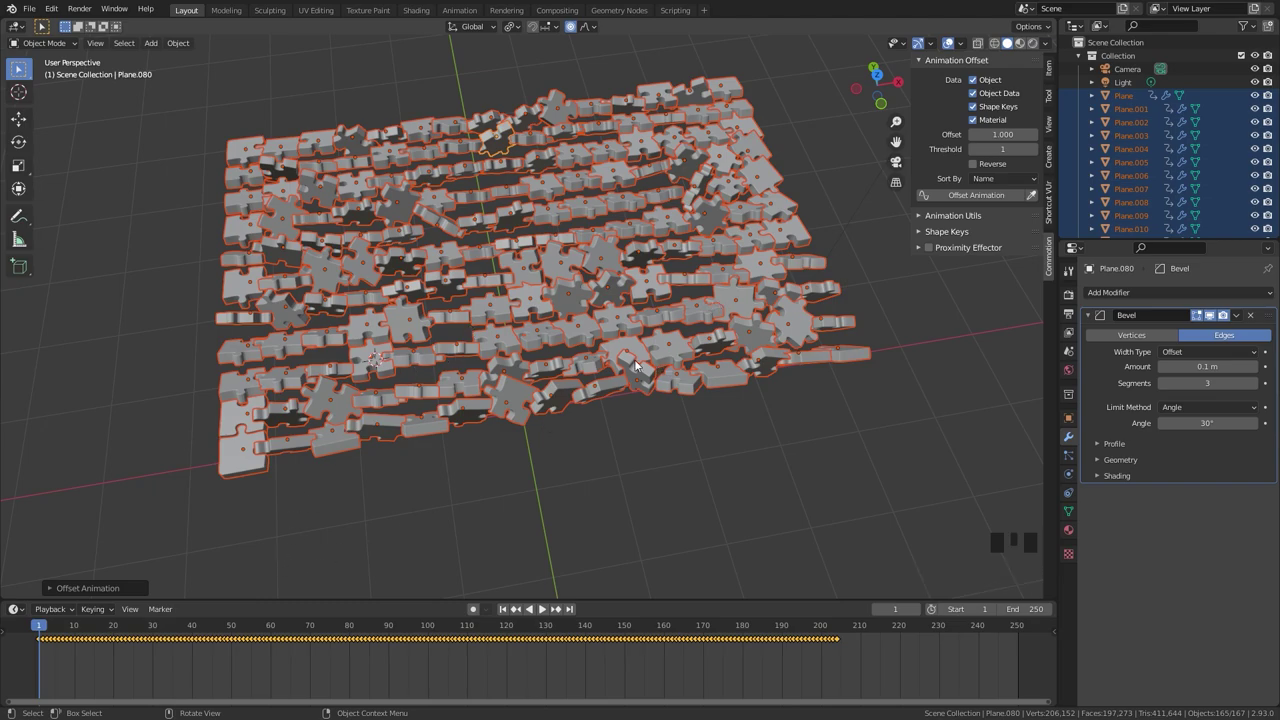
Re-run Offset Animation with Name and Random sort modes and play each staggered result
{"action": "left_click", "coordinate": [1134, 102]}
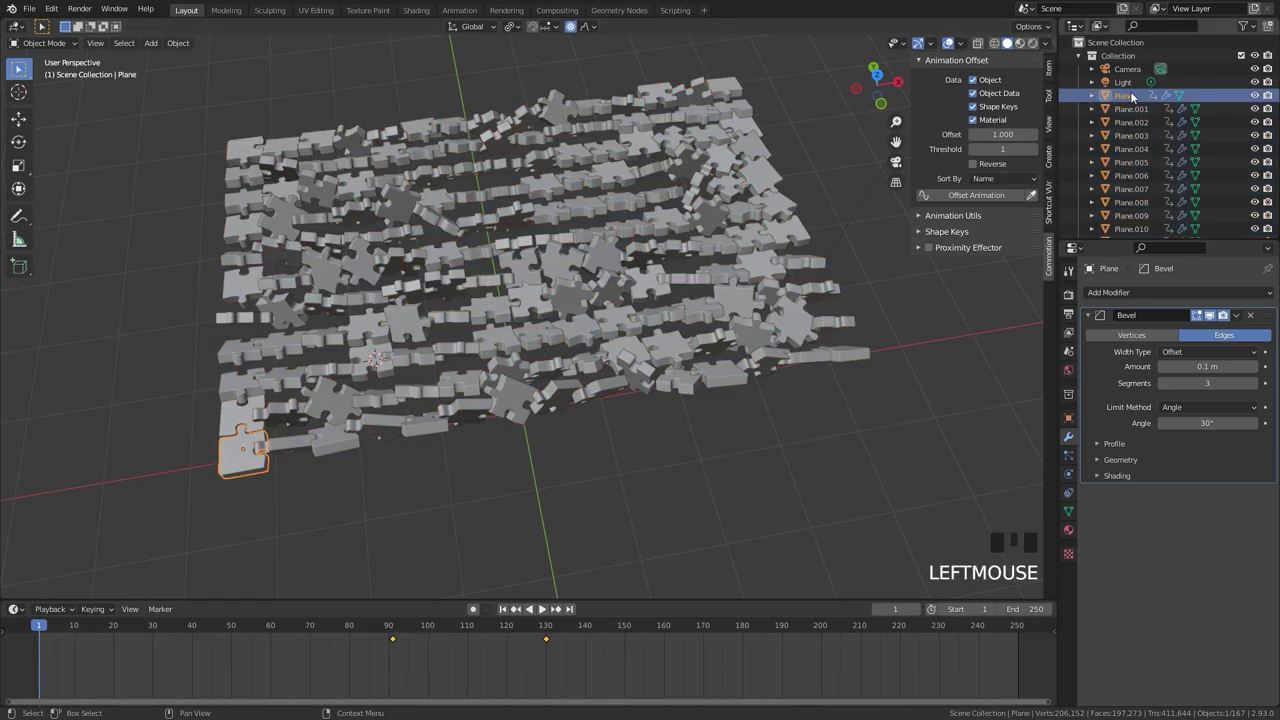
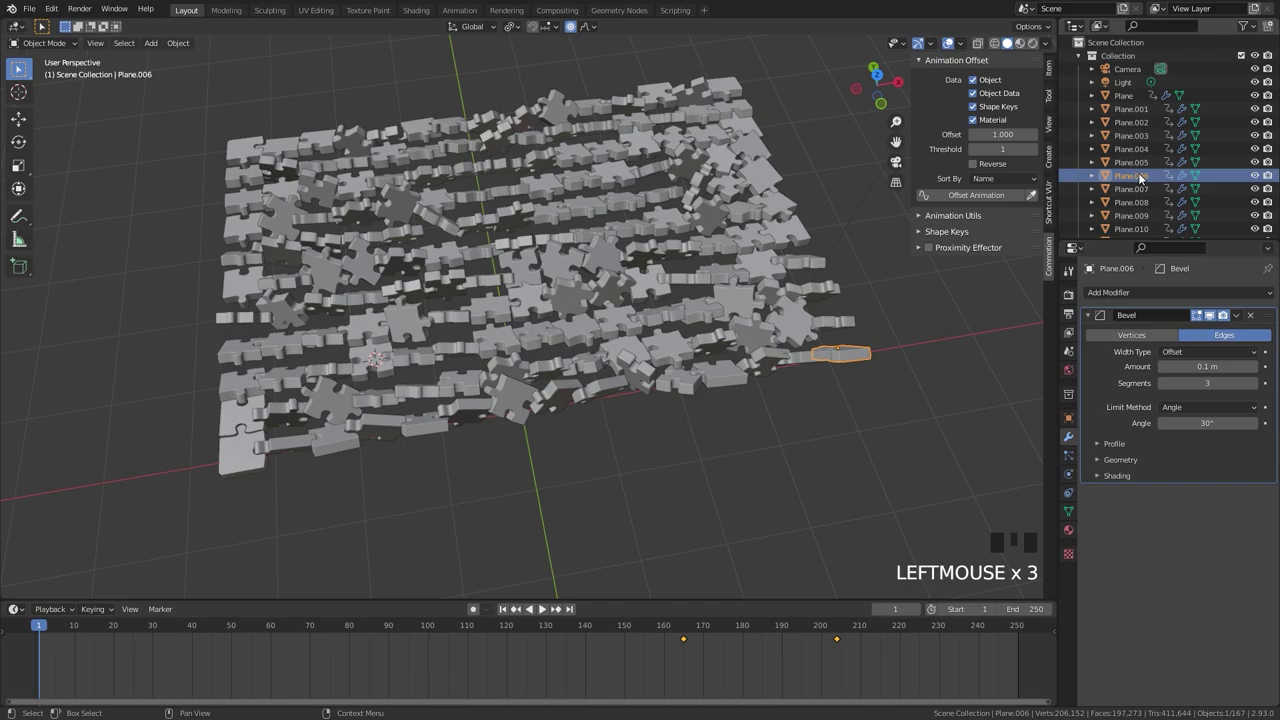
{"action": "left_click_drag", "start_coordinate": [1016, 205], "coordinate": [970, 201]}
{"action": "left_click_drag", "start_coordinate": [970, 201], "coordinate": [490, 390]}
{"action": "left_click_drag", "start_coordinate": [490, 390], "coordinate": [495, 373]}
{"action": "key", "text": "space"}
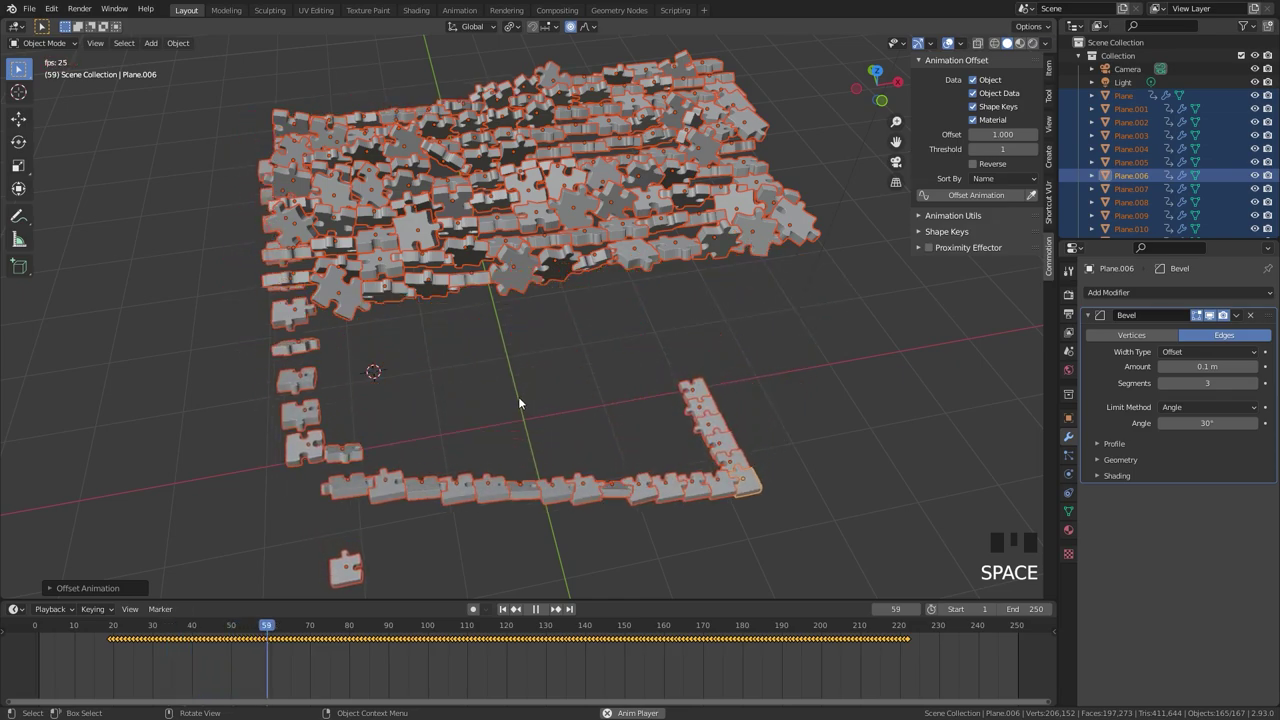
{"action": "left_click_drag", "start_coordinate": [525, 402], "coordinate": [528, 436]}
{"action": "left_click_drag", "start_coordinate": [479, 454], "coordinate": [996, 185]}
{"action": "left_click_drag", "start_coordinate": [996, 185], "coordinate": [625, 250]}
{"action": "key", "text": "space"}
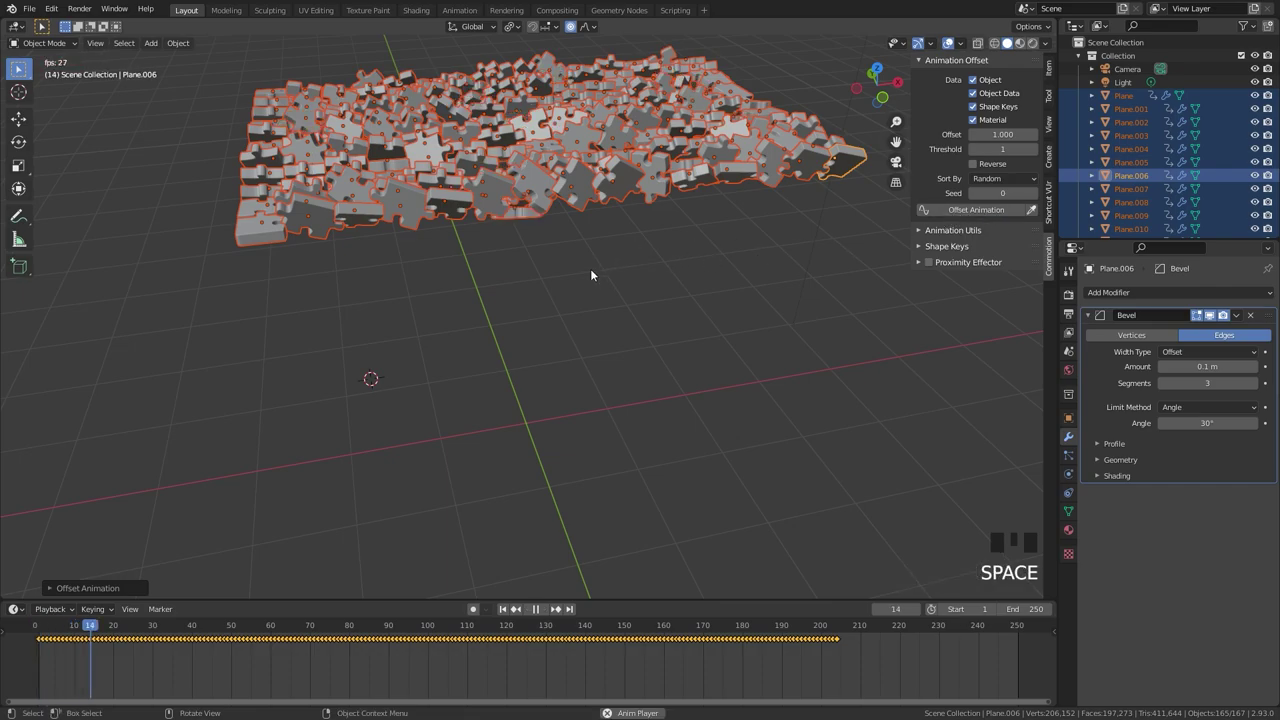
{"action": "left_click_drag", "start_coordinate": [555, 286], "coordinate": [827, 242]}
{"action": "key", "text": "space"}
Switch the sort mode to Multi-Offset, create a new empty Collection 3 and hide the puzzle pieces
{"action": "left_click", "coordinate": [1001, 189]}
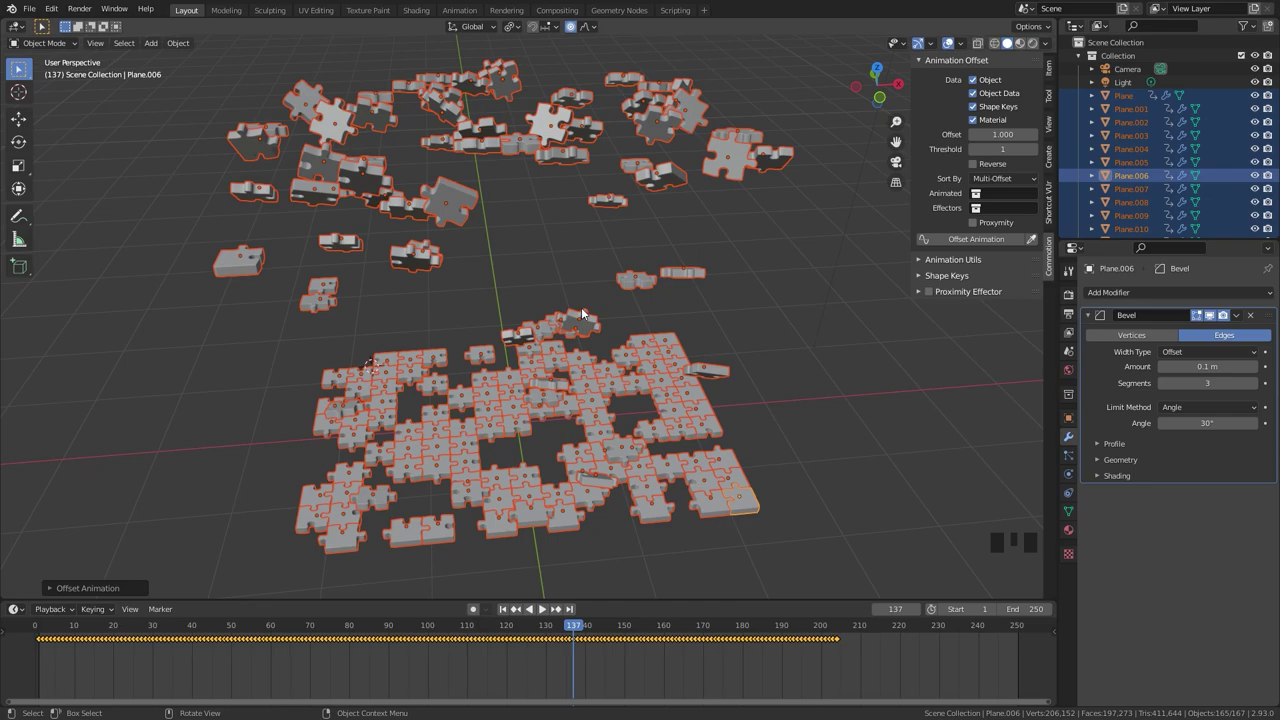
{"action": "key", "text": "KP_7"}
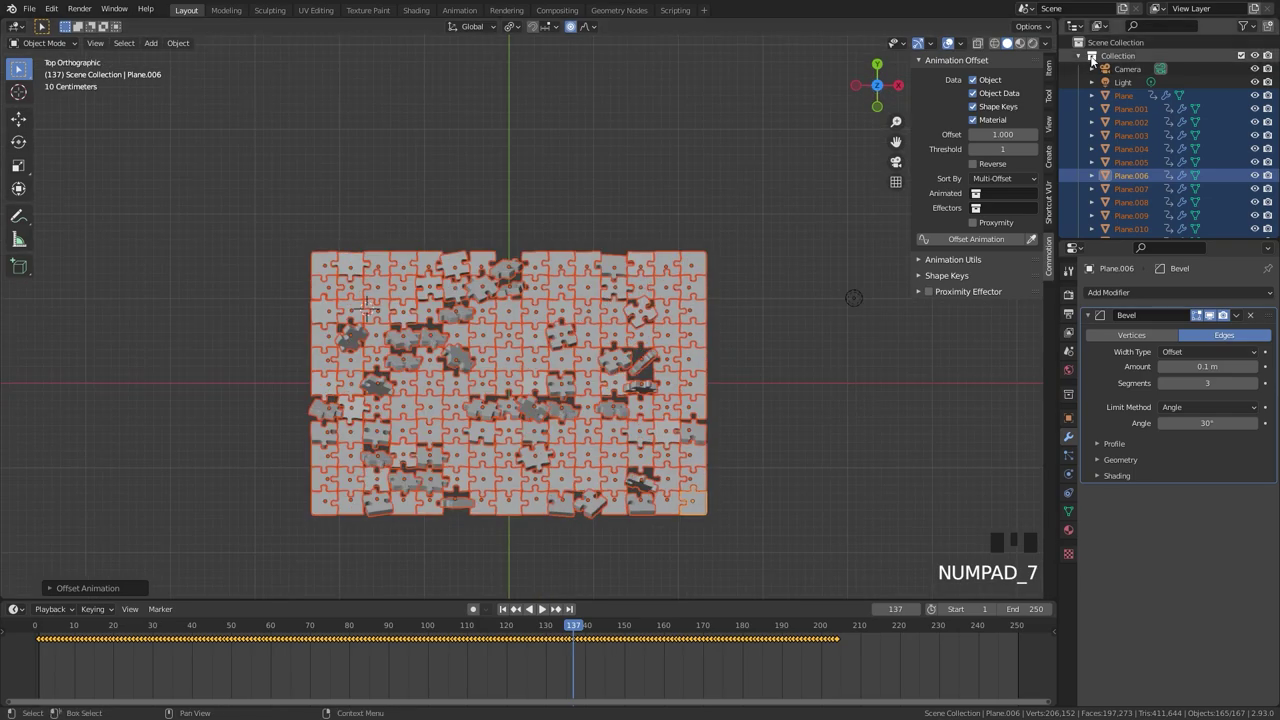
{"action": "left_click", "coordinate": [1083, 61]}
{"action": "left_click_drag", "start_coordinate": [1106, 117], "coordinate": [648, 274]}
{"action": "key", "text": "3"}
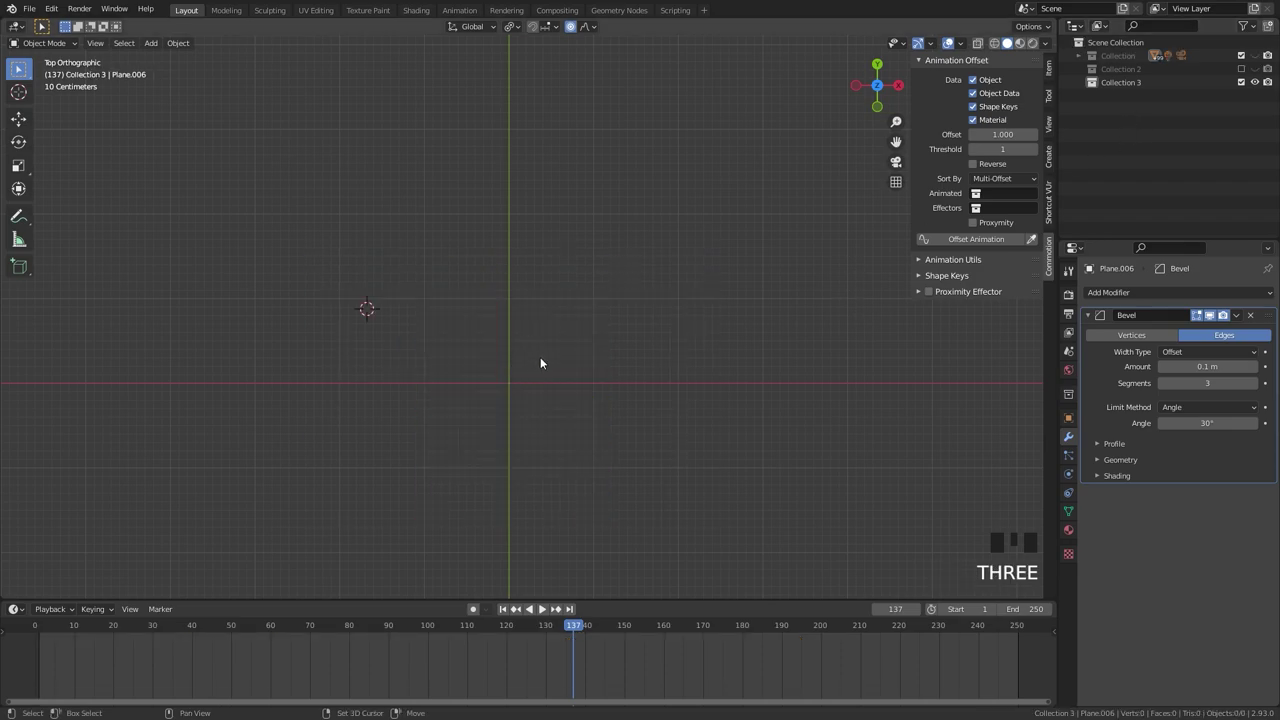
Add an Empty in Collection 3, position it in top view and duplicate it to a second location
{"action": "key", "text": "shift+c"}
{"action": "scroll", "scroll_direction": "up", "scroll_amount": 3}
{"action": "key", "text": "shift+a"}
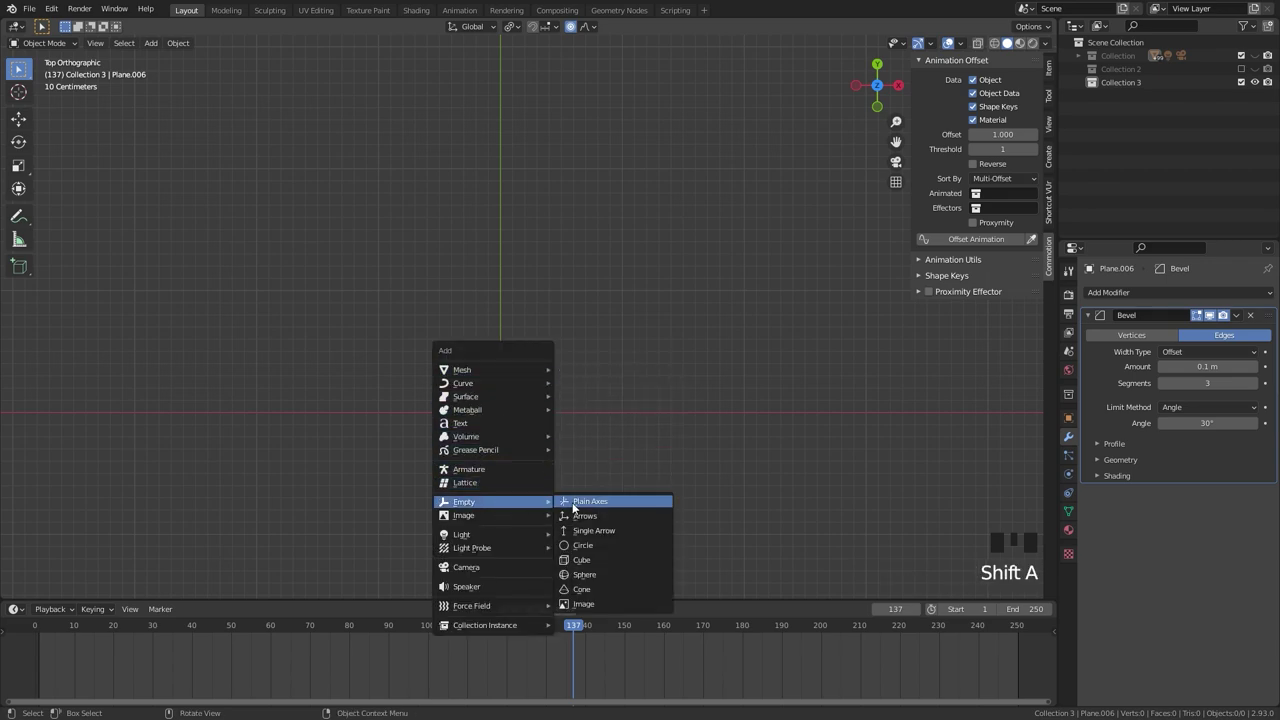
{"action": "key", "text": "g"}
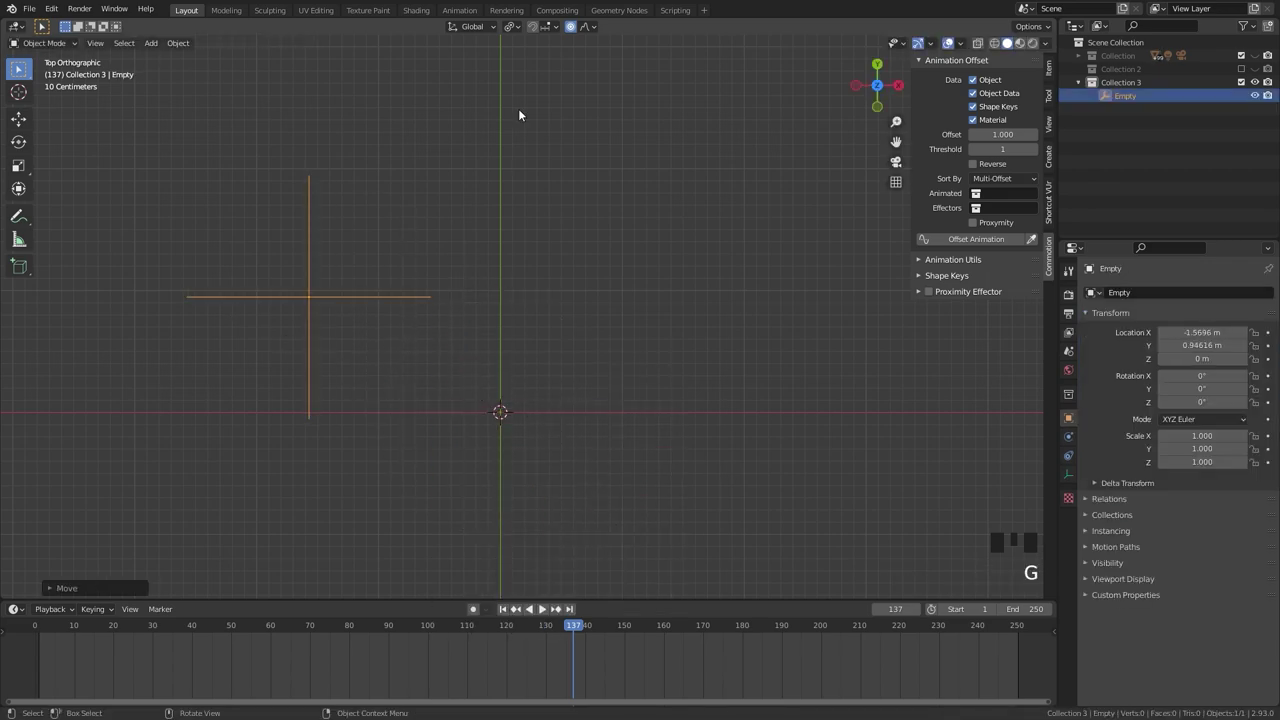
{"action": "left_click", "coordinate": [578, 30]}
{"action": "left_click_drag", "start_coordinate": [435, 315], "coordinate": [306, 181]}
{"action": "key", "text": "shift+d"}
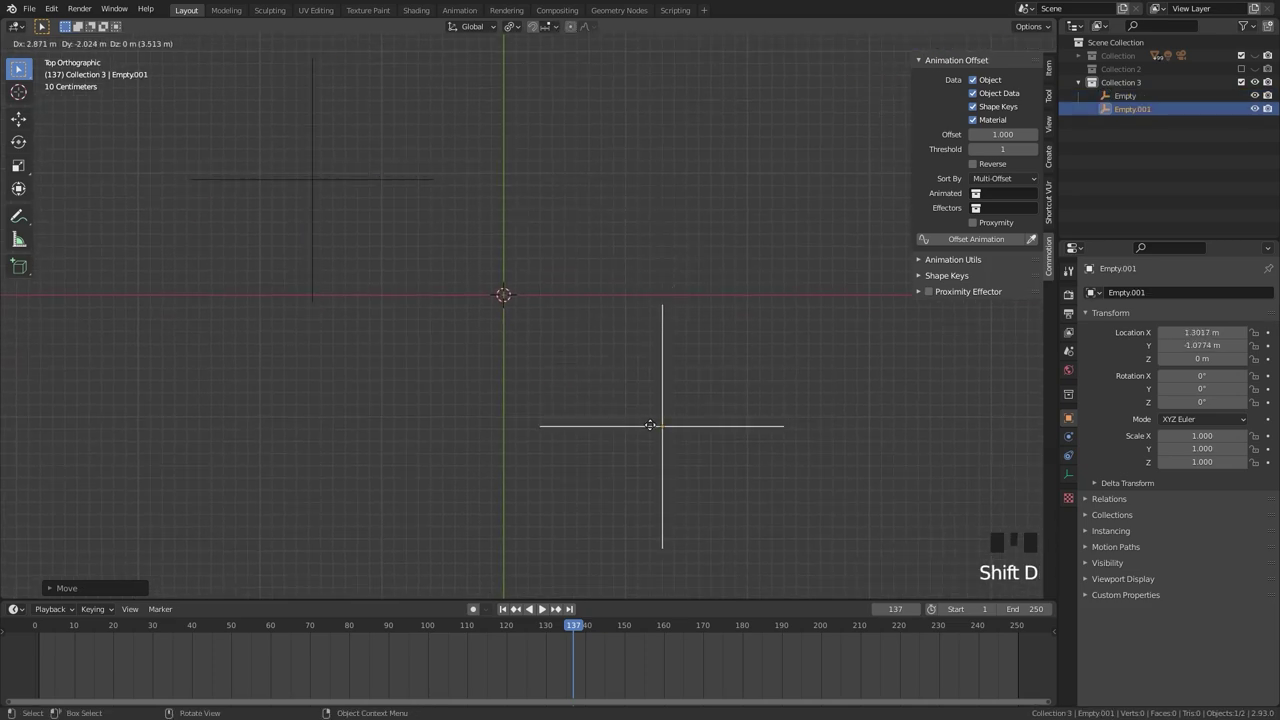
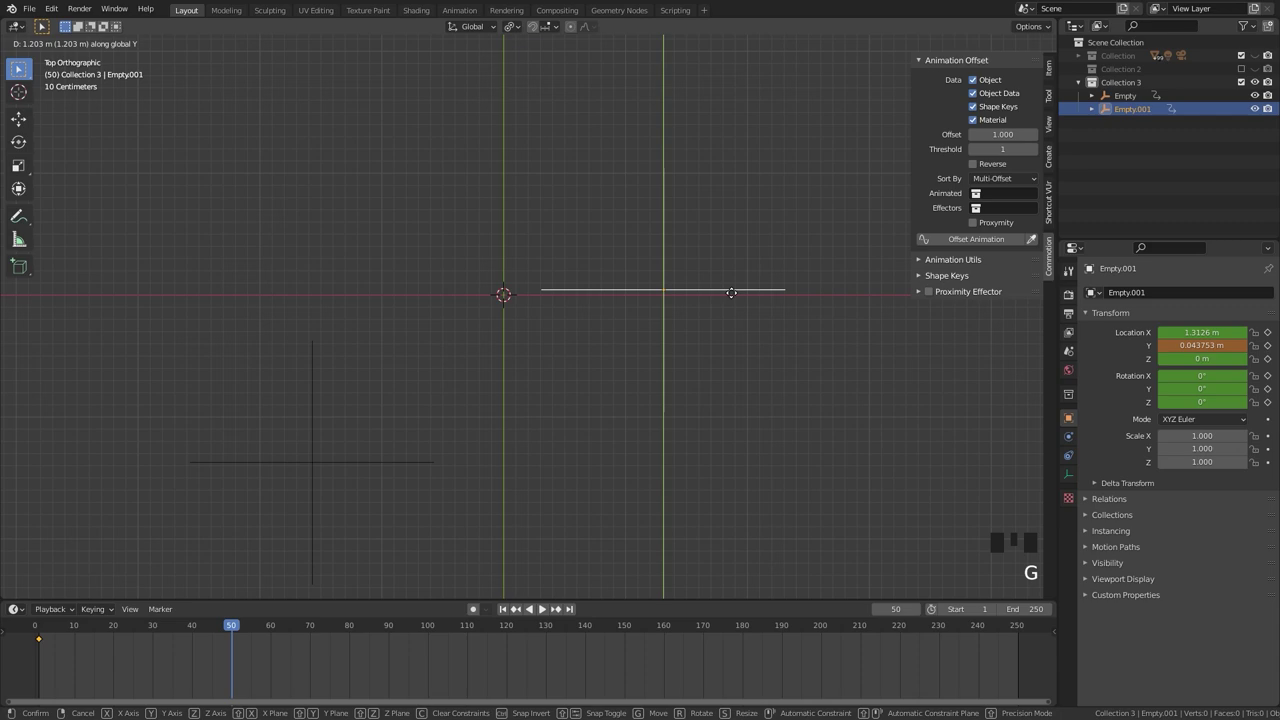
{"action": "left_click", "coordinate": [771, 542]}
Keyframe the empties' locations and show the puzzle collection again
{"action": "key", "text": "i"}
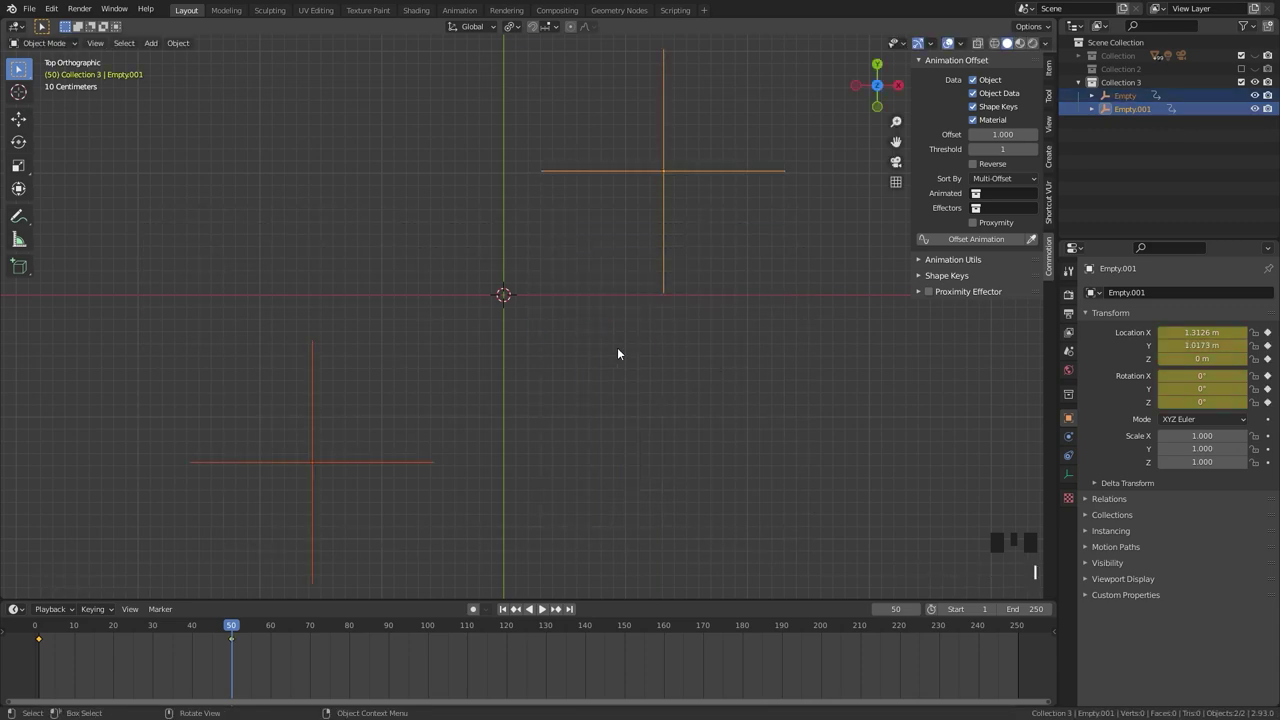
{"action": "key", "text": "1"}
{"action": "scroll", "scroll_direction": "down", "scroll_amount": 3}
Set Animated to the puzzle Collection and Effectors to Collection 3, then play the Multi-Offset animation
{"action": "left_click", "coordinate": [259, 160]}
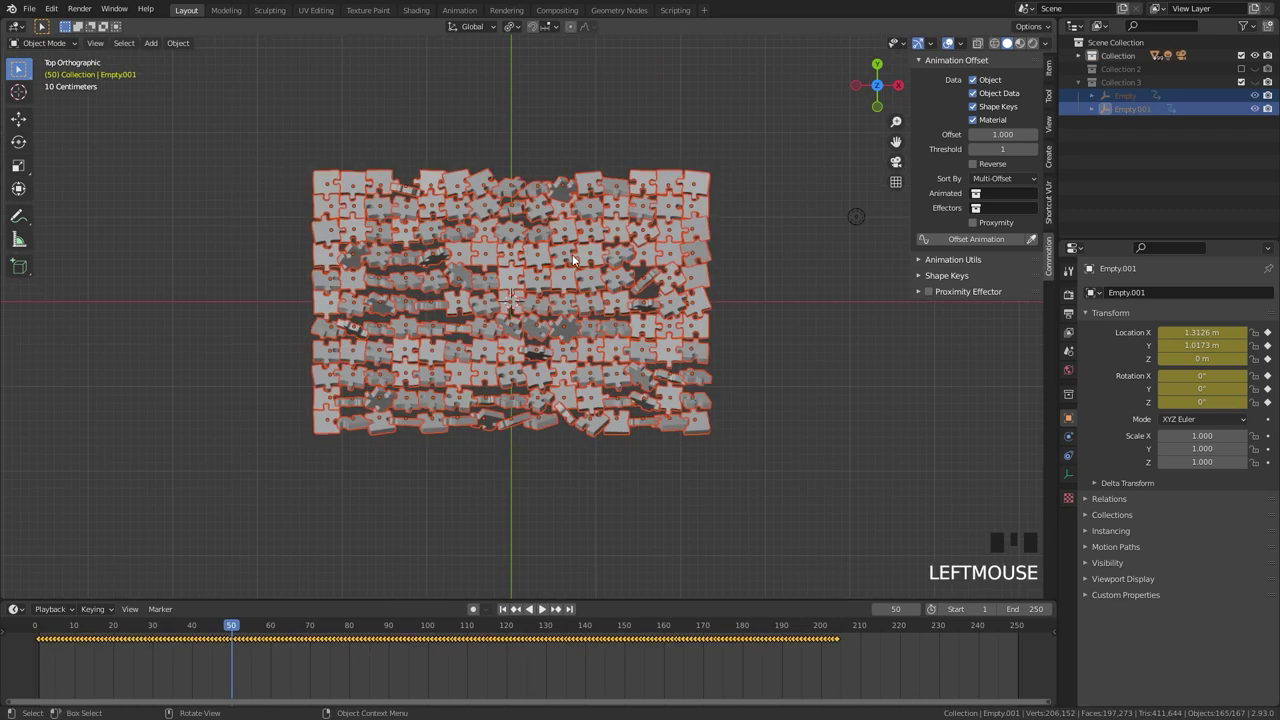
{"action": "scroll", "scroll_direction": "up", "scroll_amount": 3}
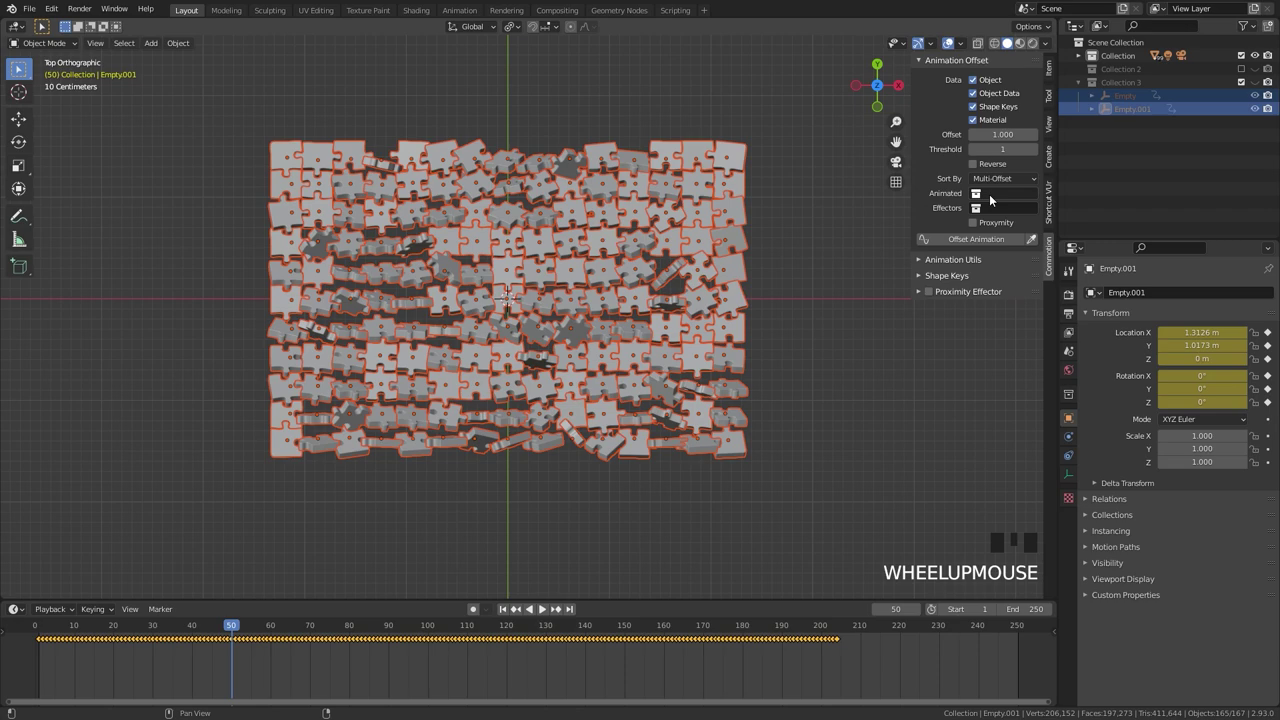
{"action": "left_click_drag", "start_coordinate": [1000, 201], "coordinate": [492, 207]}
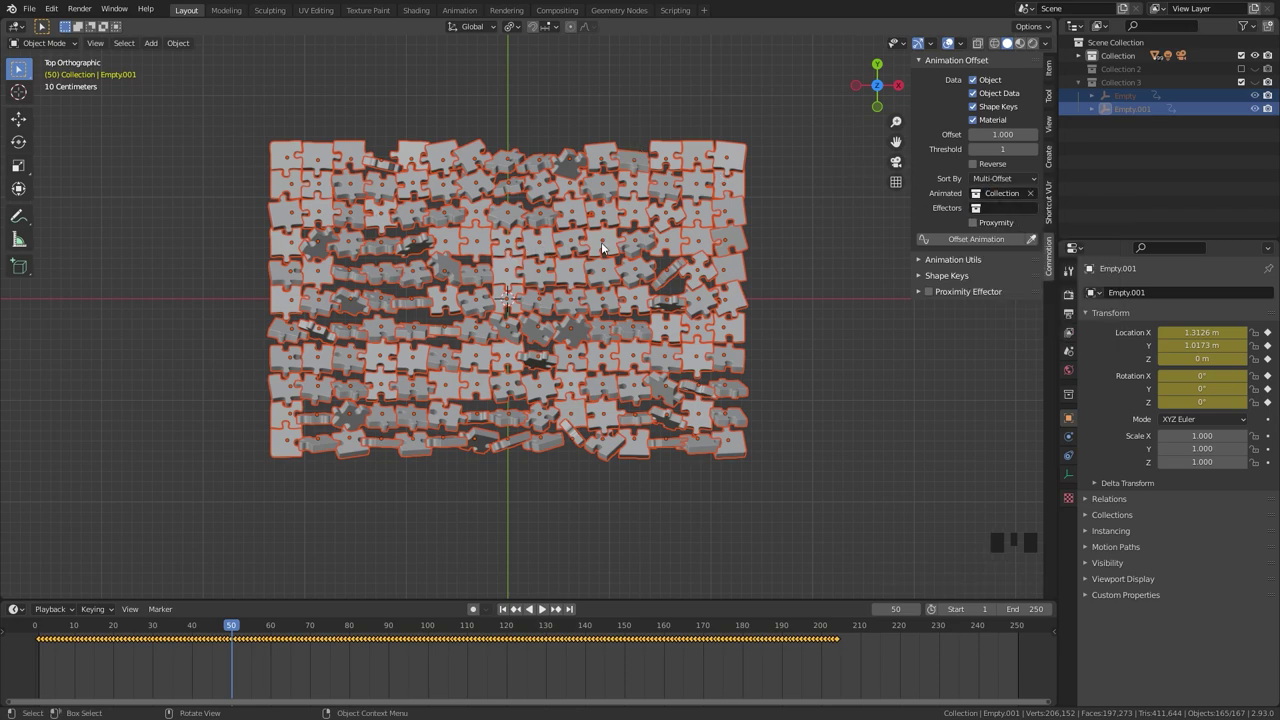
{"action": "left_click_drag", "start_coordinate": [1023, 214], "coordinate": [975, 247]}
{"action": "left_click_drag", "start_coordinate": [501, 612], "coordinate": [547, 470]}
{"action": "scroll", "scroll_direction": "down", "scroll_amount": 3}
{"action": "key", "text": "space"}
{"action": "scroll", "scroll_direction": "up", "scroll_amount": 3}
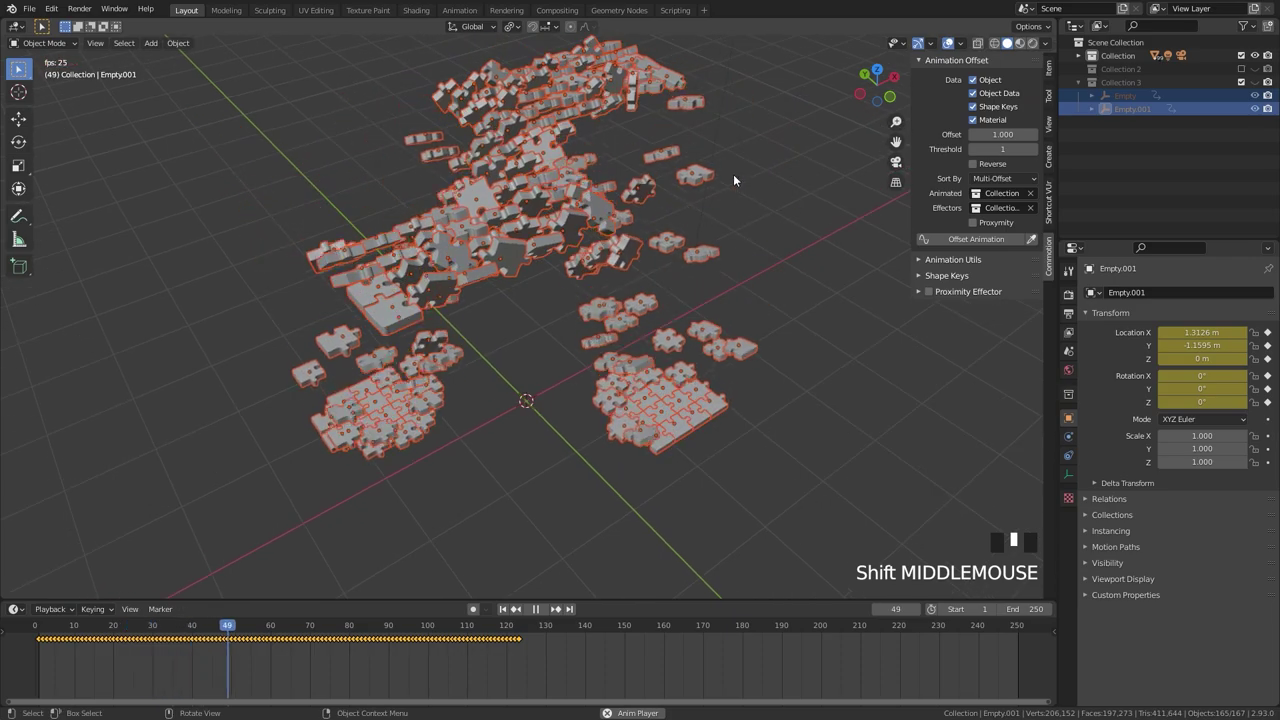
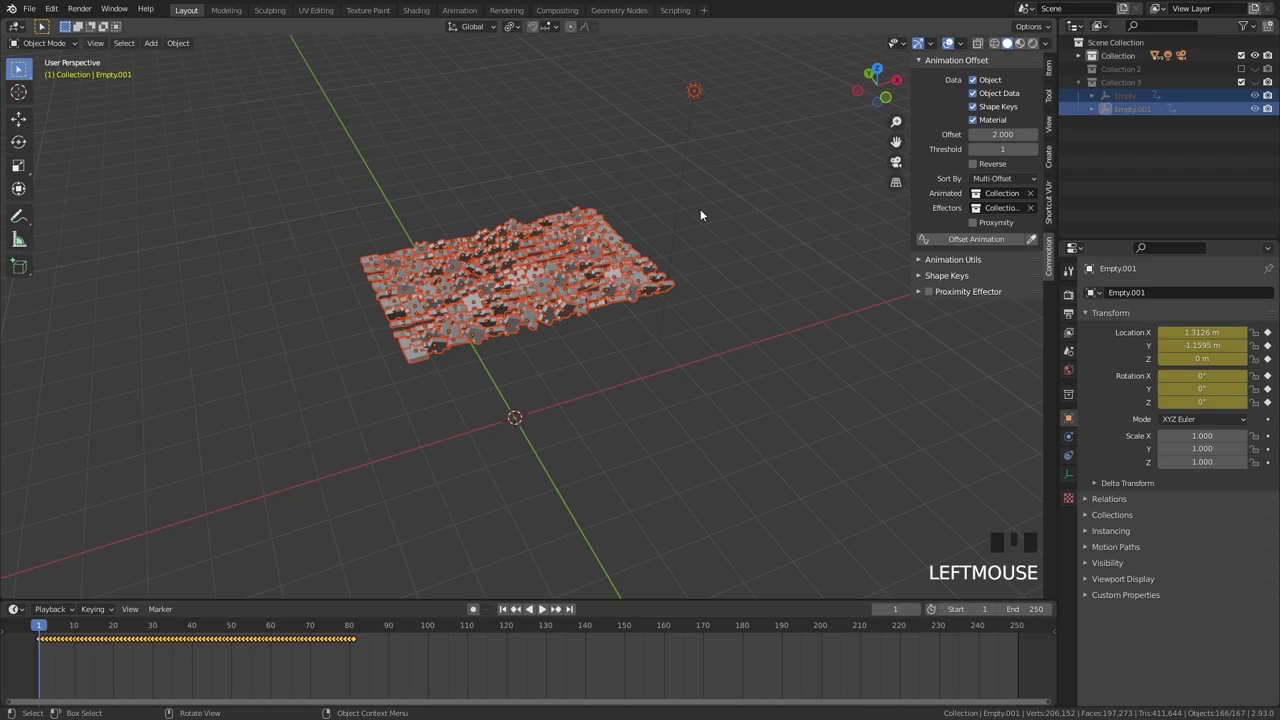
Return to frame 1, adjust Offset and Threshold and preview the scattered pieces
{"action": "key", "text": "b"}
{"action": "scroll", "scroll_direction": "up", "scroll_amount": 3}
{"action": "left_click_drag", "start_coordinate": [1011, 243], "coordinate": [524, 429]}
{"action": "key", "text": "space"}
{"action": "left_click_drag", "start_coordinate": [522, 418], "coordinate": [527, 357]}
{"action": "scroll", "scroll_direction": "down", "scroll_amount": 3}
{"action": "left_click_drag", "start_coordinate": [517, 361], "coordinate": [524, 388]}
{"action": "left_click", "coordinate": [524, 388]}
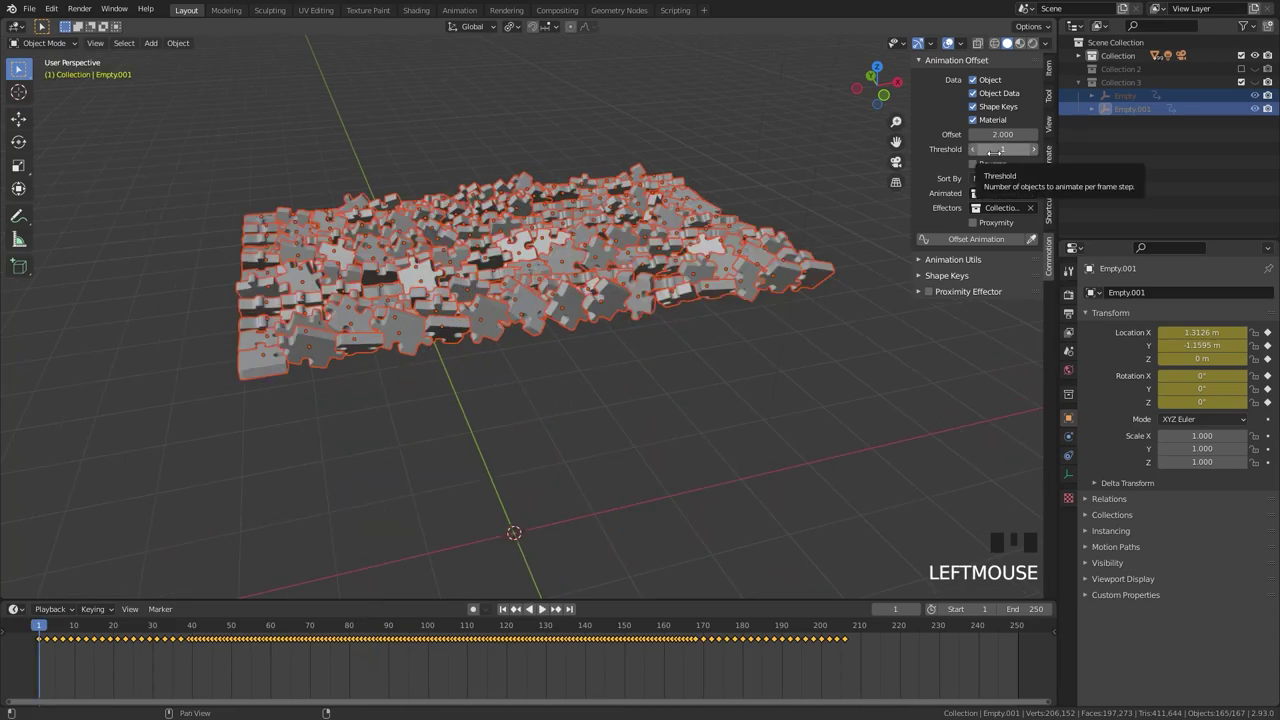
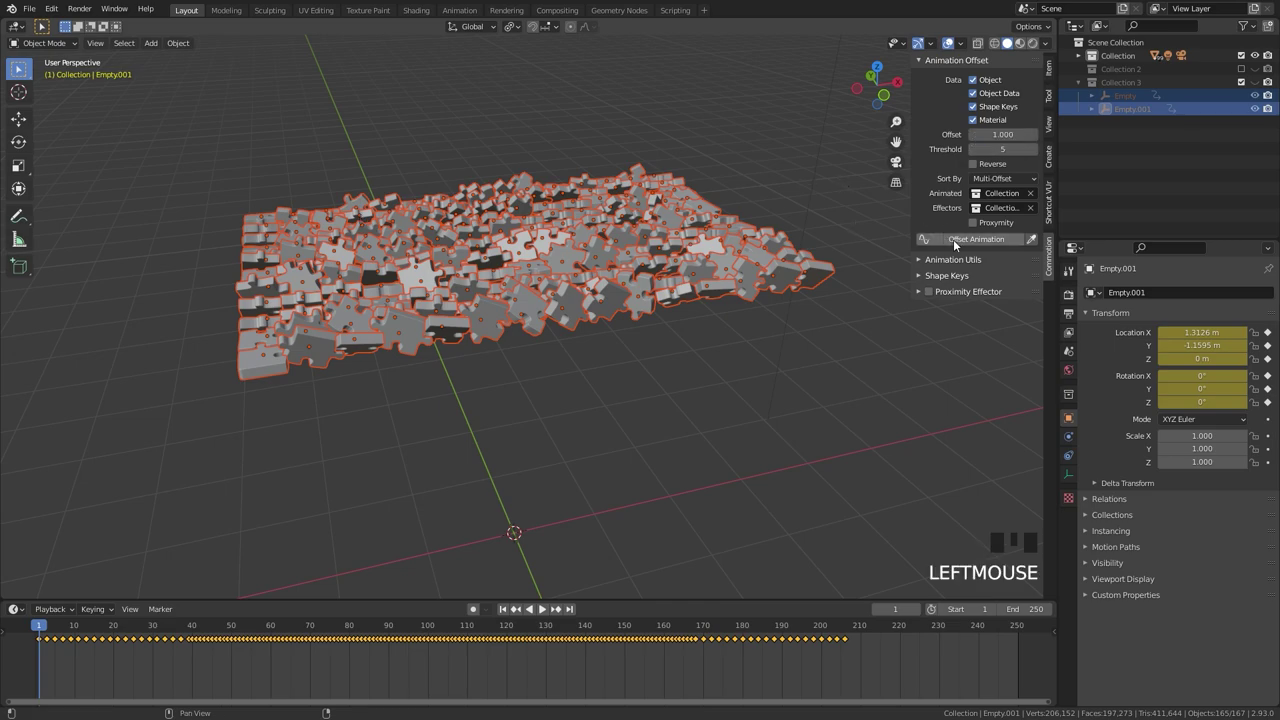
Re-run Offset Animation and play to frame 205 so every piece lands in the flat board
{"action": "left_click_drag", "start_coordinate": [966, 245], "coordinate": [515, 491]}
{"action": "key", "text": "space"}
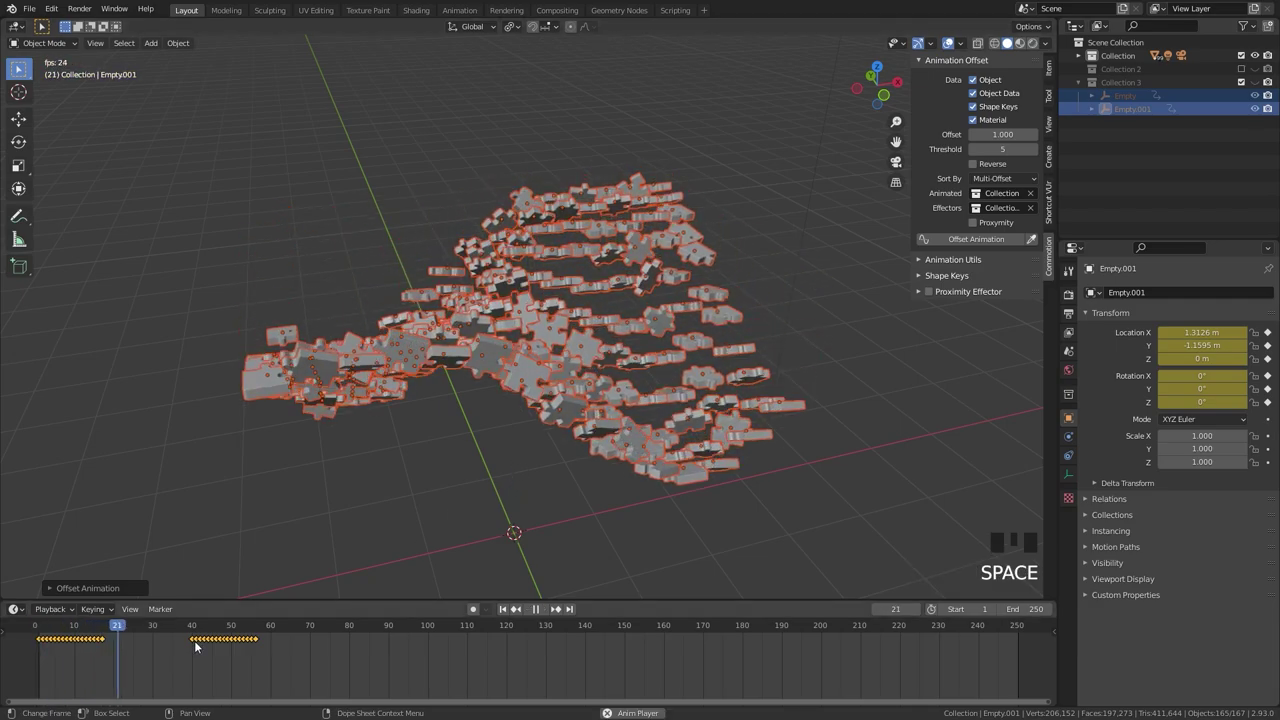
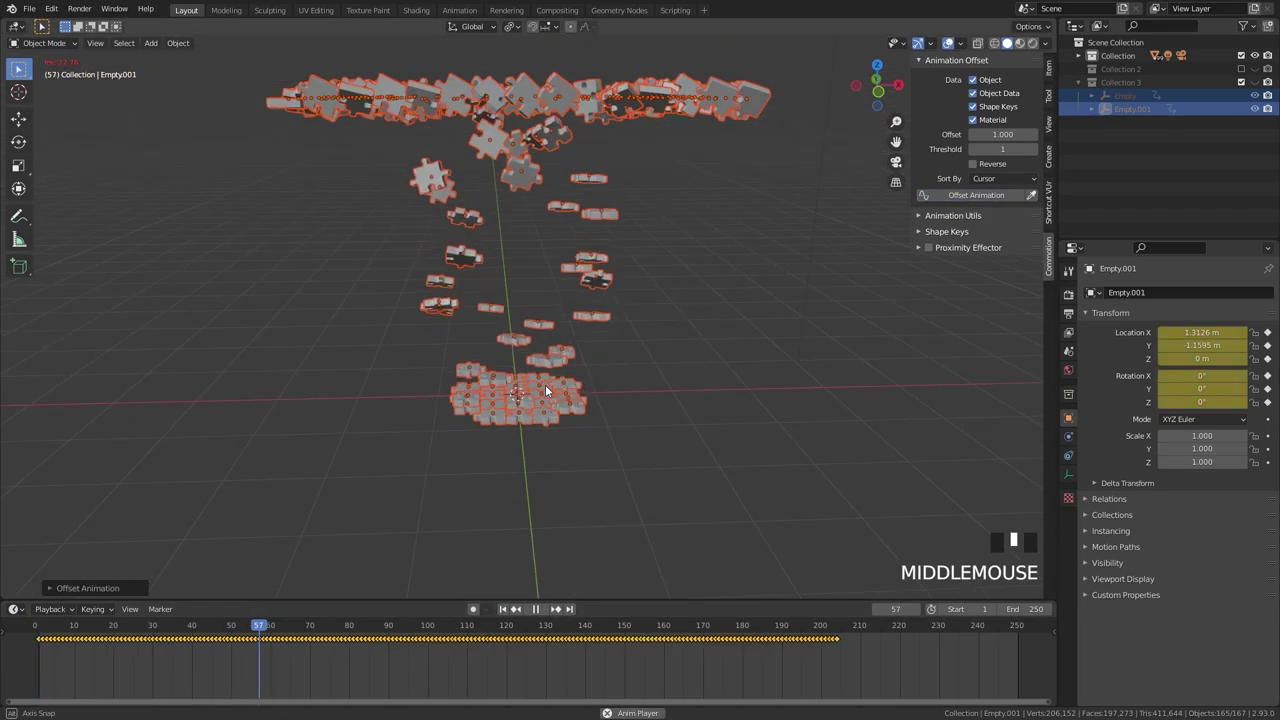
{"action": "scroll", "scroll_direction": "up", "scroll_amount": 3}
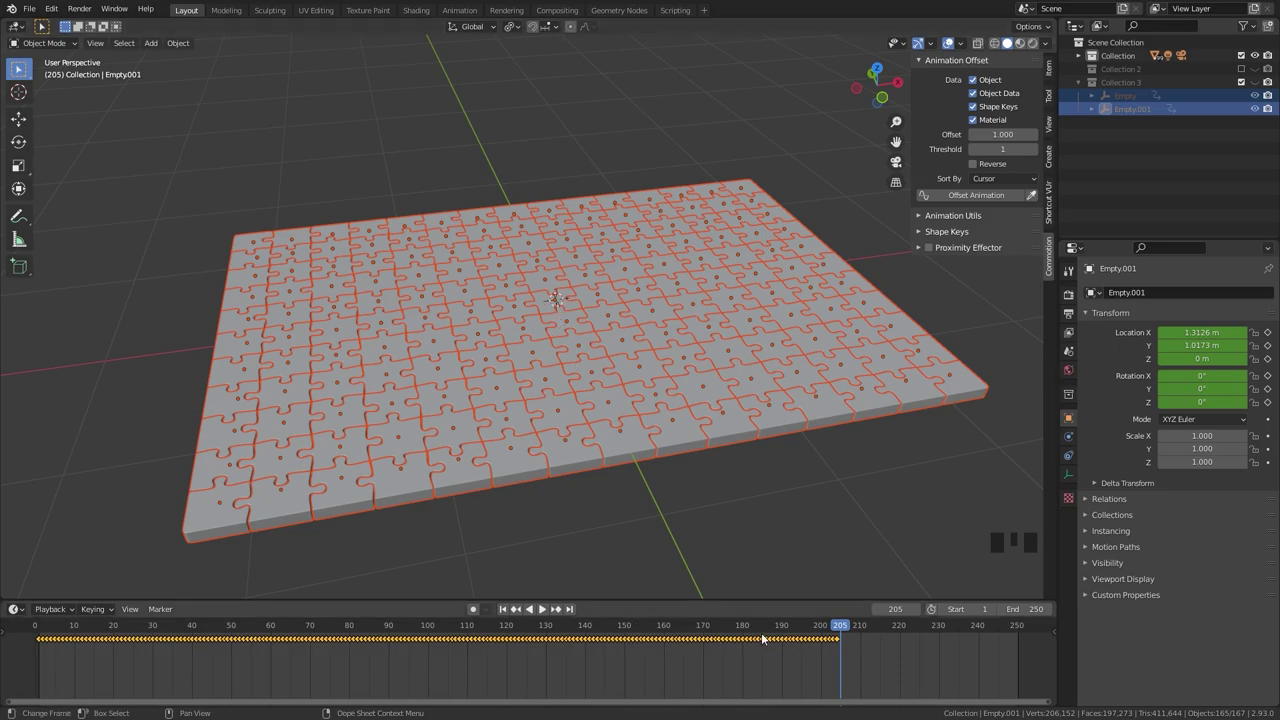
{"action": "left_click_drag", "start_coordinate": [588, 312], "coordinate": [573, 347]}
{"action": "scroll", "scroll_direction": "up", "scroll_amount": 3}
{"action": "scroll", "scroll_direction": "down", "scroll_amount": 3}
{"action": "left_click_drag", "start_coordinate": [567, 344], "coordinate": [546, 318]}
{"action": "left_click", "coordinate": [546, 318]}
{"action": "left_click_drag", "start_coordinate": [241, 685], "coordinate": [142, 646]}
{"action": "key", "text": "g"}
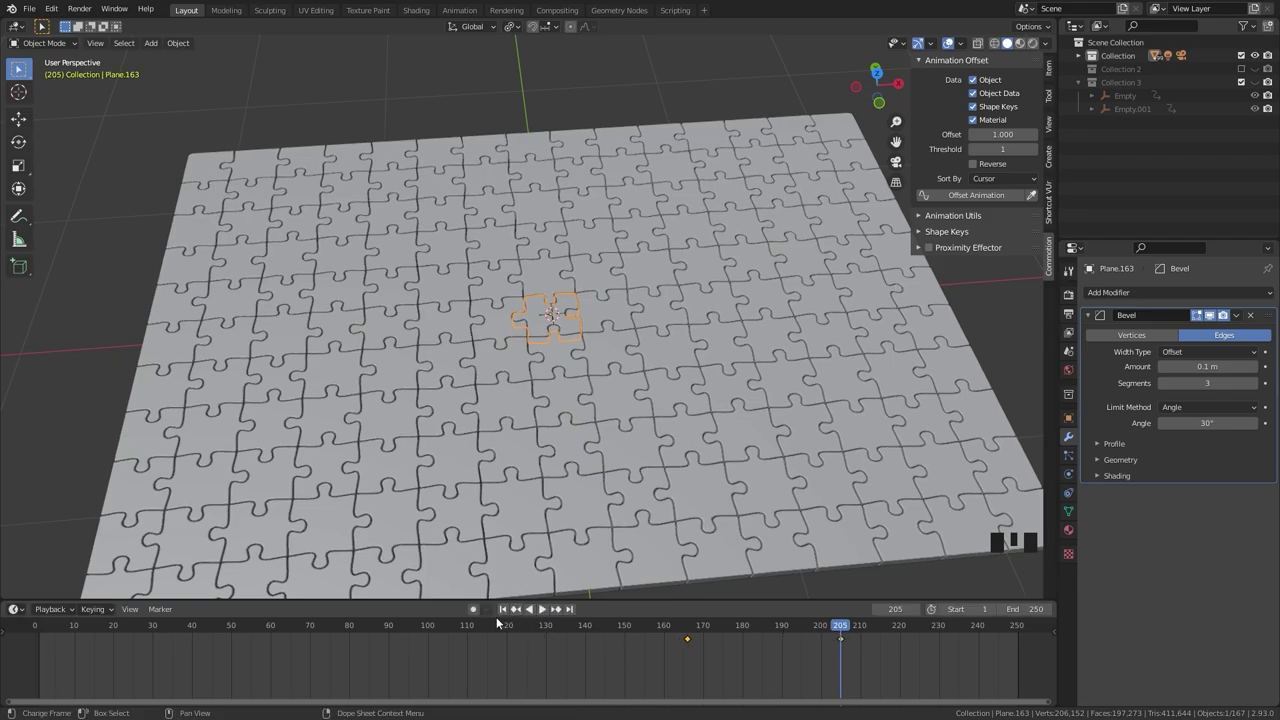
{"action": "left_click_drag", "start_coordinate": [498, 629], "coordinate": [517, 439]}
{"action": "scroll", "scroll_direction": "down", "scroll_amount": 3}
{"action": "left_click_drag", "start_coordinate": [513, 423], "coordinate": [508, 406]}
{"action": "key", "text": "space"}
{"action": "scroll", "scroll_direction": "up", "scroll_amount": 3}
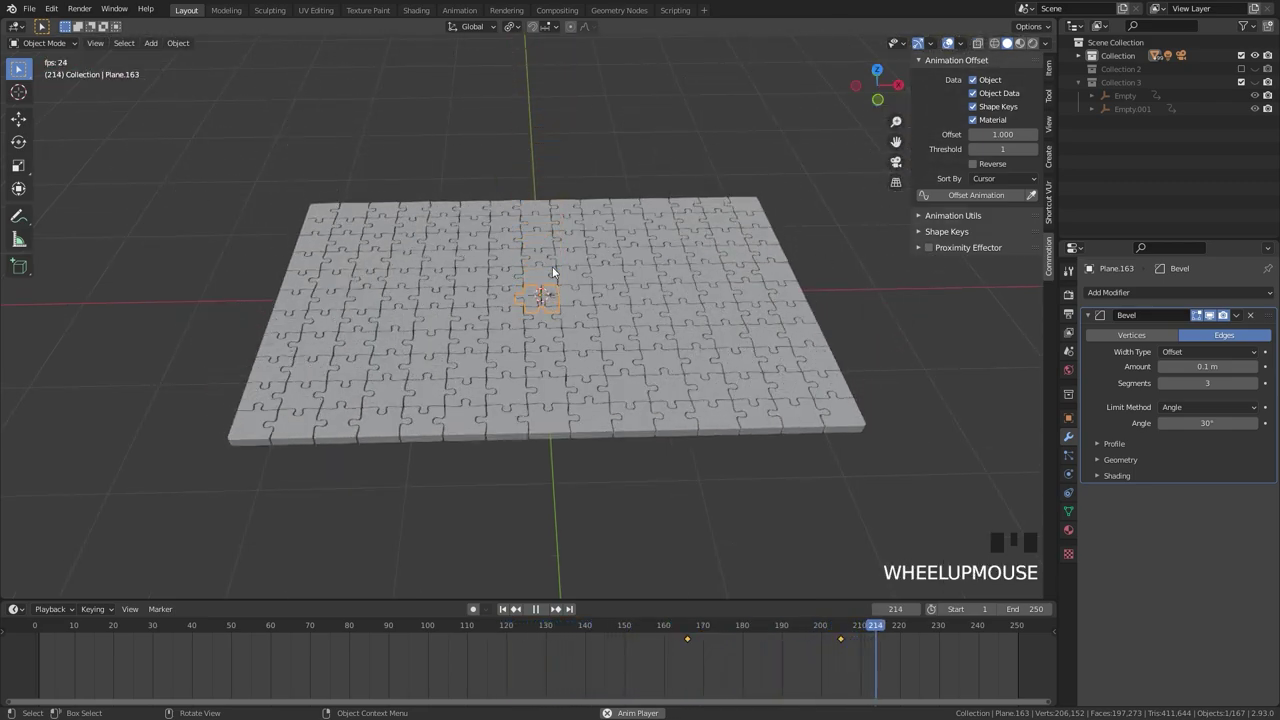
{"action": "key", "text": "space"}
{"action": "scroll", "scroll_direction": "up", "scroll_amount": 3}
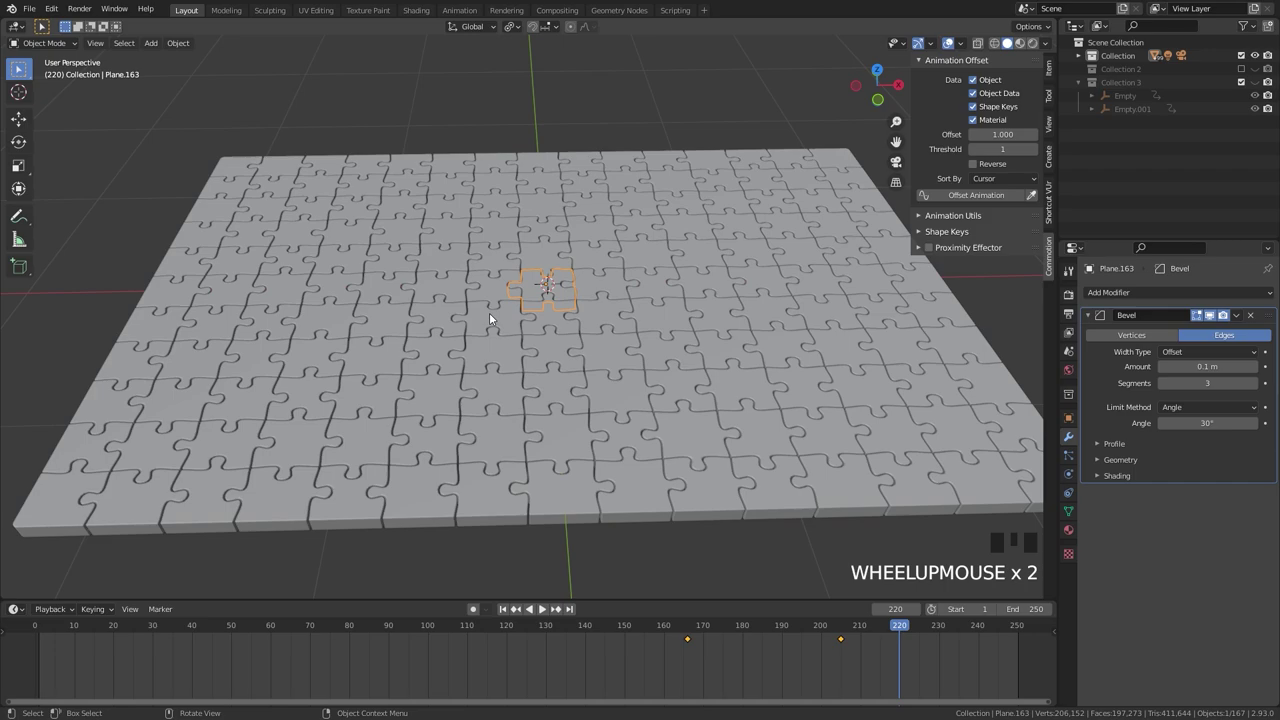
{"action": "left_click_drag", "start_coordinate": [672, 419], "coordinate": [575, 344]}
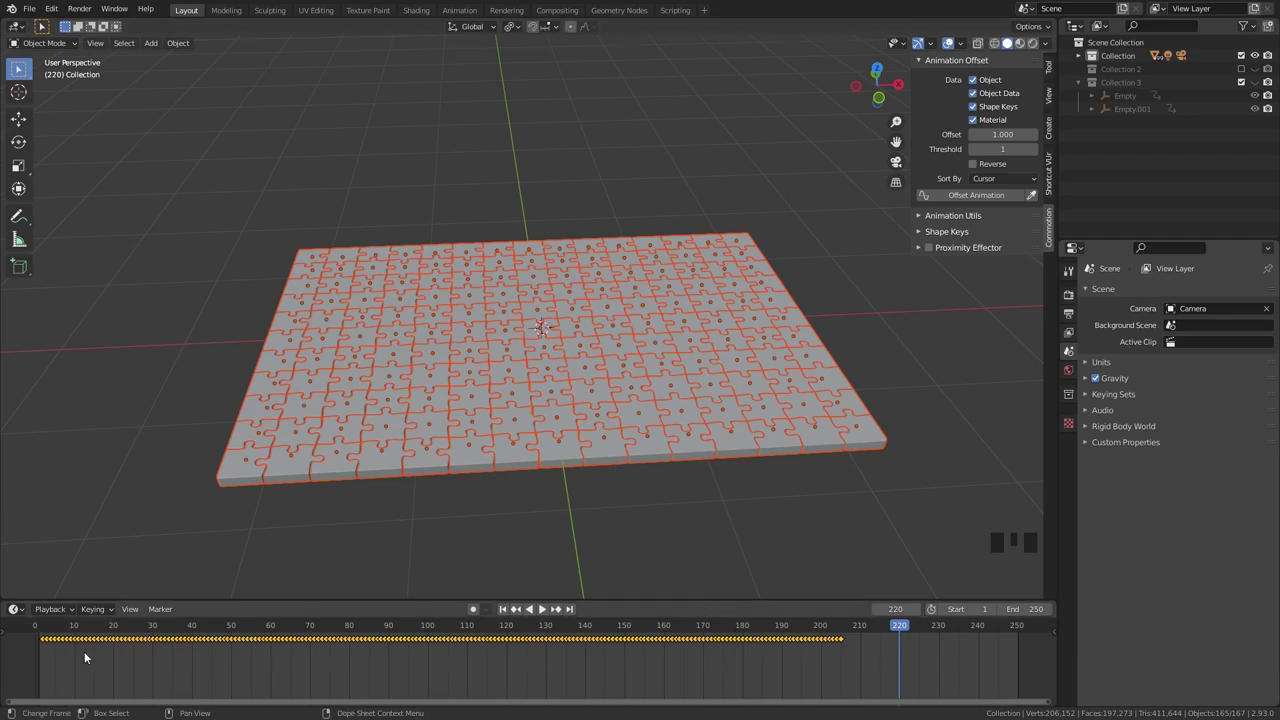
{"action": "left_click_drag", "start_coordinate": [953, 681], "coordinate": [896, 651]}
{"action": "key", "text": "t"}
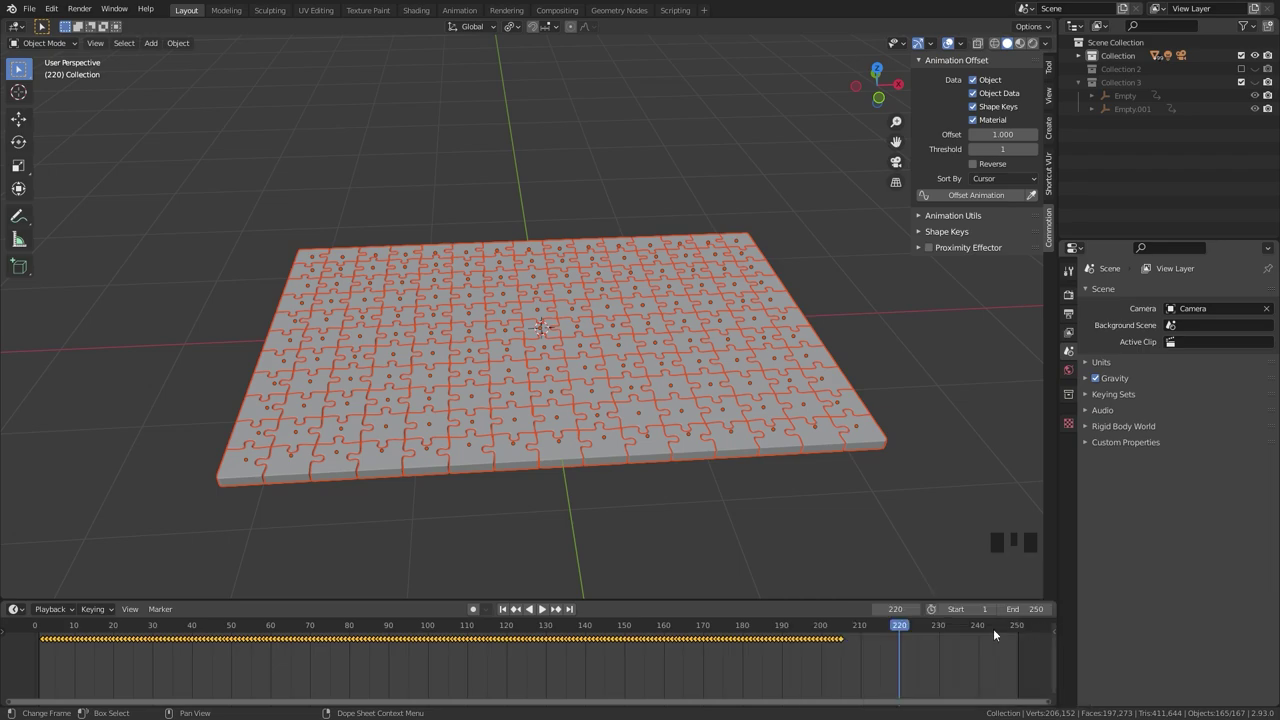
{"action": "left_click_drag", "start_coordinate": [508, 612], "coordinate": [571, 419]}
{"action": "key", "text": "space"}
{"action": "left_click_drag", "start_coordinate": [585, 377], "coordinate": [638, 343]}
{"action": "left_click_drag", "start_coordinate": [635, 343], "coordinate": [848, 631]}
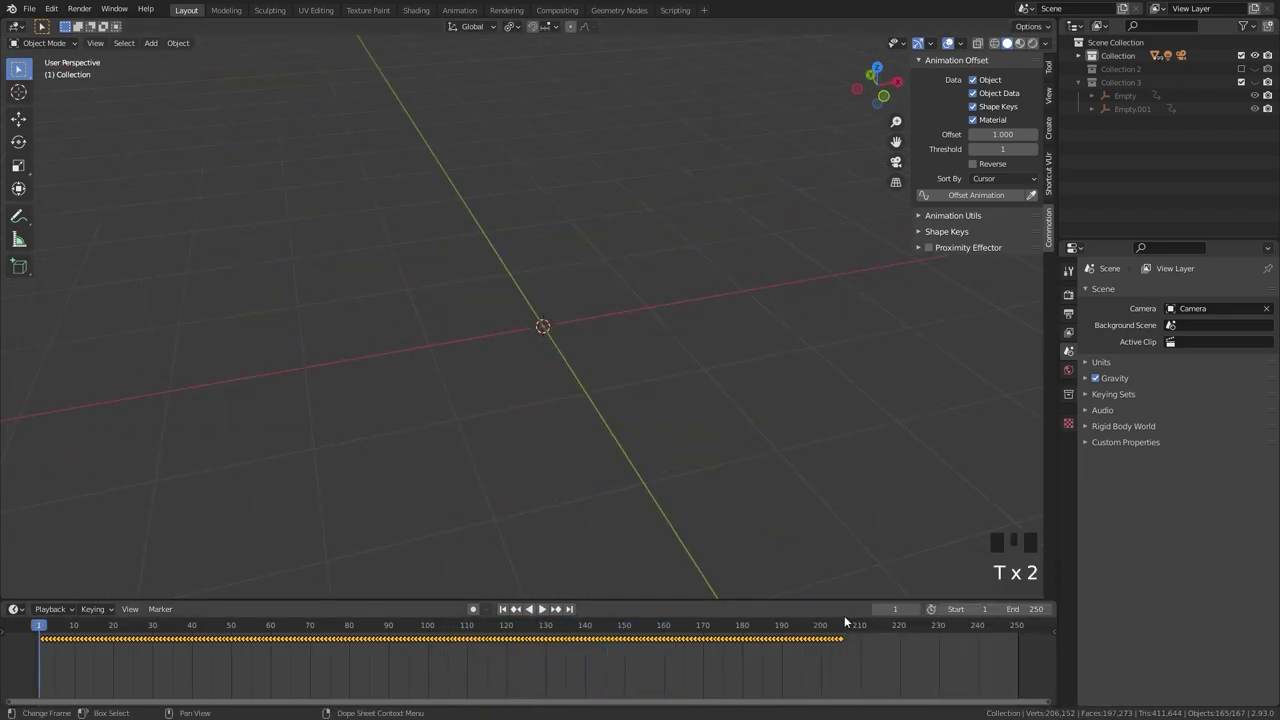
{"action": "middle_click", "coordinate": [596, 407]}
{"action": "key", "text": "space"}
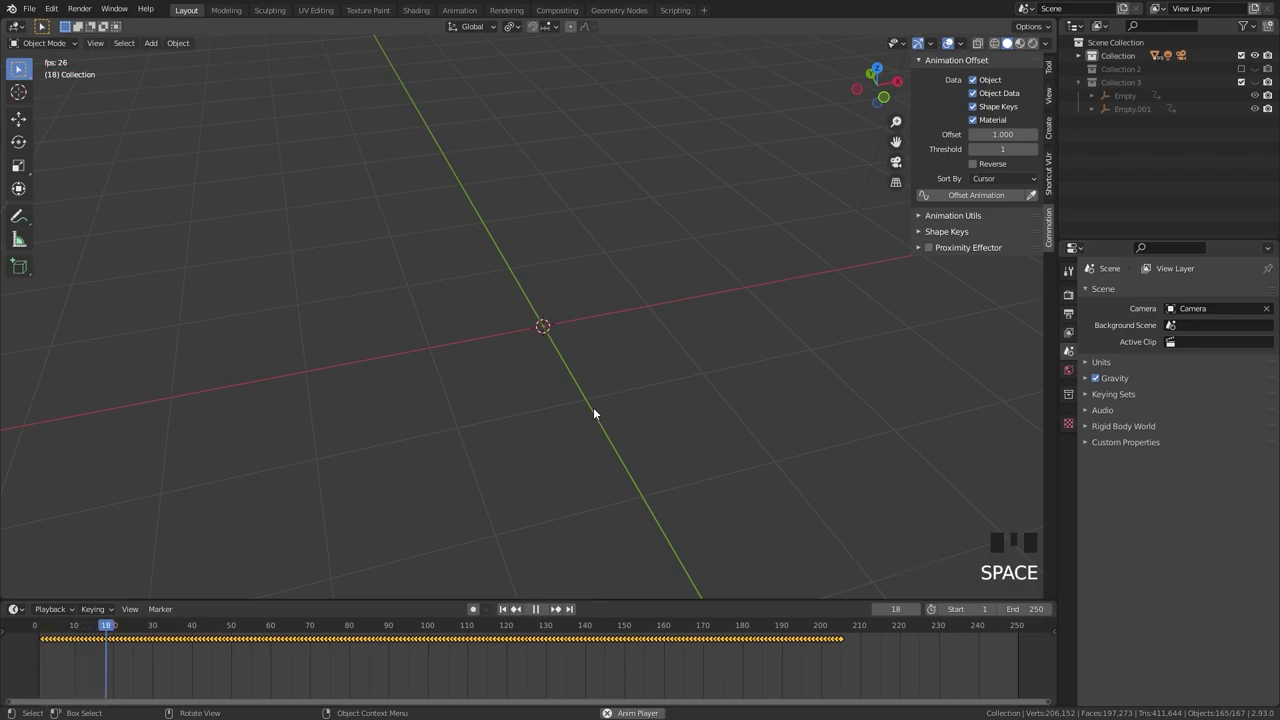
{"action": "scroll", "scroll_direction": "up", "scroll_amount": 3}
{"action": "scroll", "scroll_direction": "down", "scroll_amount": 3}
{"action": "left_click_drag", "start_coordinate": [577, 400], "coordinate": [887, 646]}
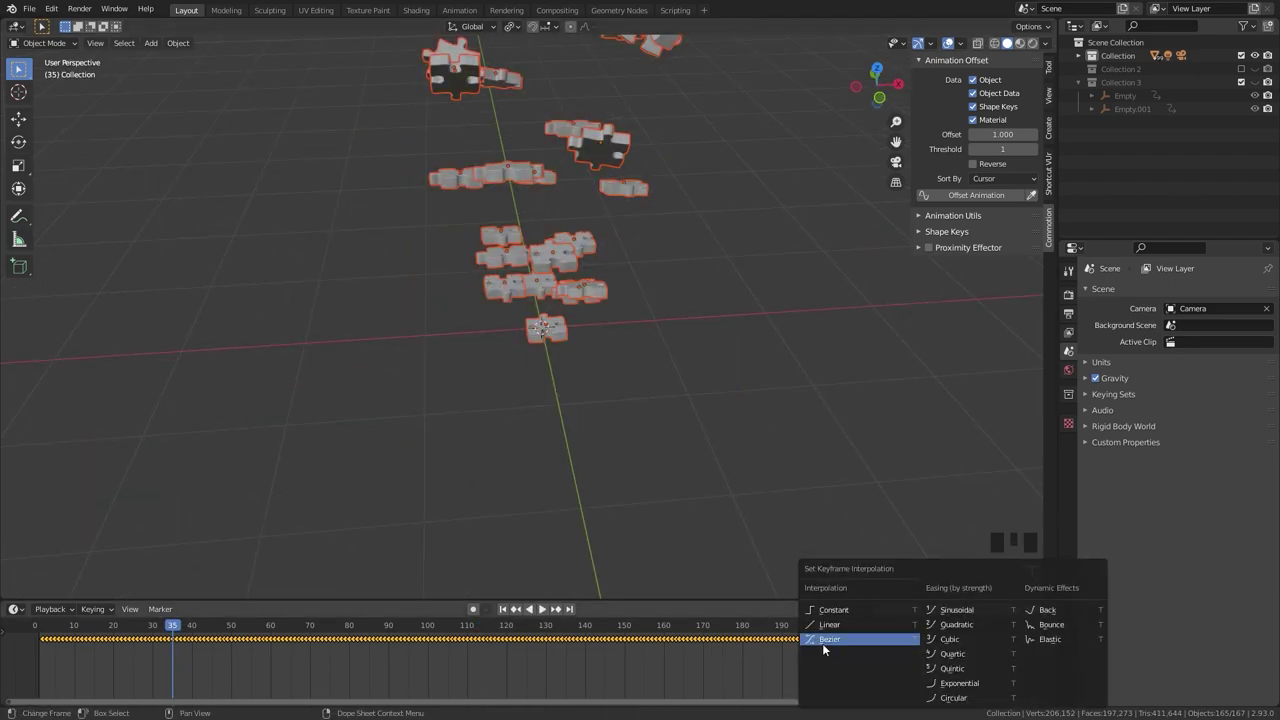